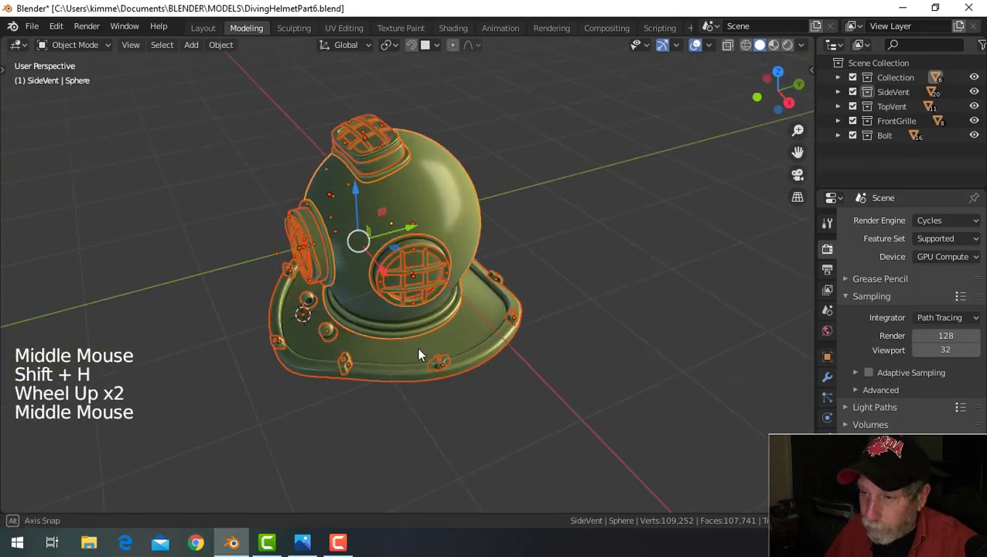
- Hide the helmet, recentre the view and add a new UV sphere at the scene origin
{"action": "key", "text": "h"}
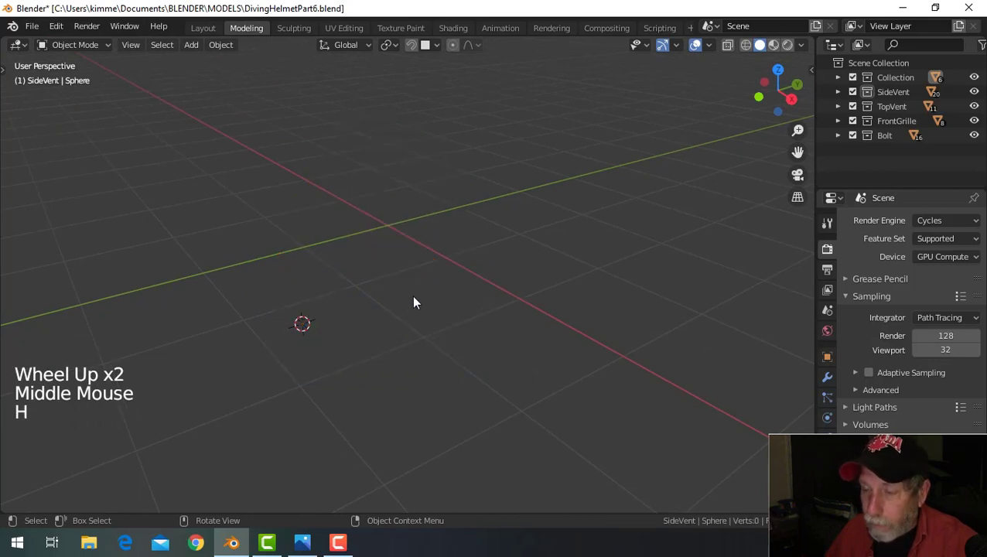
{"action": "middle_click", "coordinate": [420, 305]}
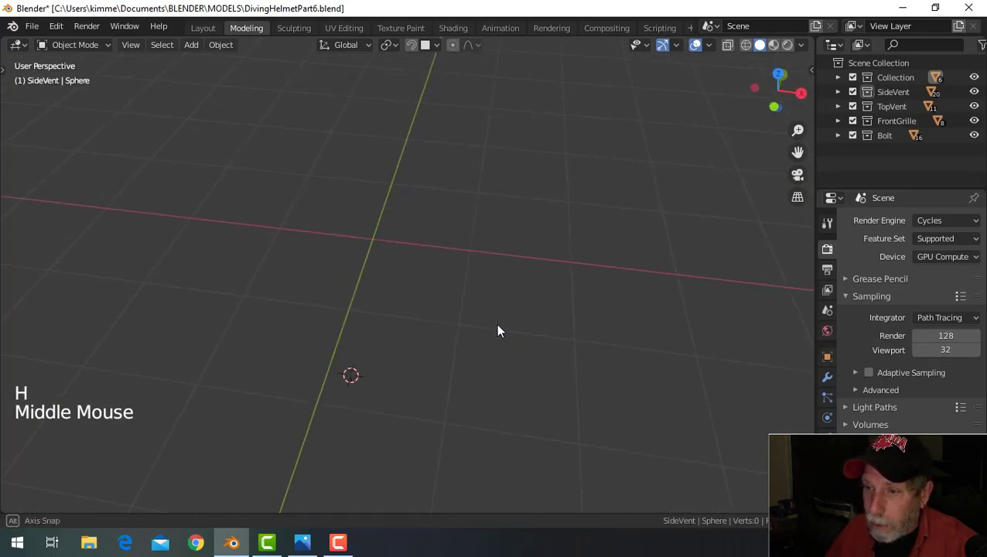
{"action": "key", "text": "shift+c"}
{"action": "middle_click", "coordinate": [430, 285]}
{"action": "key", "text": "shift+a"}
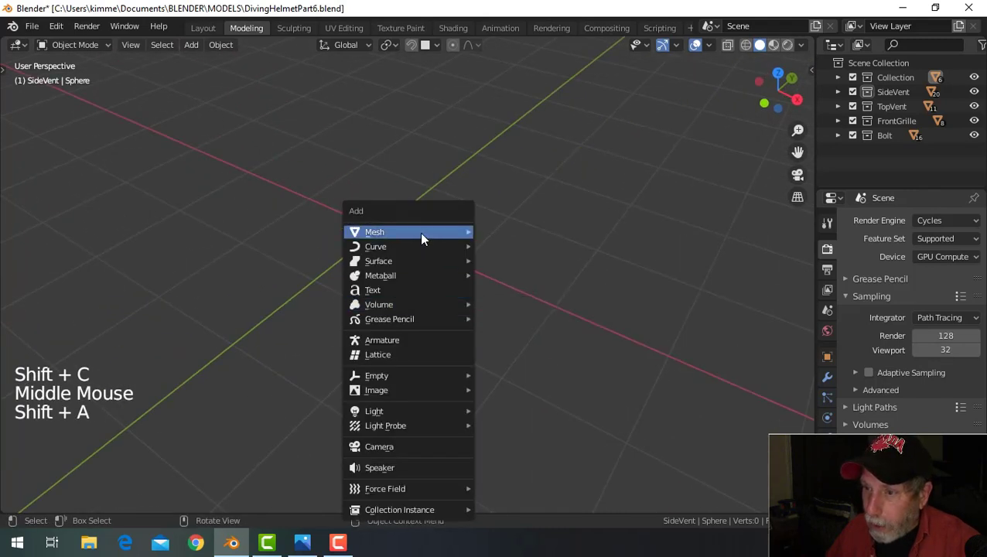
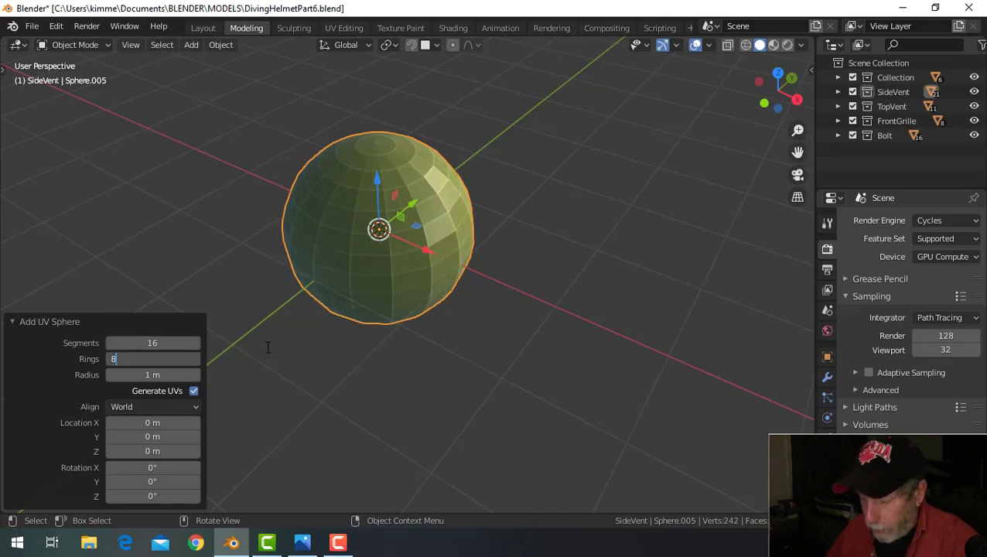
{"action": "left_click", "coordinate": [150, 325]}
- View the sphere from the front and switch the viewport shading to grey
{"action": "scroll", "scroll_direction": "down", "scroll_amount": 3}
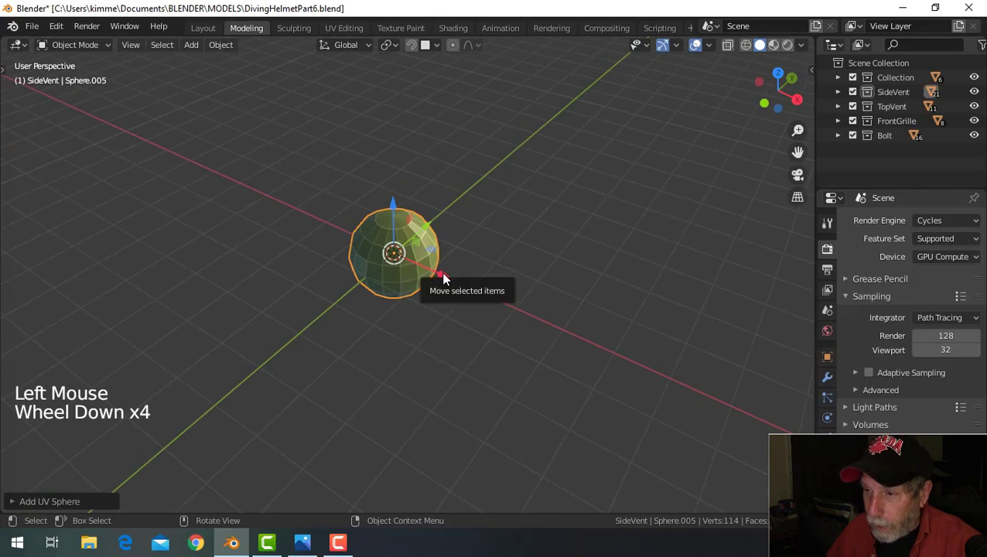
{"action": "middle_click", "coordinate": [464, 317]}
{"action": "scroll", "scroll_direction": "up", "scroll_amount": 3}
{"action": "key", "text": "KP_1"}
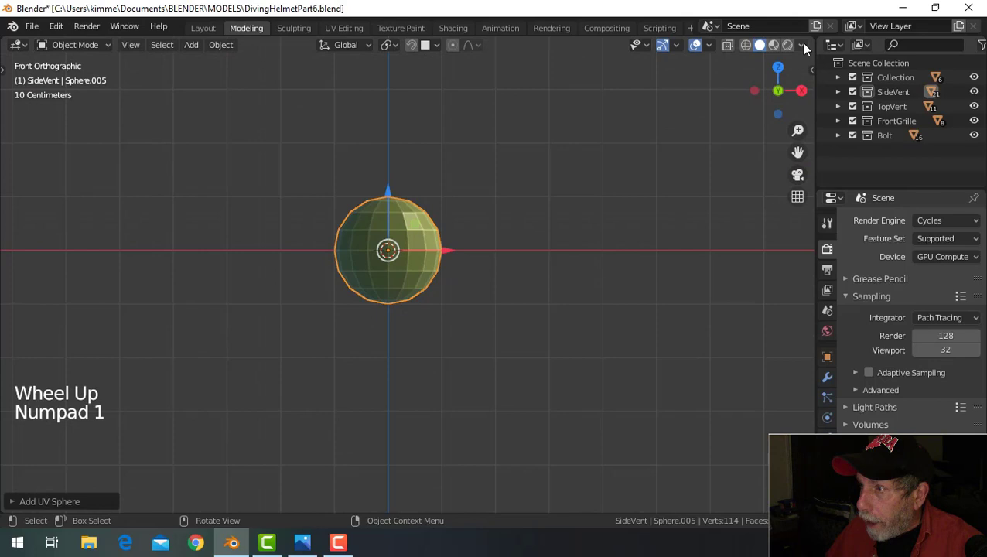
{"action": "left_click", "coordinate": [810, 48]}
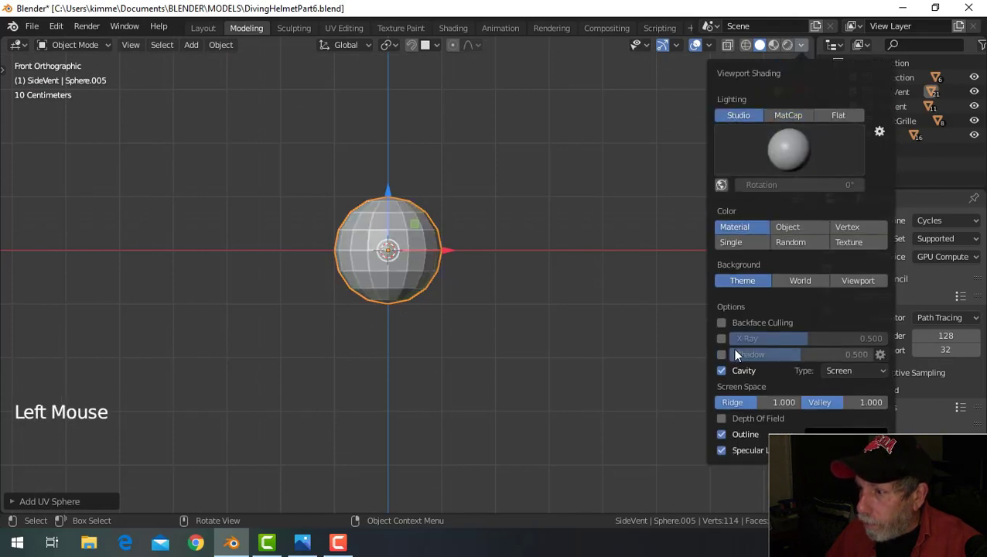
{"action": "scroll", "scroll_direction": "up", "scroll_amount": 3}
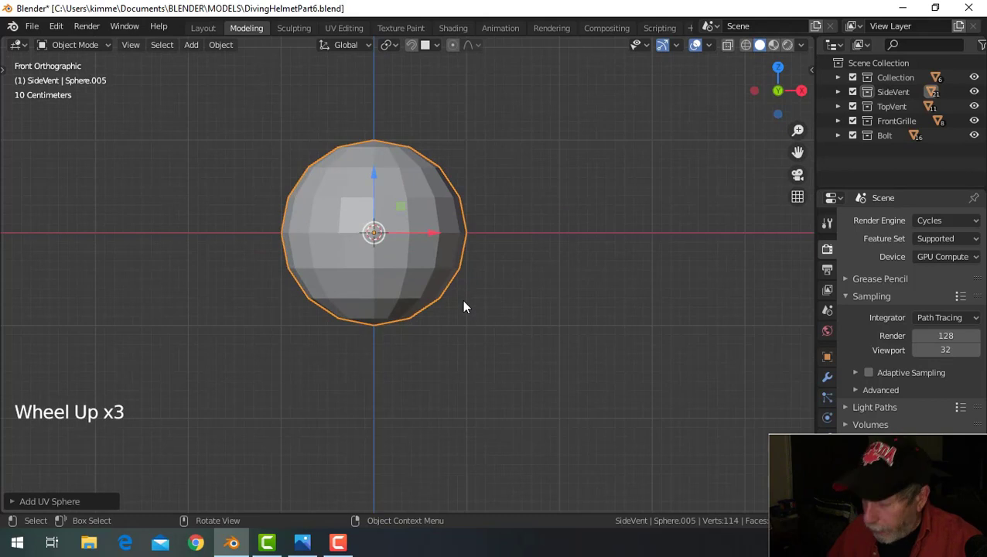
- In X-ray edit mode, delete the sphere's lower-half vertices and squash the remaining dome flatter along Z
{"action": "key", "text": "KP_1"}
{"action": "key", "text": "Tab"}
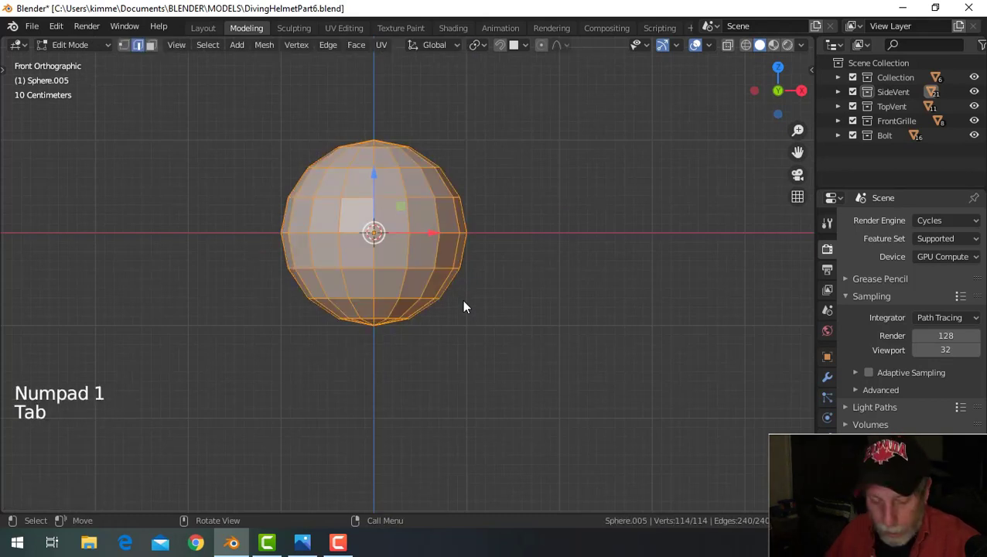
{"action": "key", "text": "z"}
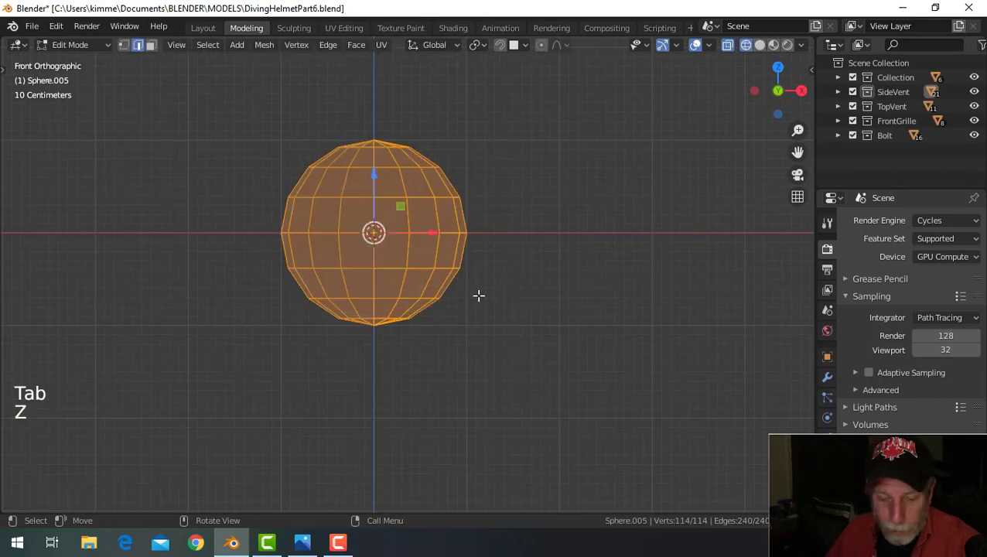
{"action": "key", "text": "1"}
{"action": "key", "text": "alt+a"}
{"action": "key", "text": "b"}
{"action": "key", "text": "x"}
{"action": "key", "text": "a"}
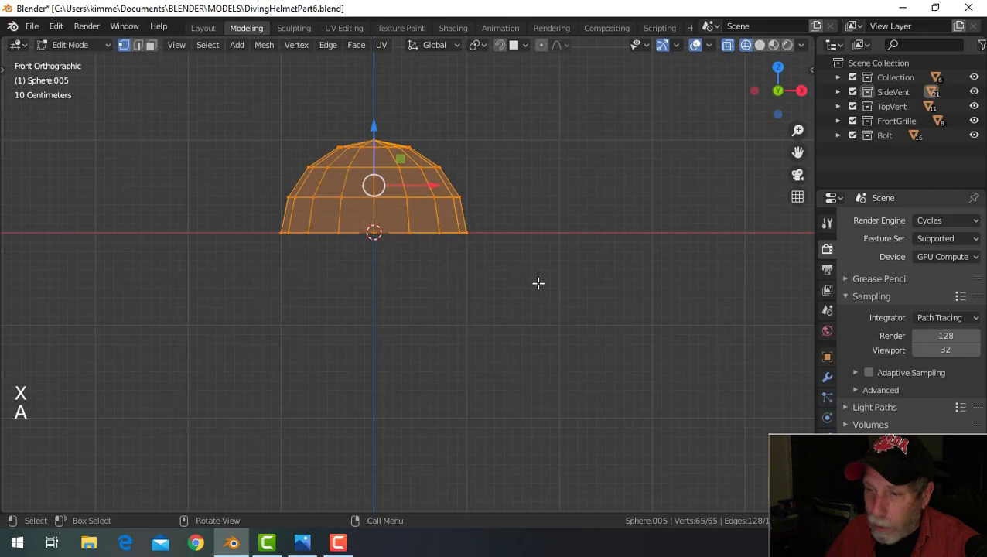
{"action": "key", "text": "s"}
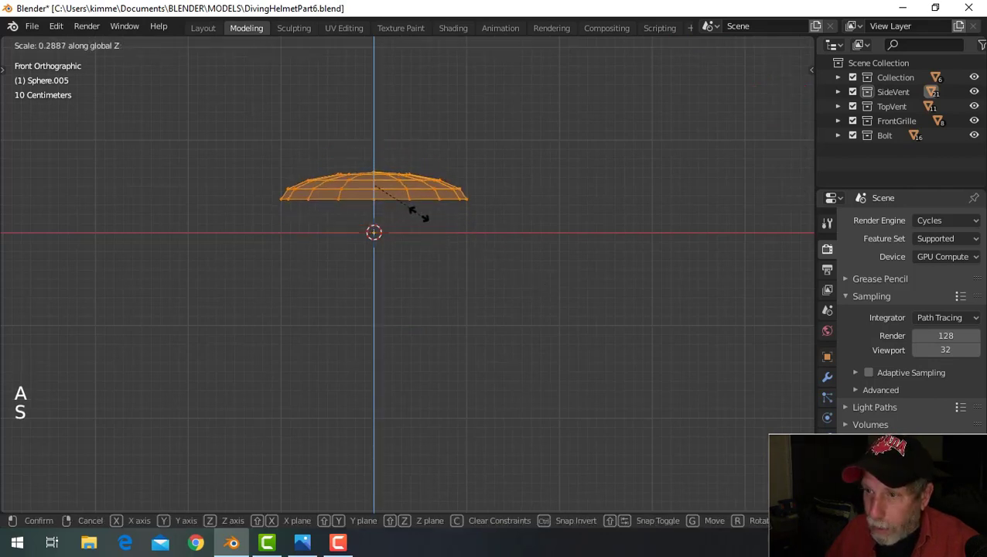
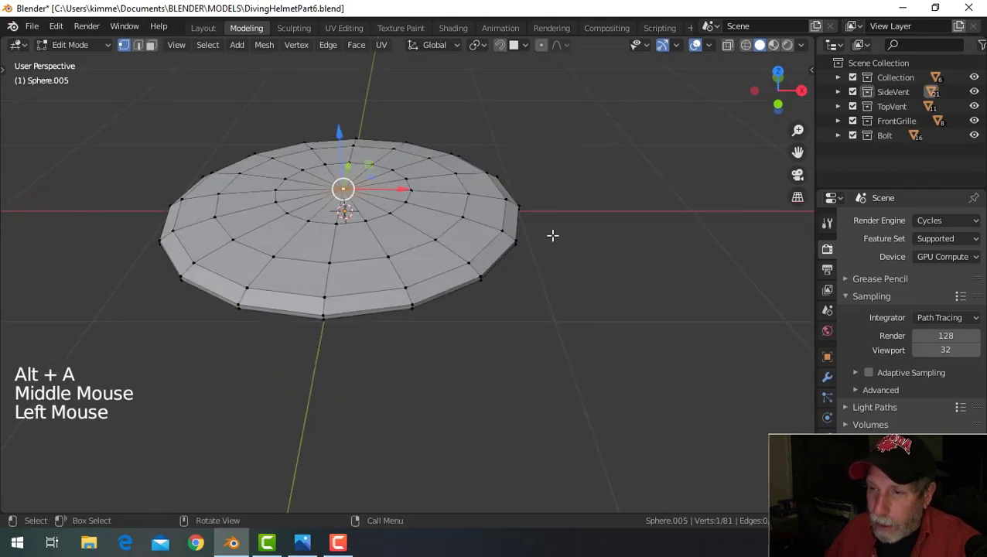
- Delete the centre vertex, extrude the hole's rim inward and raise it into a collar
{"action": "middle_click", "coordinate": [557, 238]}
{"action": "key", "text": "x"}
{"action": "middle_click", "coordinate": [452, 238]}
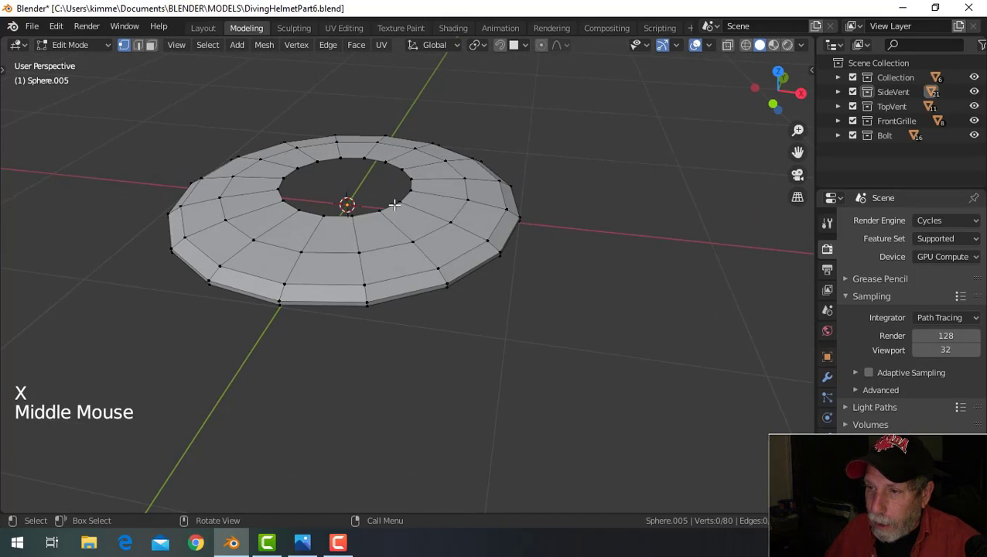
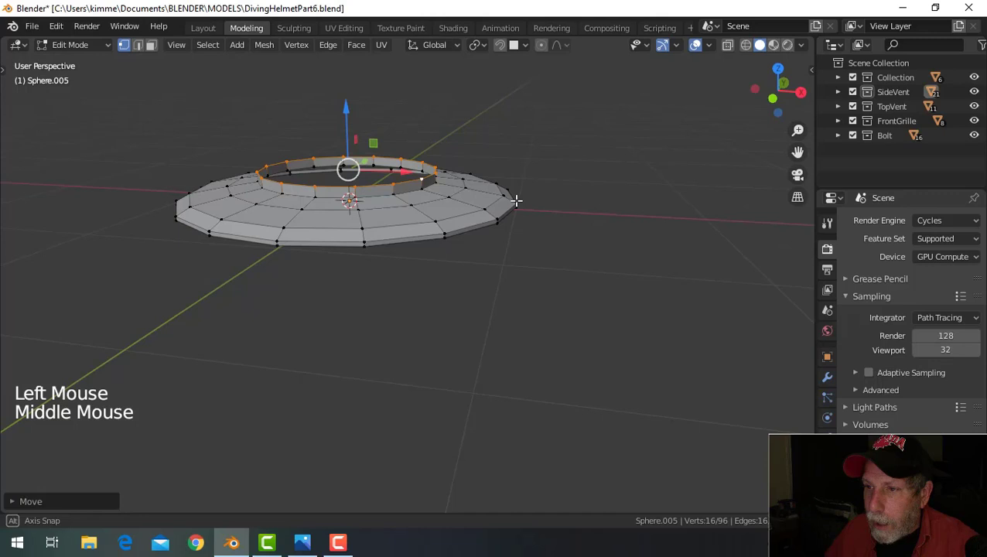
{"action": "key", "text": "e"}
{"action": "key", "text": "s"}
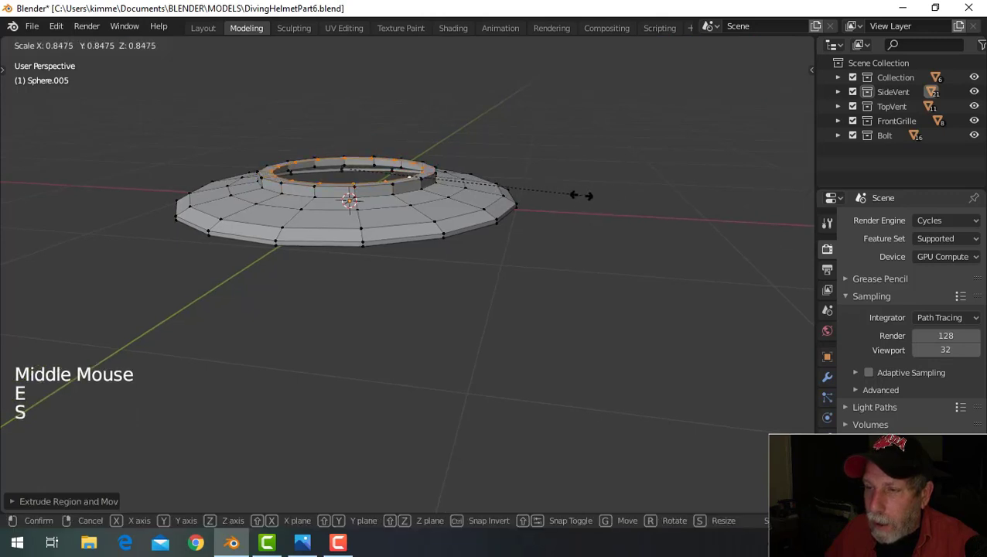
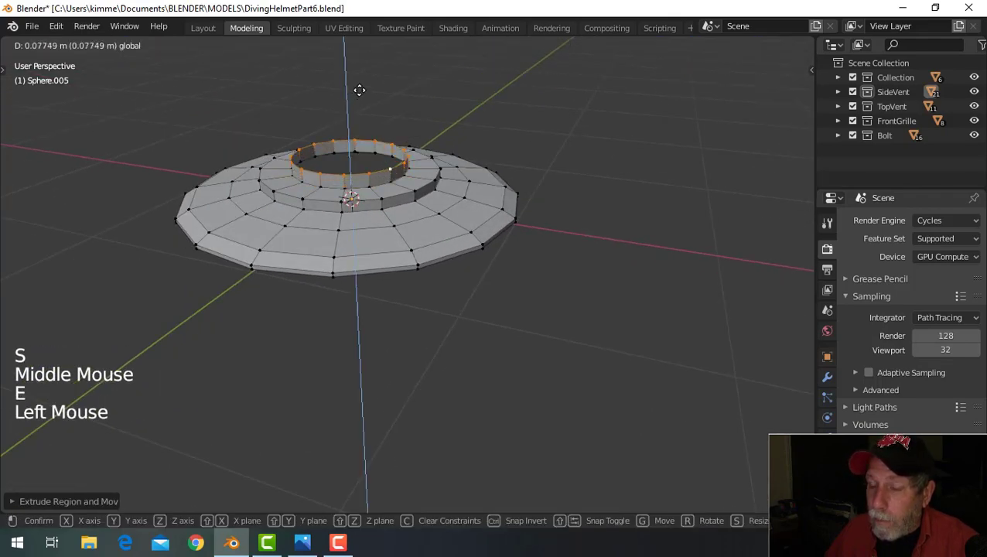
{"action": "key", "text": "alt+a"}
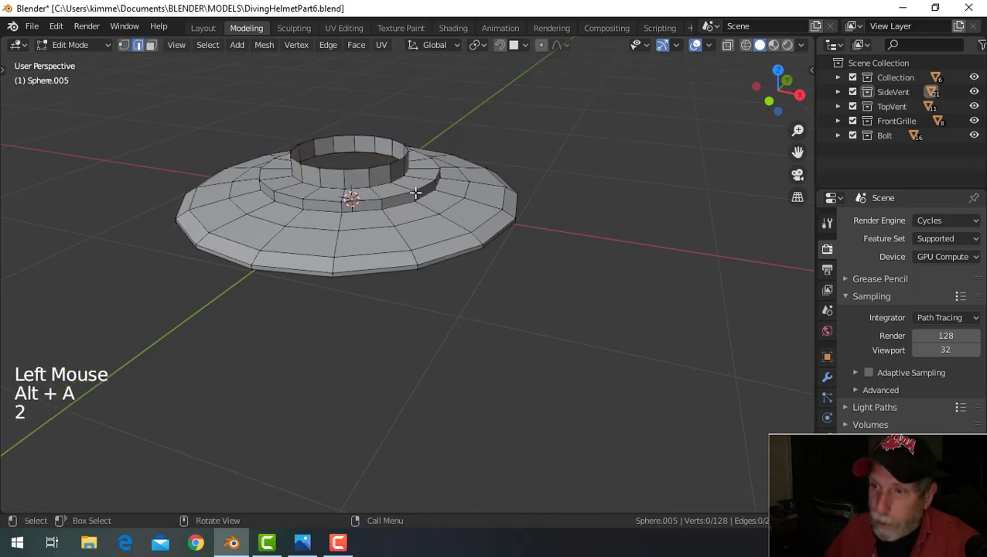
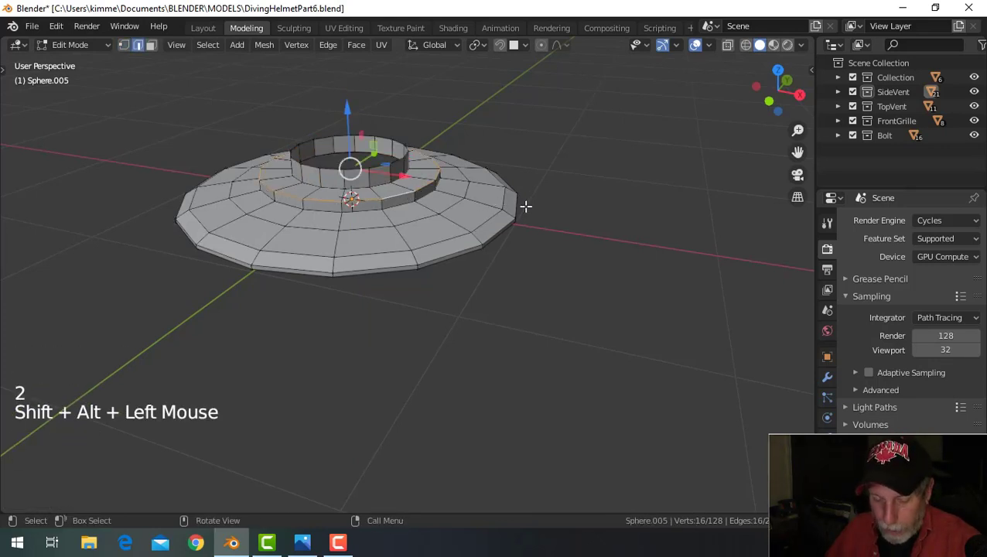
- Bevel the collar's base edge loop, add level-2 subdivision and shade the flange smooth
{"action": "key", "text": "ctrl+b"}
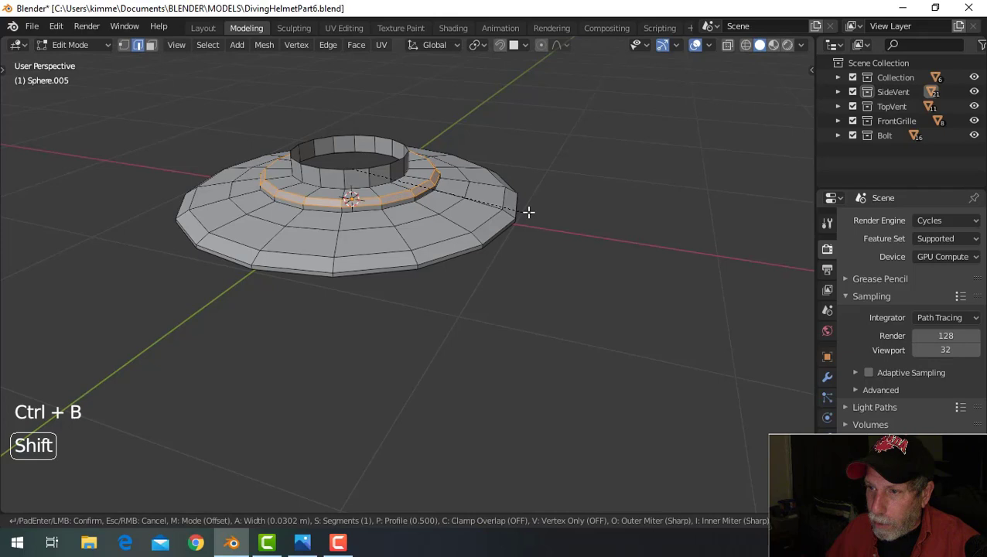
{"action": "key", "text": "alt+a"}
{"action": "key", "text": "Tab"}
{"action": "middle_click", "coordinate": [556, 218]}
{"action": "key", "text": "ctrl+2"}
{"action": "right_click", "coordinate": [458, 227]}
{"action": "middle_click", "coordinate": [518, 245]}
{"action": "scroll", "scroll_direction": "up", "scroll_amount": 3}
{"action": "middle_click", "coordinate": [416, 255]}
{"action": "scroll", "scroll_direction": "down", "scroll_amount": 3}
{"action": "middle_click", "coordinate": [426, 221]}
{"action": "middle_click", "coordinate": [433, 235]}
- Snap the 3D cursor to the collar's top edge loop and leave edit mode
{"action": "key", "text": "Tab"}
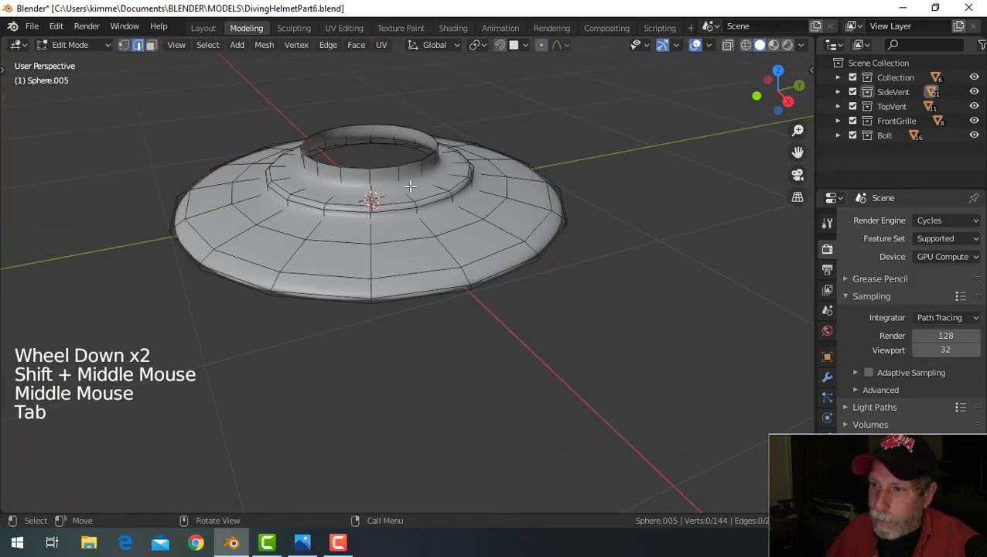
{"action": "left_click", "coordinate": [409, 164]}
{"action": "middle_click", "coordinate": [538, 227]}
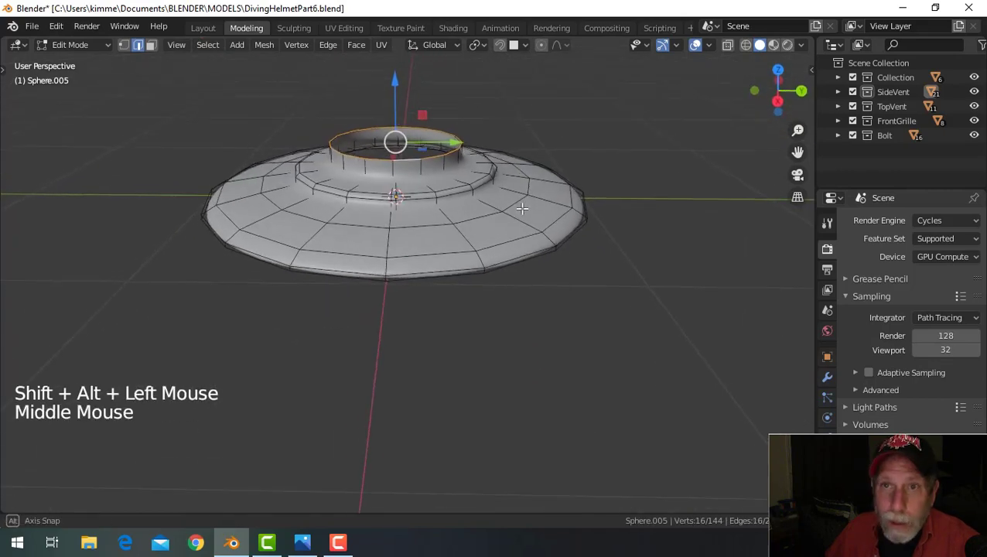
{"action": "key", "text": "shift+s"}
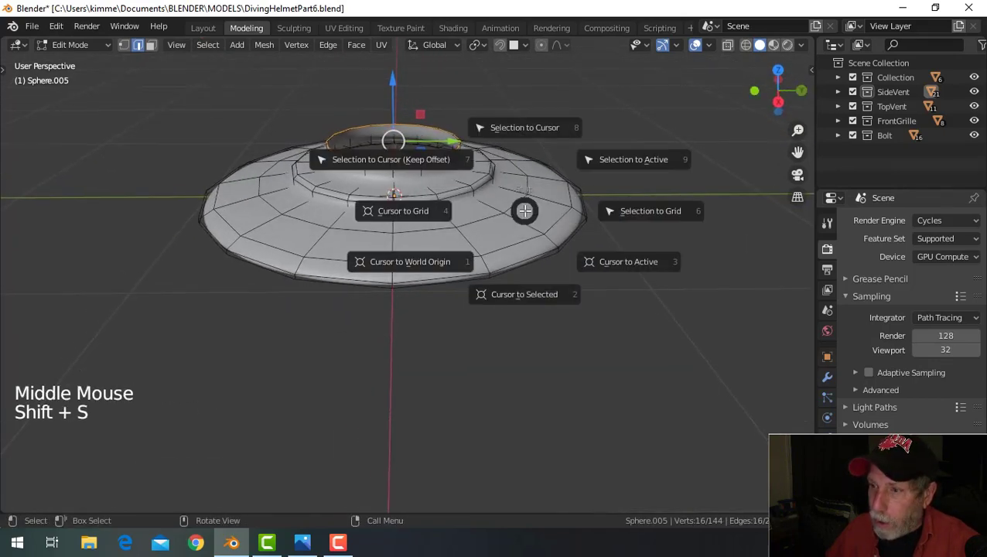
{"action": "key", "text": "alt+a"}
{"action": "key", "text": "Tab"}
{"action": "scroll", "scroll_direction": "down", "scroll_amount": 3}
{"action": "middle_click", "coordinate": [483, 229]}
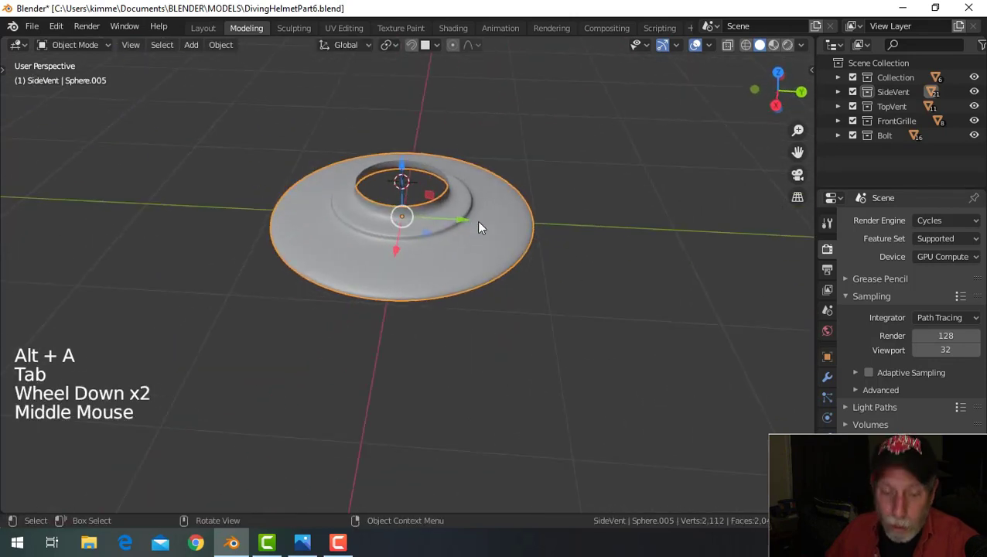
- Add a UV sphere seated above the flange and start editing its mesh
{"action": "key", "text": "shift+a"}
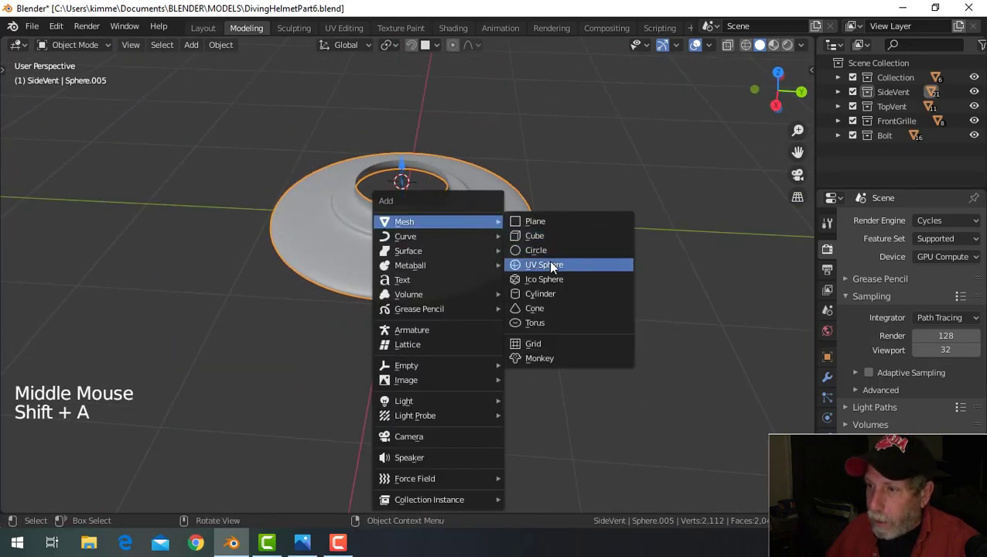
{"action": "scroll", "scroll_direction": "down", "scroll_amount": 3}
{"action": "middle_click", "coordinate": [529, 271]}
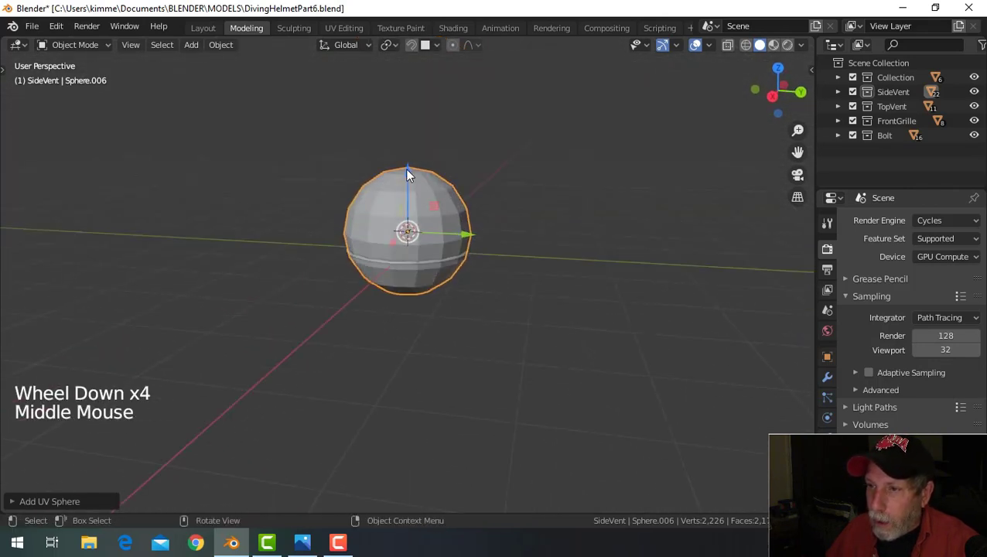
{"action": "left_click", "coordinate": [412, 174]}
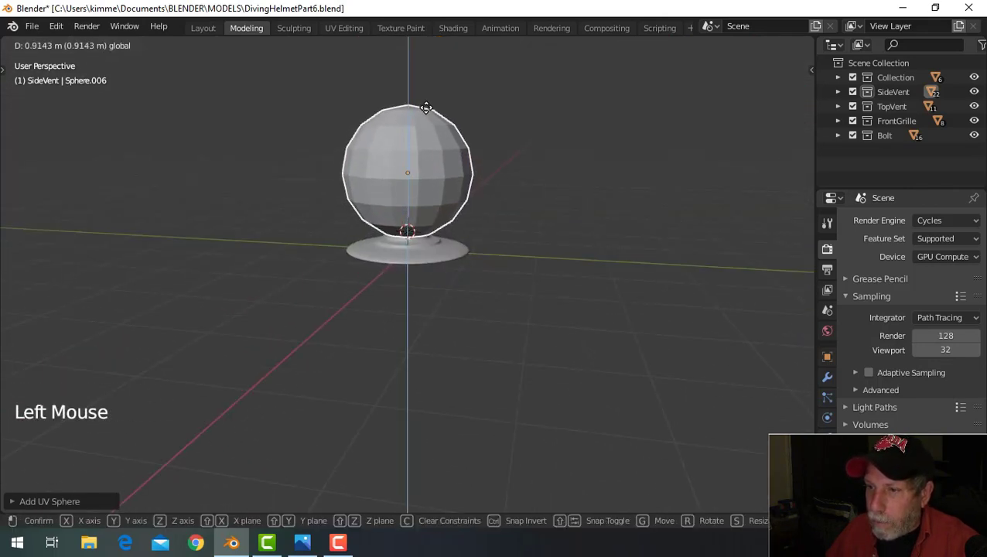
{"action": "middle_click", "coordinate": [515, 207]}
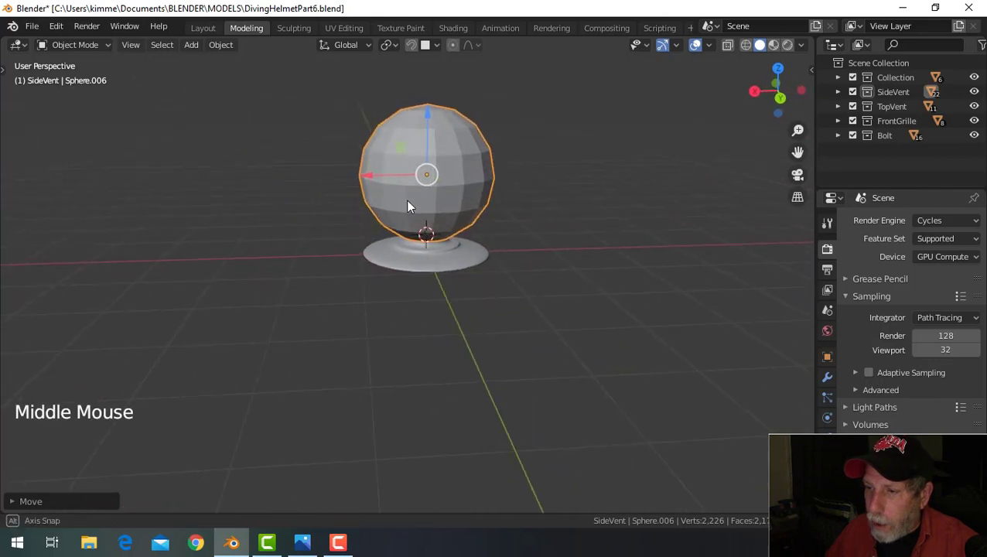
{"action": "key", "text": "Tab"}
{"action": "key", "text": "a"}
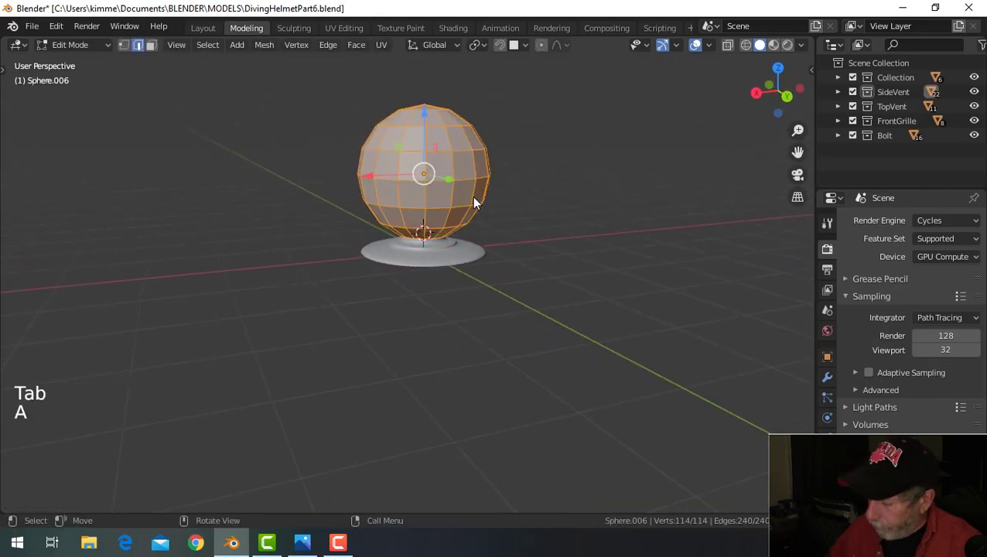
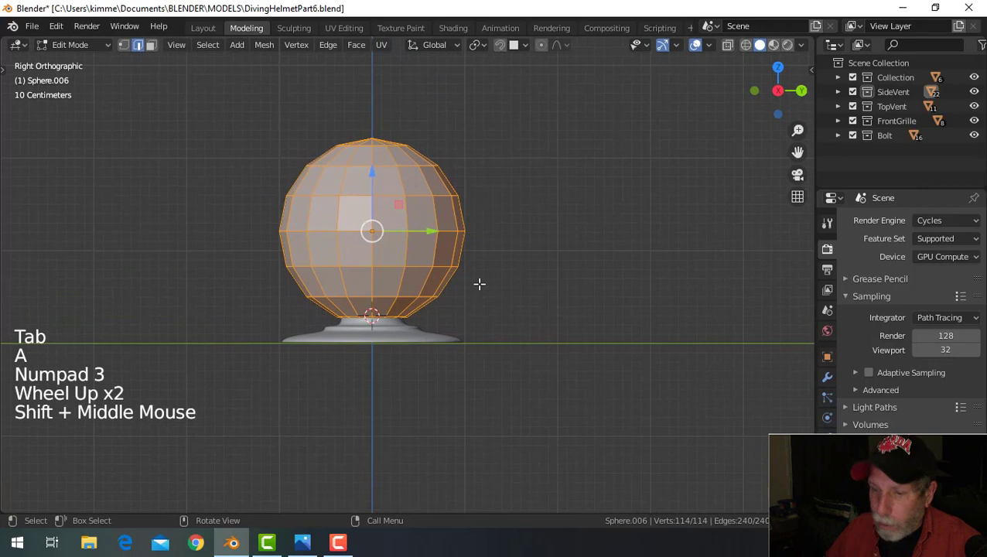
- Rotate the sphere's mesh 90 degrees about X and extrude a short side stub with a bevelled rim
{"action": "key", "text": "r"}
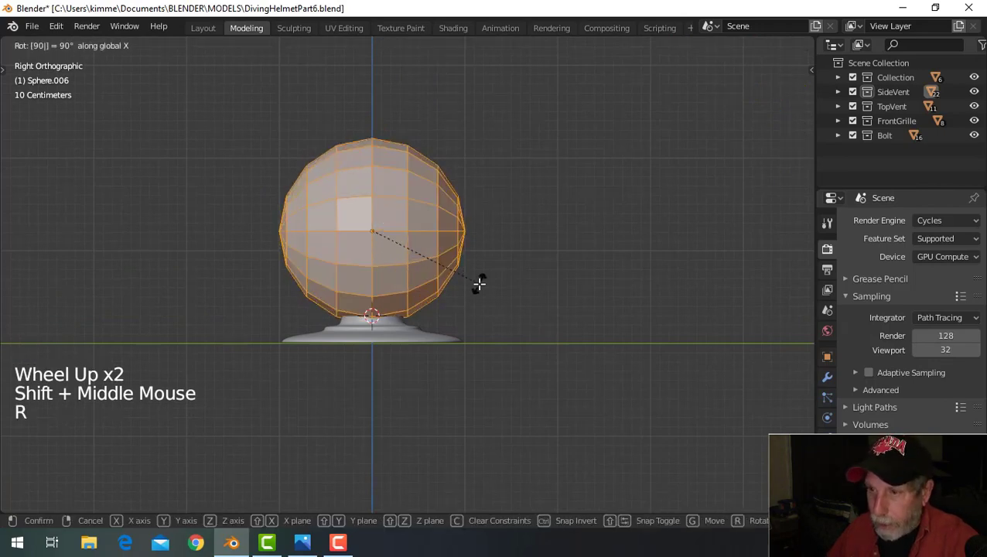
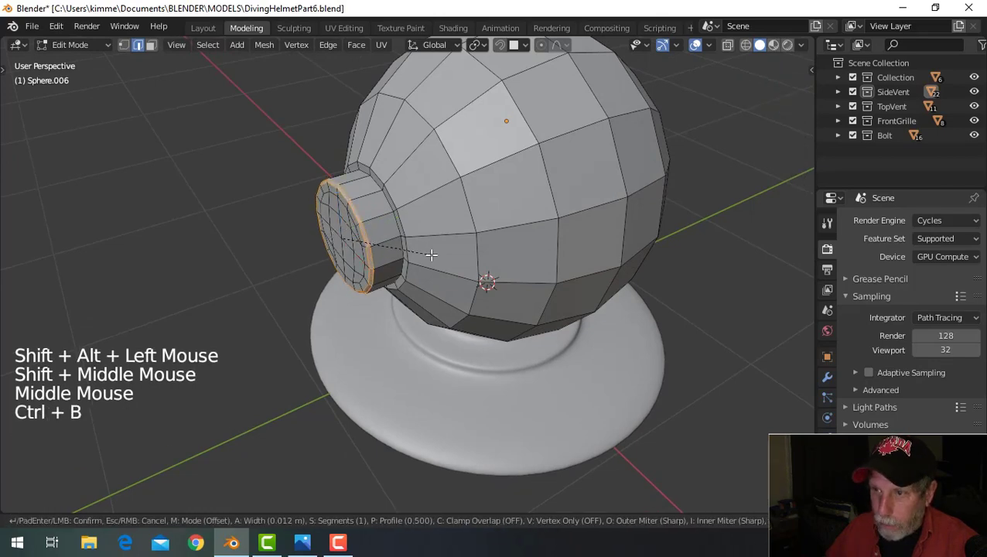
{"action": "key", "text": "alt+a"}
{"action": "key", "text": "Tab"}
{"action": "middle_click", "coordinate": [556, 264]}
{"action": "scroll", "scroll_direction": "down", "scroll_amount": 3}
{"action": "middle_click", "coordinate": [427, 260]}
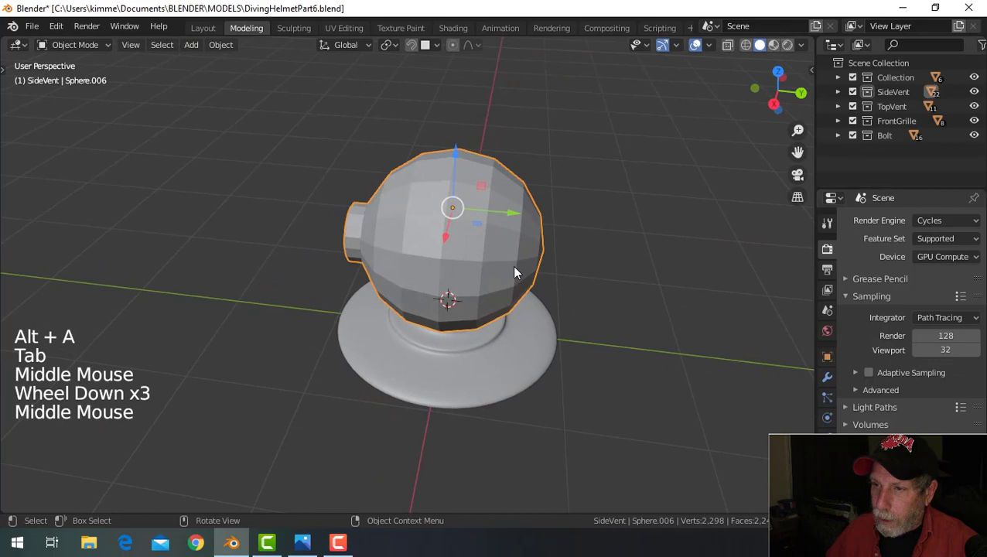
- Extrude a matching stub on the sphere's opposite pole and snap the 3D cursor to its end ring
{"action": "middle_click", "coordinate": [501, 264]}
{"action": "middle_click", "coordinate": [429, 255]}
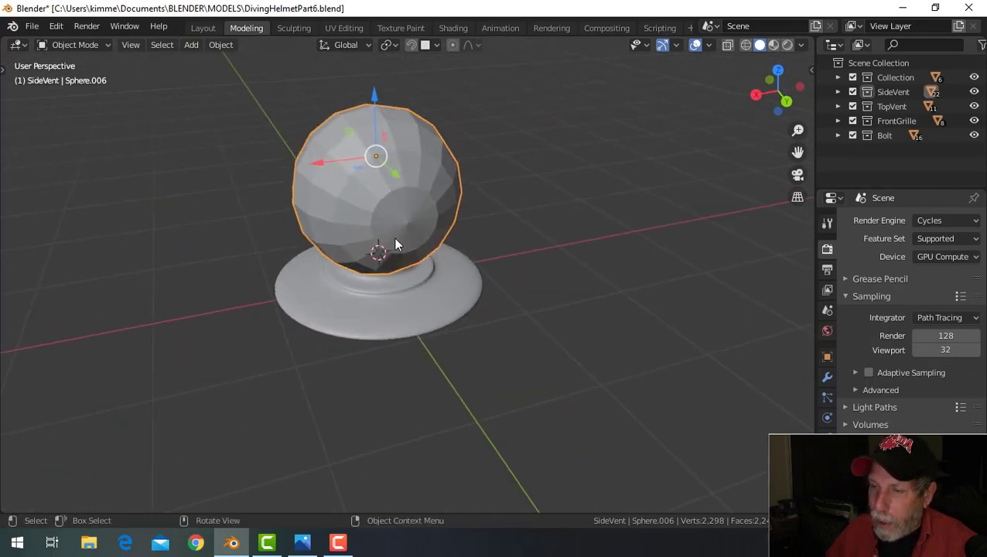
{"action": "scroll", "scroll_direction": "up", "scroll_amount": 3}
{"action": "middle_click", "coordinate": [424, 241]}
{"action": "middle_click", "coordinate": [406, 243]}
{"action": "key", "text": "Tab"}
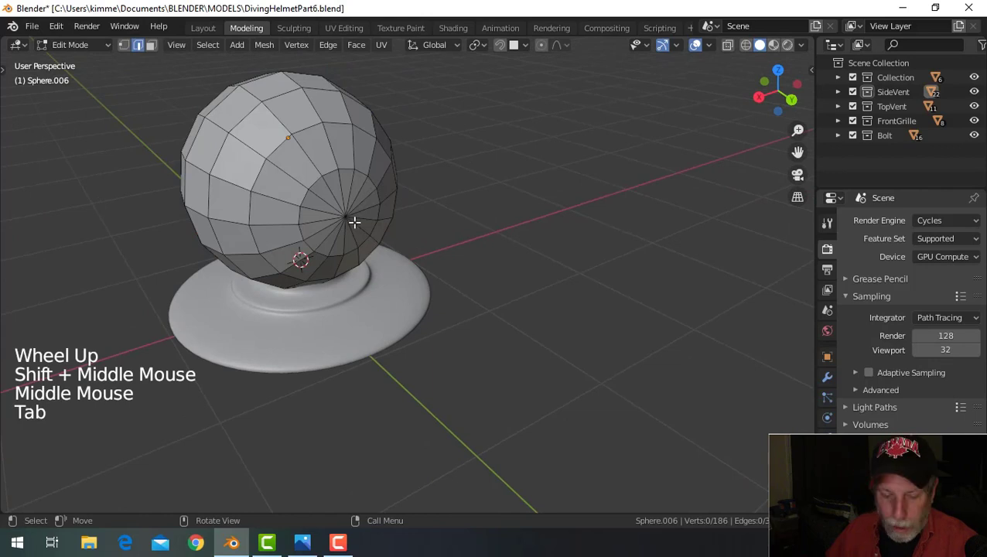
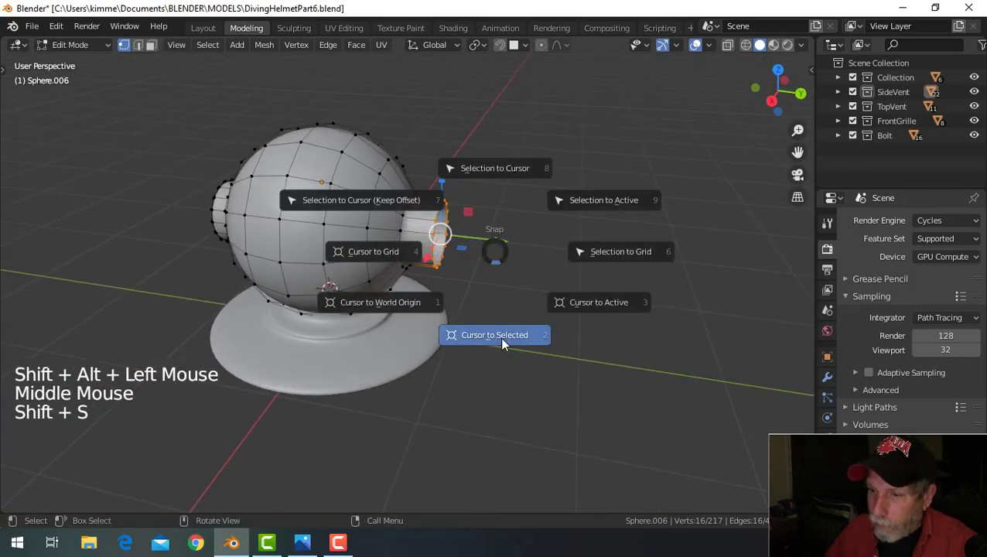
{"action": "key", "text": "alt+a"}
{"action": "middle_click", "coordinate": [546, 296]}
{"action": "middle_click", "coordinate": [511, 311]}
{"action": "middle_click", "coordinate": [404, 307]}
{"action": "key", "text": "shift+a"}
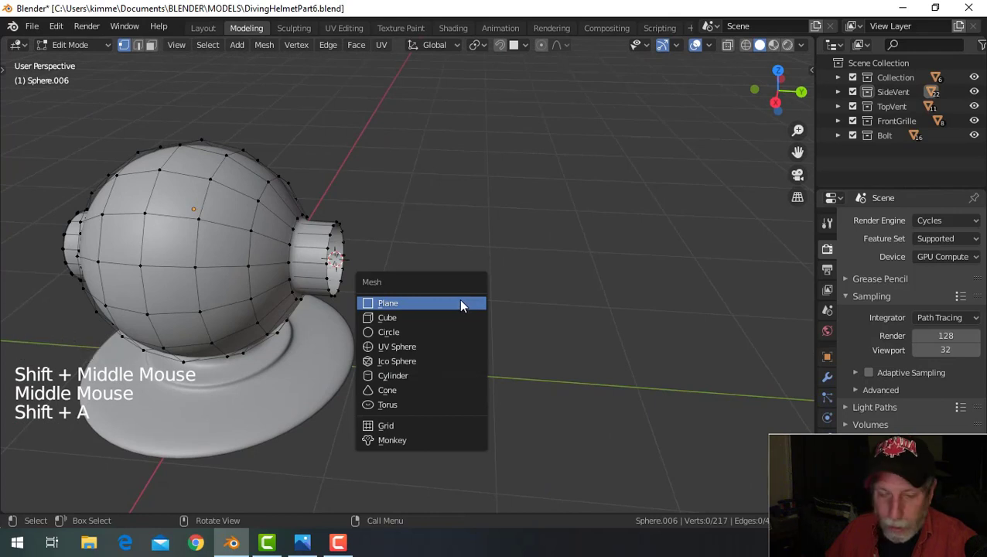
- Add a UV sphere at the stub's end, scale its mesh to 0.33 and rotate it
{"action": "key", "text": "Tab"}
{"action": "key", "text": "shift+a"}
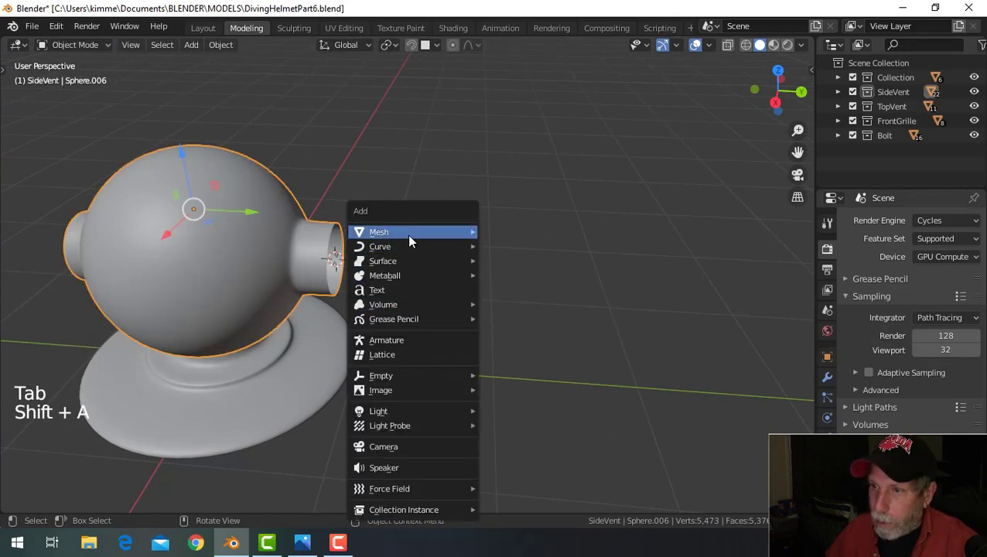
{"action": "scroll", "scroll_direction": "down", "scroll_amount": 3}
{"action": "middle_click", "coordinate": [456, 302]}
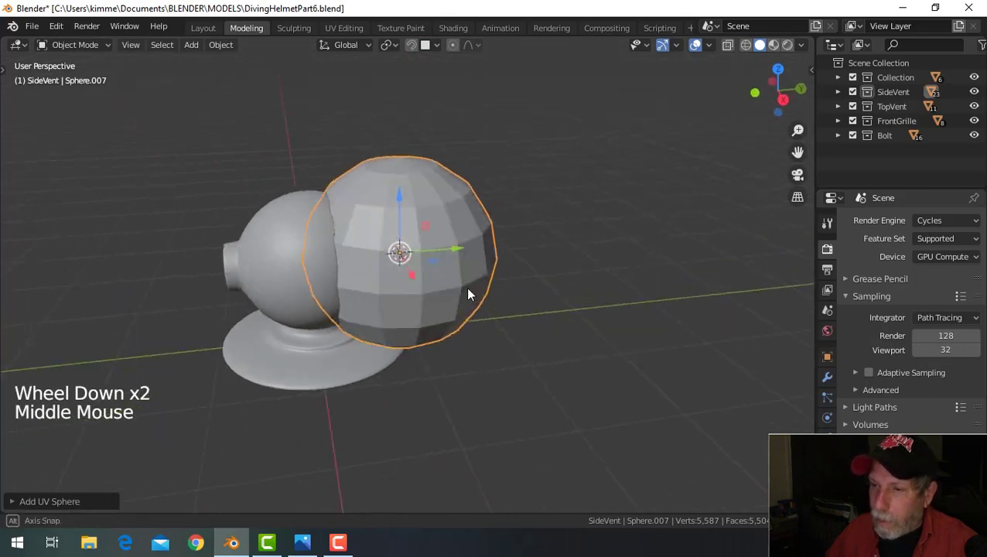
{"action": "key", "text": "Tab"}
{"action": "key", "text": "a"}
{"action": "key", "text": "s"}
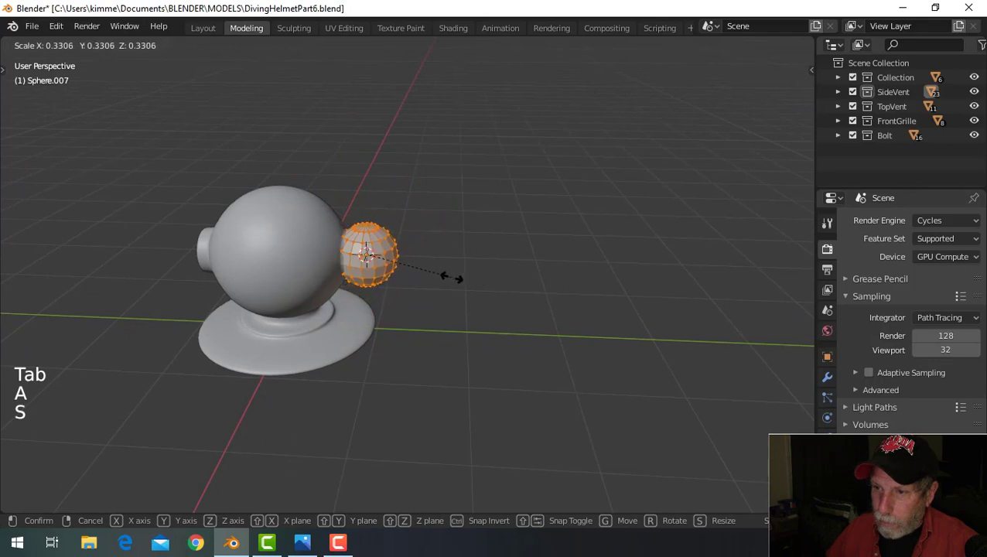
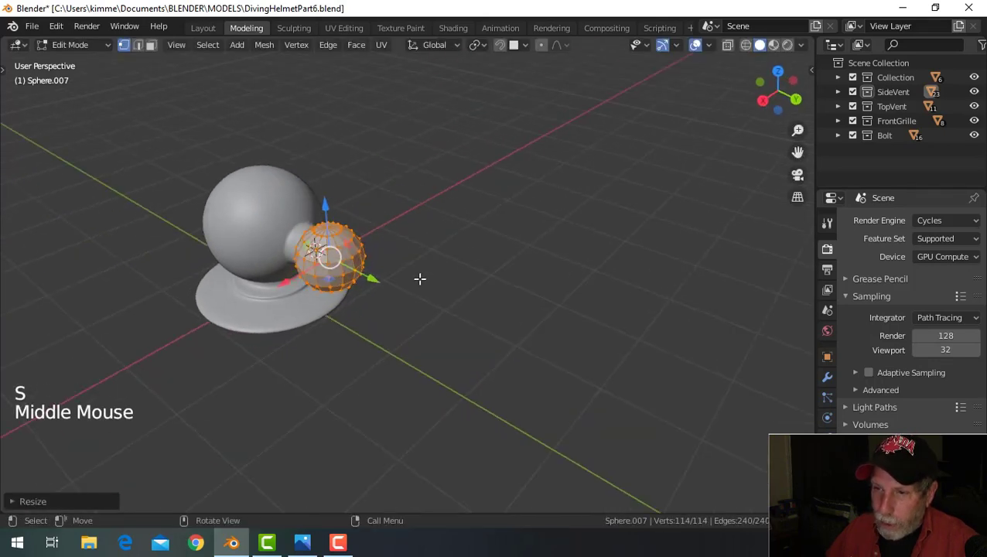
{"action": "key", "text": "r"}
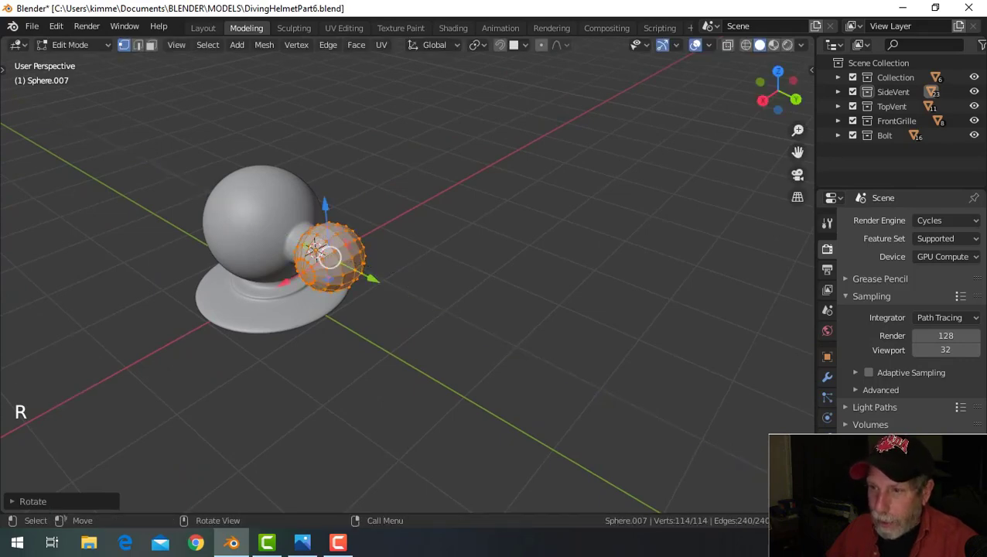
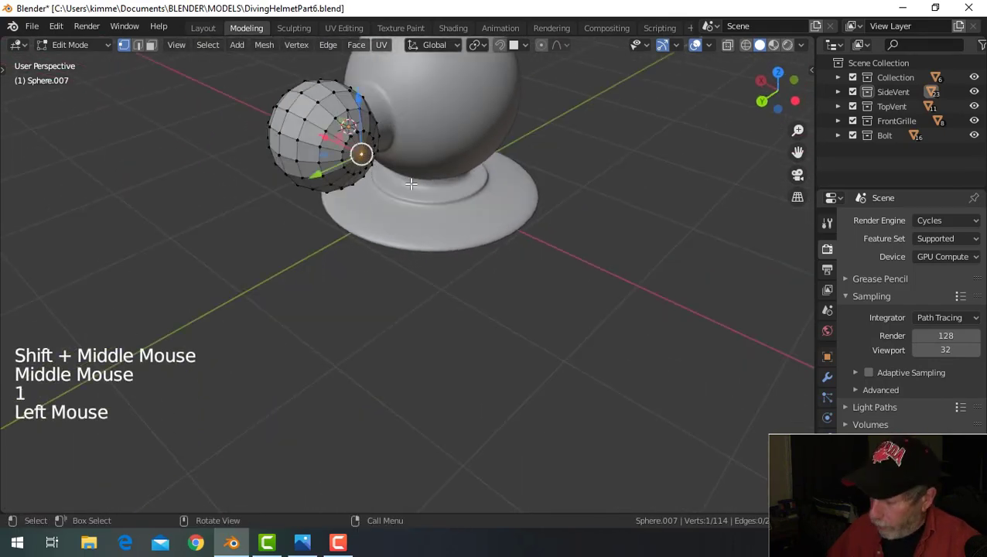
- Set the viewport's Clip Start to 0.001 m in the sidebar View settings
{"action": "key", "text": "KP_Decimal"}
{"action": "scroll", "scroll_direction": "down", "scroll_amount": 3}
{"action": "key", "text": "n"}
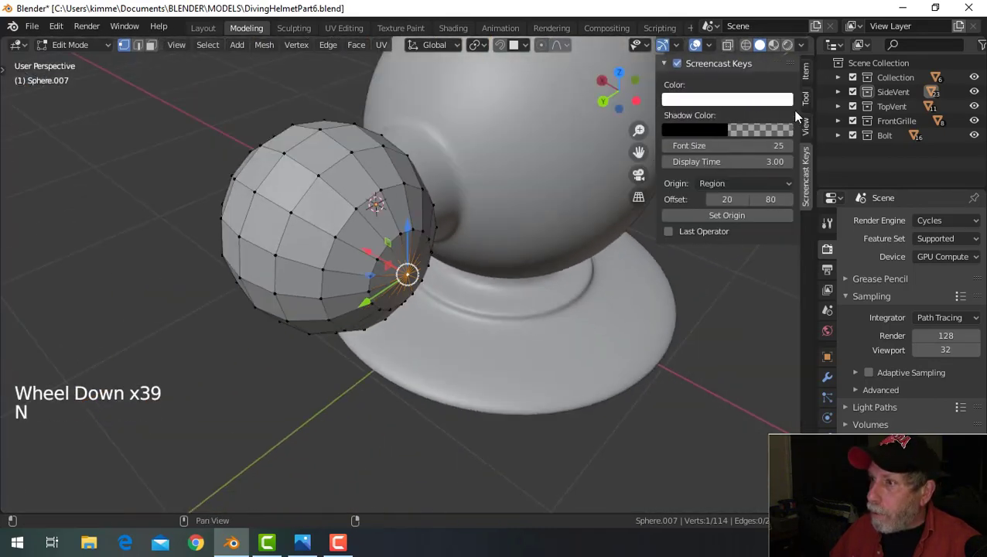
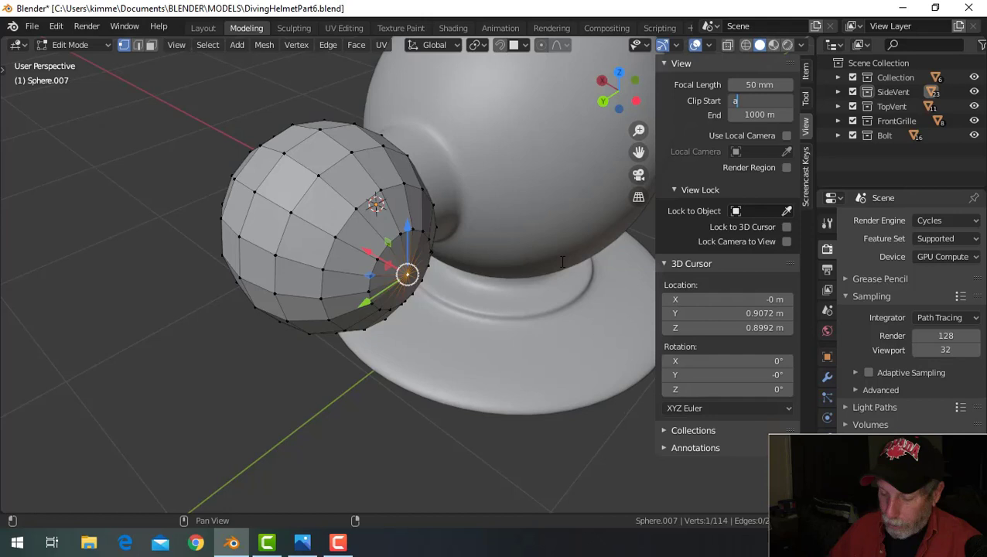
- Delete the small sphere's pole vertex, extrude and shrink the rim inward, and cap it with Grid Fill
{"action": "key", "text": "n"}
{"action": "key", "text": "x"}
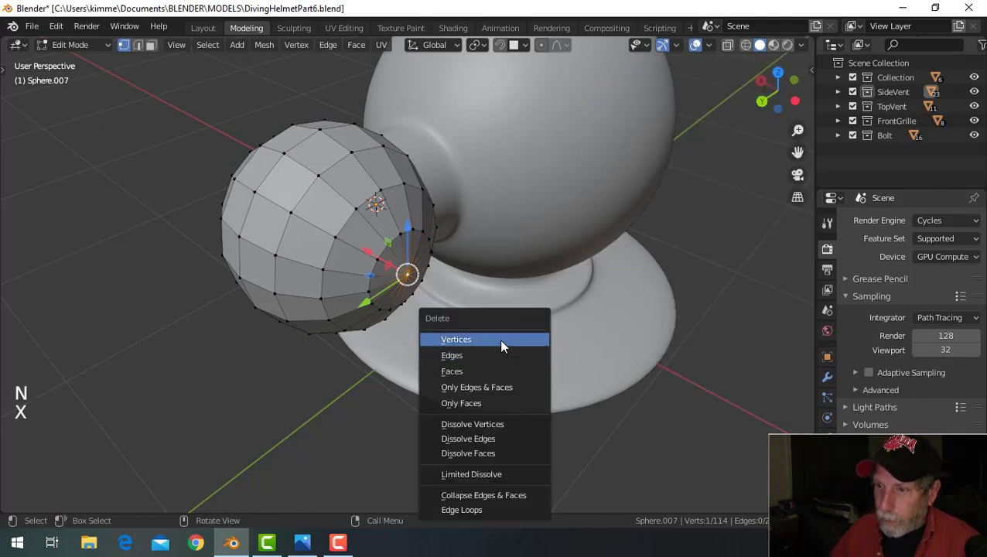
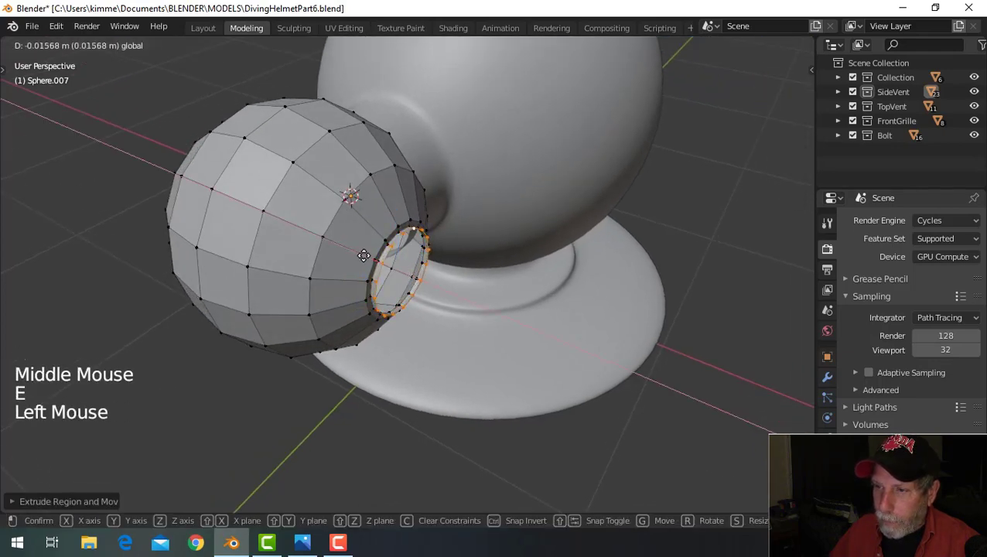
{"action": "key", "text": "e"}
{"action": "key", "text": "s"}
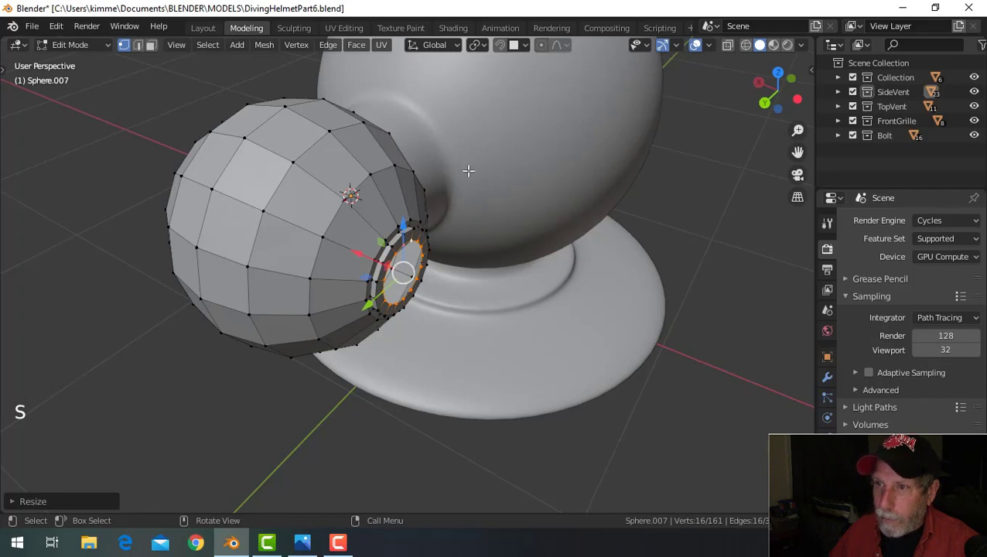
{"action": "left_click", "coordinate": [363, 53]}
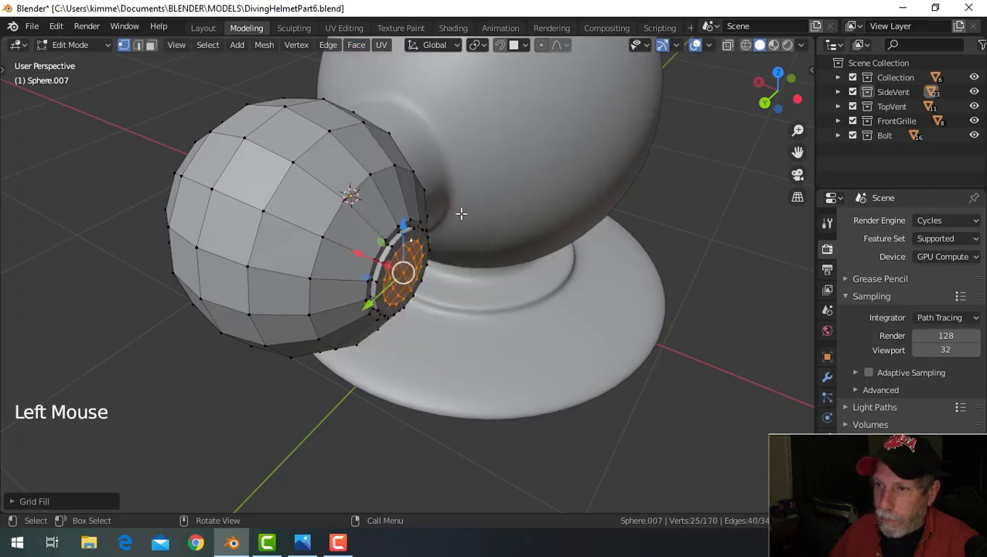
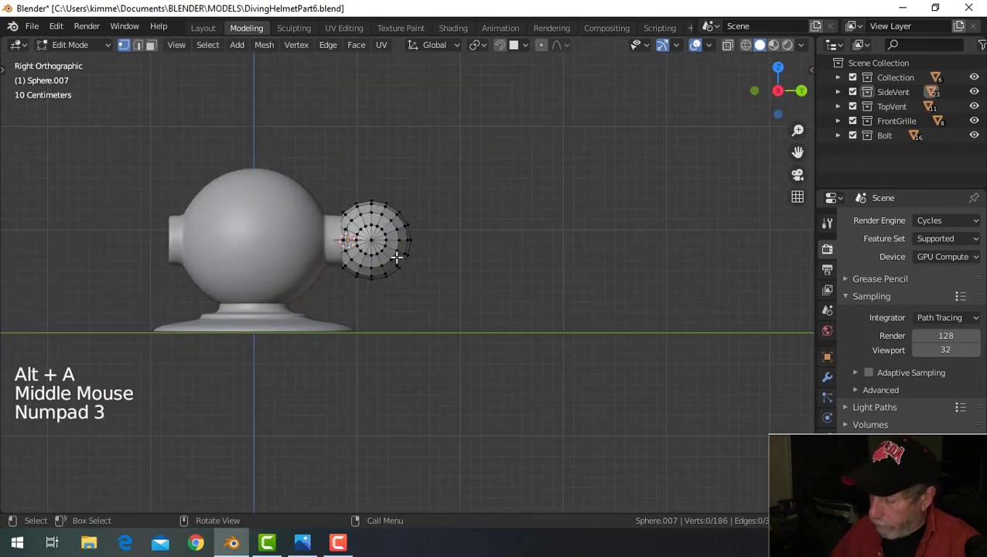
- In back-view wireframe, box-select a side section of the small sphere and separate it into its own object
{"action": "key", "text": "KP_1"}
{"action": "scroll", "scroll_direction": "up", "scroll_amount": 3}
{"action": "key", "text": "ctrl+KP_1"}
{"action": "scroll", "scroll_direction": "up", "scroll_amount": 3}
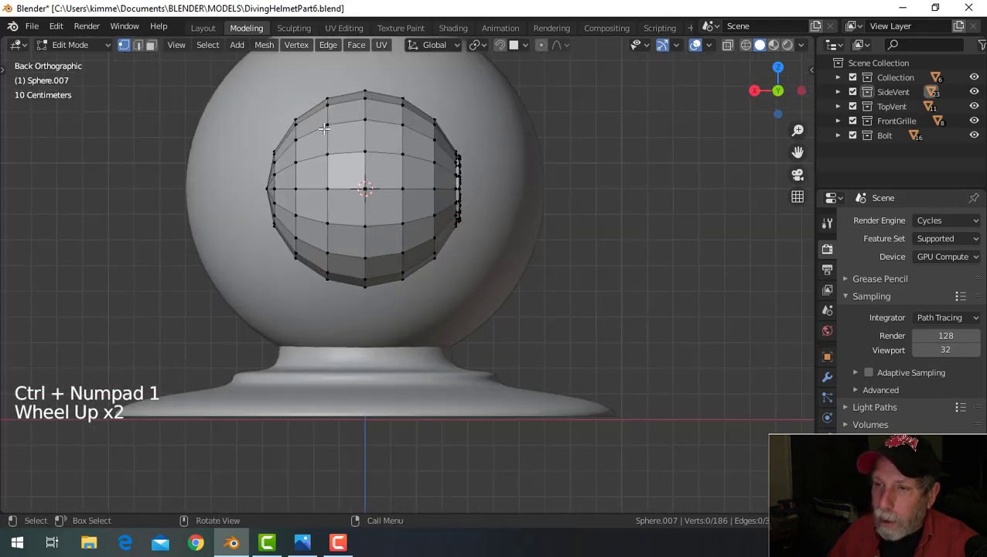
{"action": "scroll", "scroll_direction": "down", "scroll_amount": 3}
{"action": "key", "text": "z"}
{"action": "key", "text": "b"}
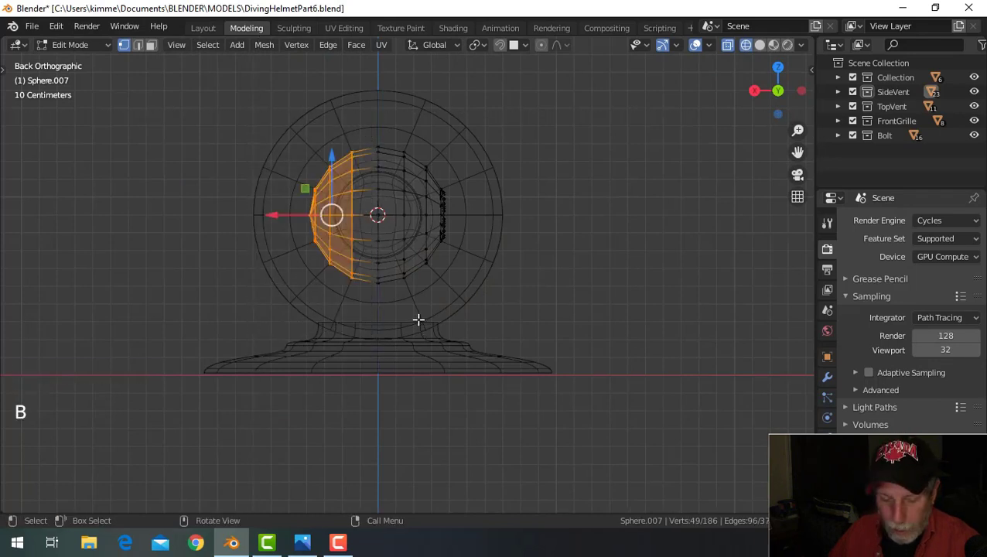
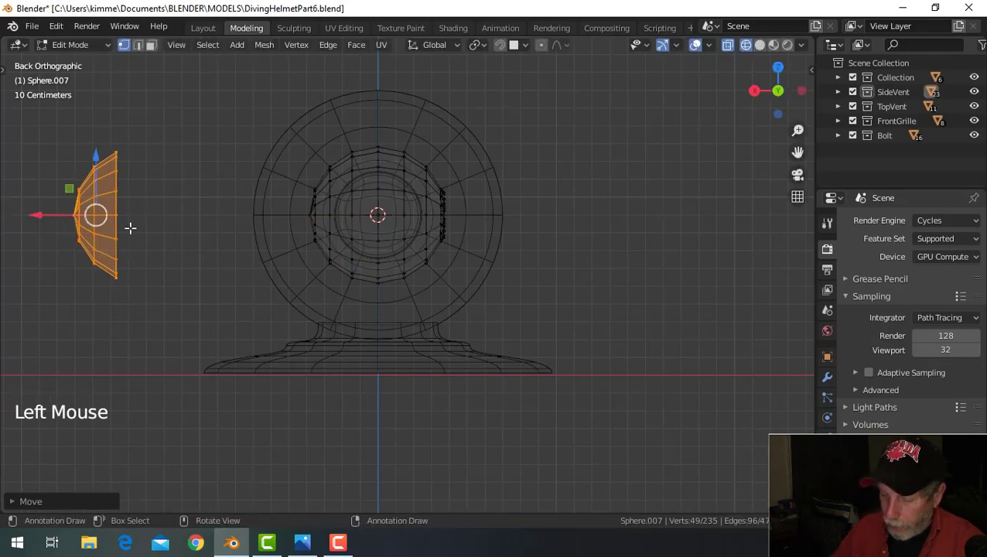
{"action": "key", "text": "p"}
{"action": "key", "text": "Tab"}
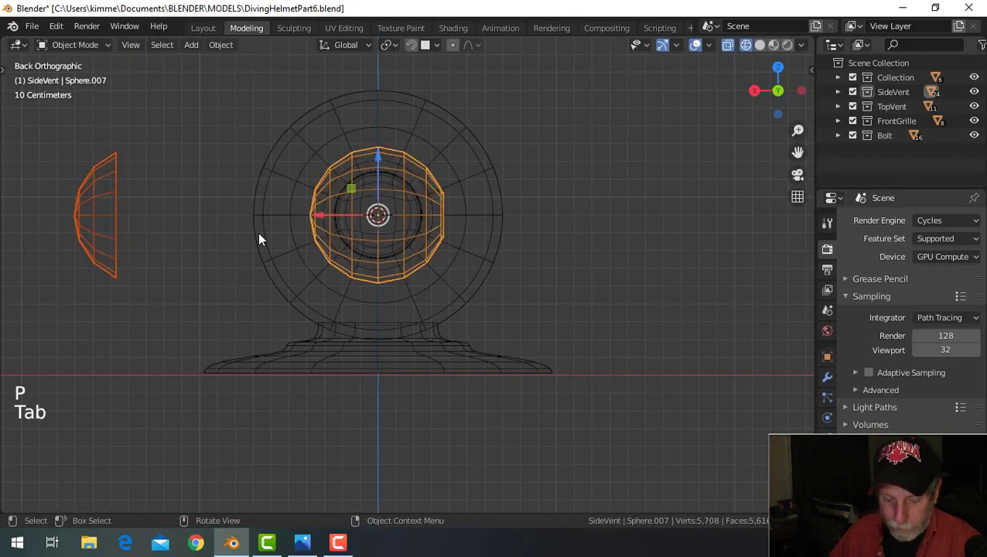
{"action": "key", "text": "z"}
- Select the separated section and set its origin to its geometry
{"action": "middle_click", "coordinate": [403, 256]}
{"action": "scroll", "scroll_direction": "down", "scroll_amount": 3}
{"action": "middle_click", "coordinate": [335, 257]}
{"action": "middle_click", "coordinate": [342, 263]}
{"action": "left_click", "coordinate": [187, 236]}
{"action": "left_click", "coordinate": [233, 51]}
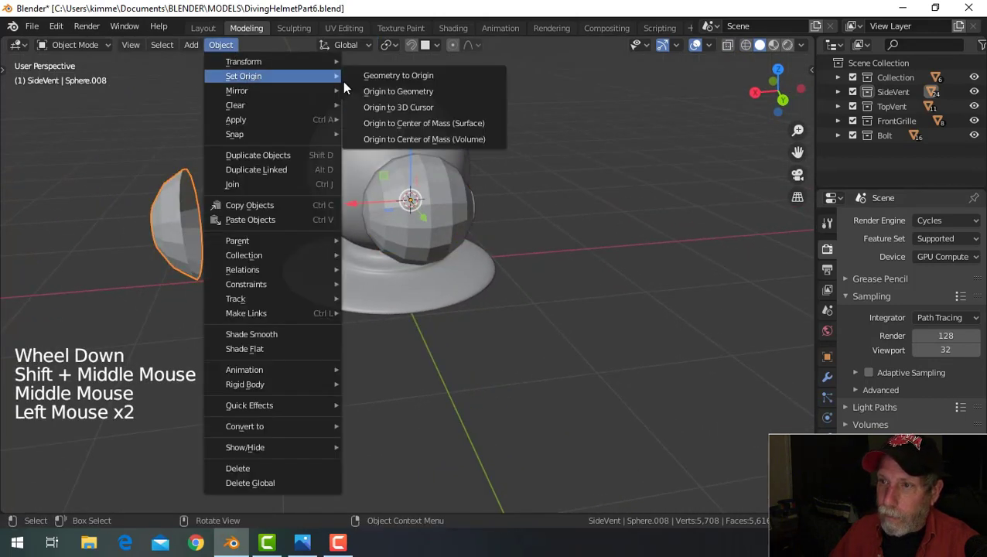
{"action": "middle_click", "coordinate": [304, 241]}
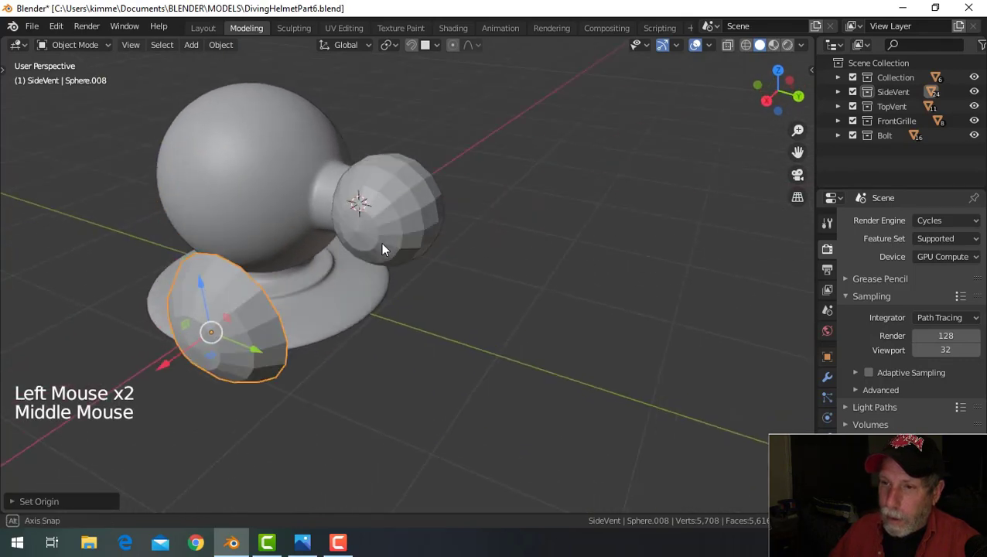
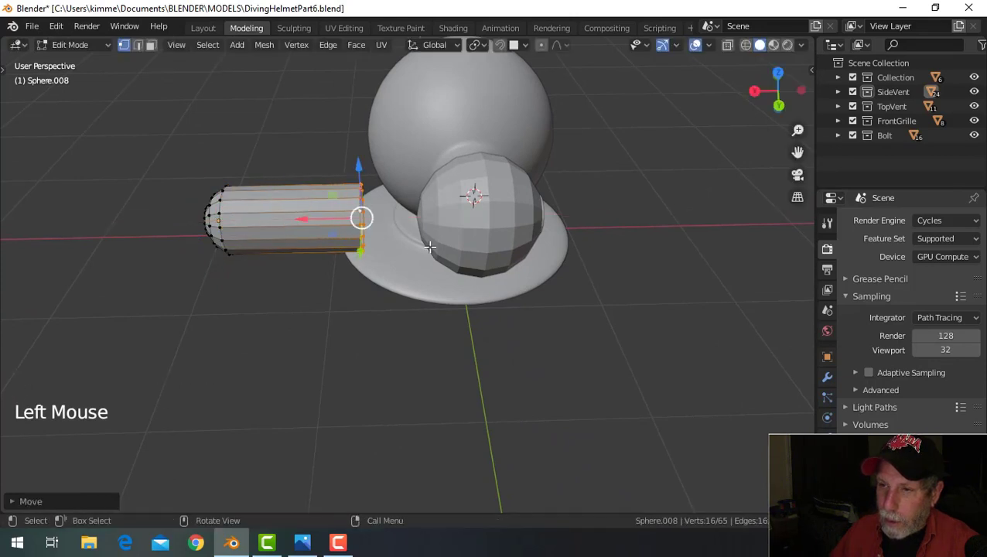
- Scale down the free end of the extruded handle post to give it a taper
{"action": "key", "text": "s"}
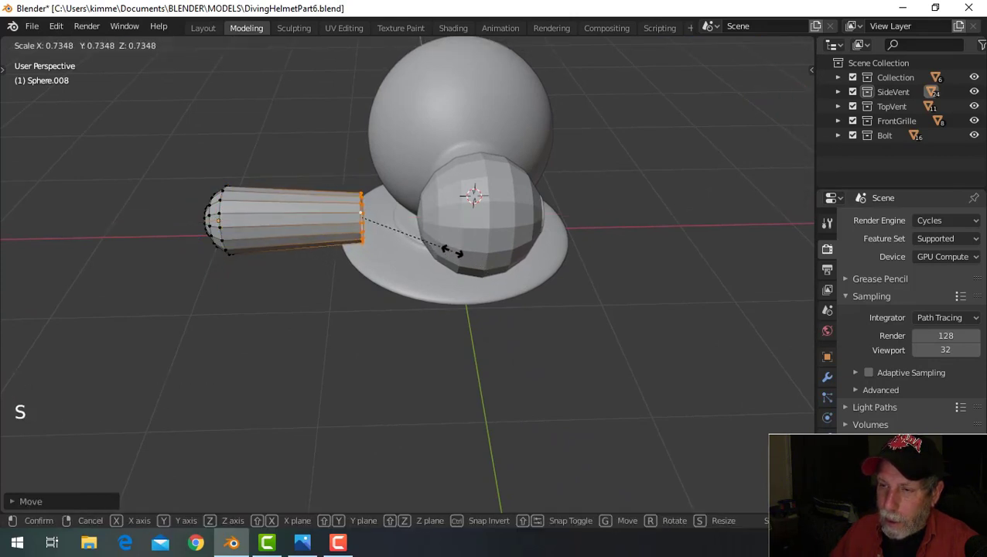
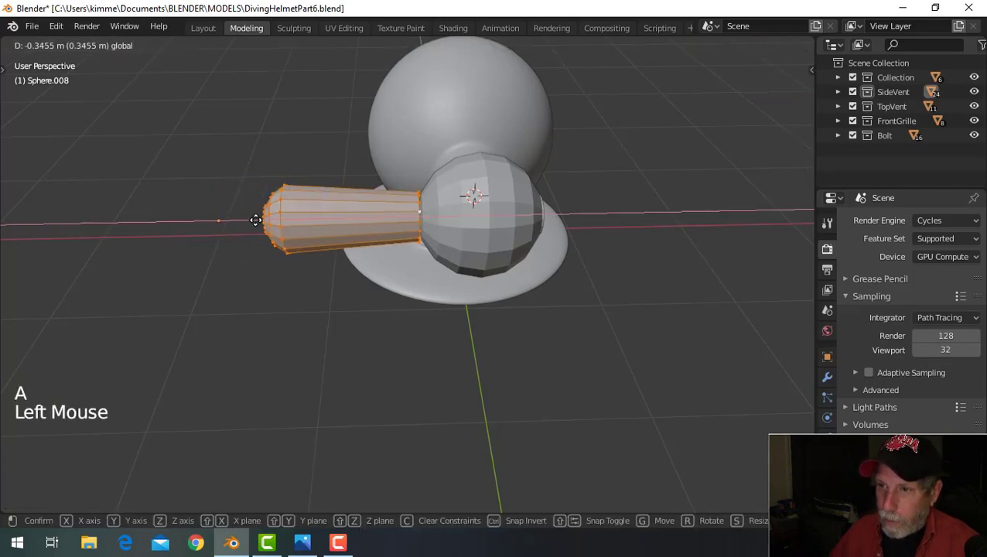
{"action": "scroll", "scroll_direction": "down", "scroll_amount": 3}
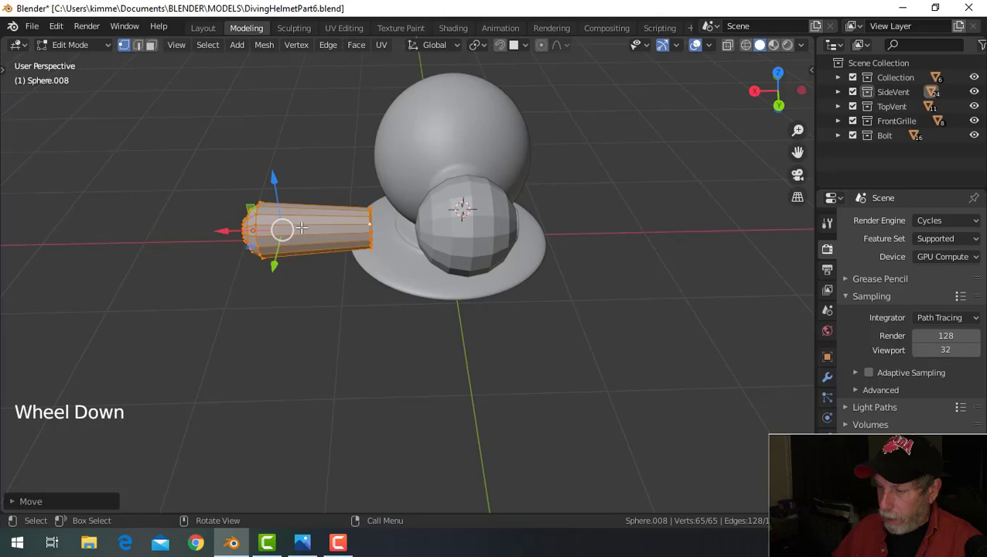
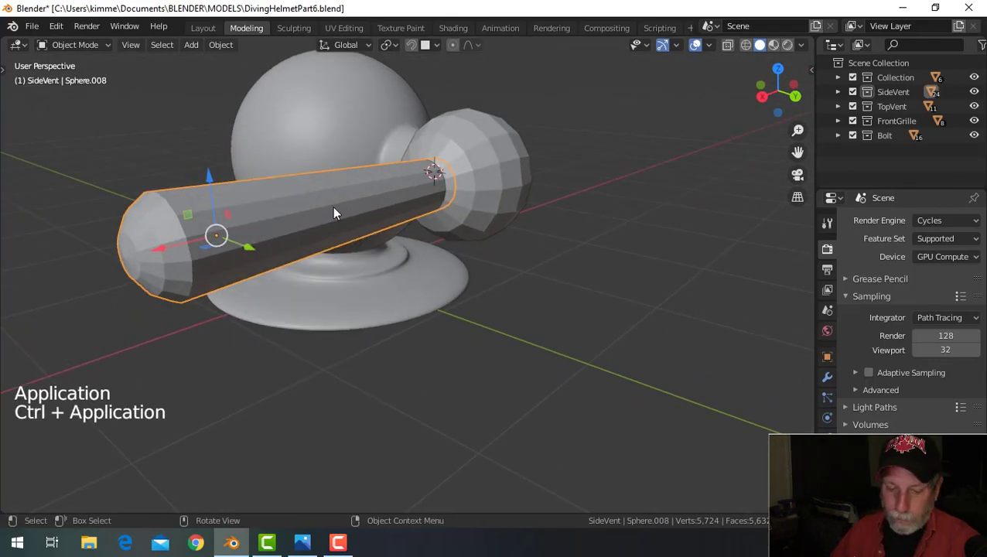
- Give the handle post a subdivision modifier and Shade Smooth
{"action": "key", "text": "ctrl+2"}
{"action": "right_click", "coordinate": [339, 212]}
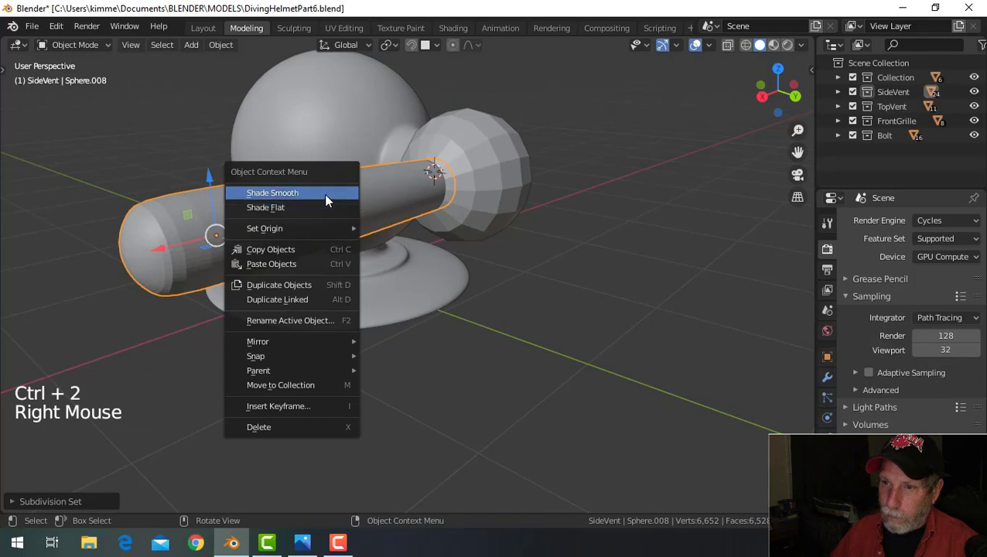
{"action": "scroll", "scroll_direction": "down", "scroll_amount": 3}
{"action": "key", "text": "alt+a"}
{"action": "middle_click", "coordinate": [391, 264]}
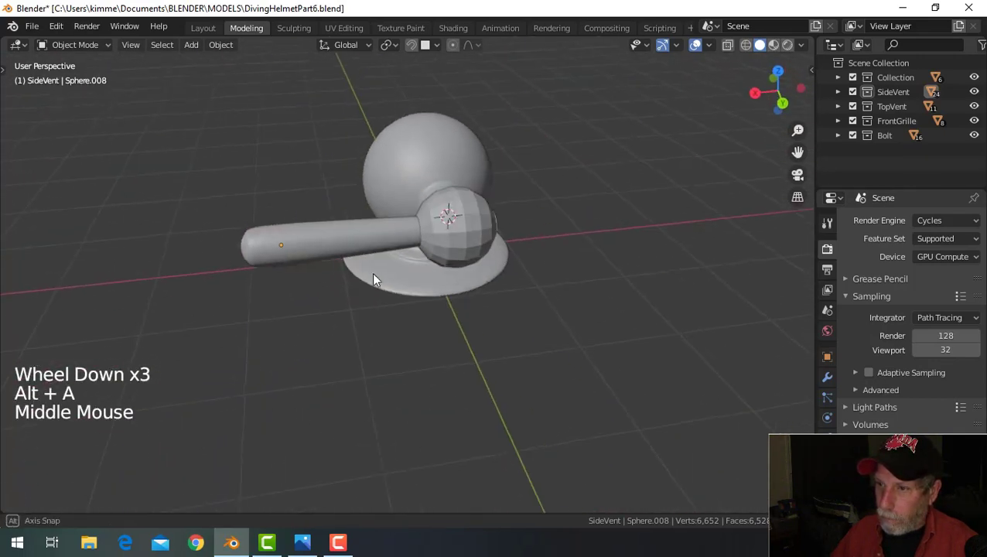
- Give the small faceted ball subdivision level 1 and Shade Smooth
{"action": "left_click", "coordinate": [476, 237]}
{"action": "key", "text": "ctrl+1"}
{"action": "right_click", "coordinate": [476, 237]}
{"action": "scroll", "scroll_direction": "up", "scroll_amount": 3}
{"action": "key", "text": "alt+a"}
{"action": "middle_click", "coordinate": [516, 254]}
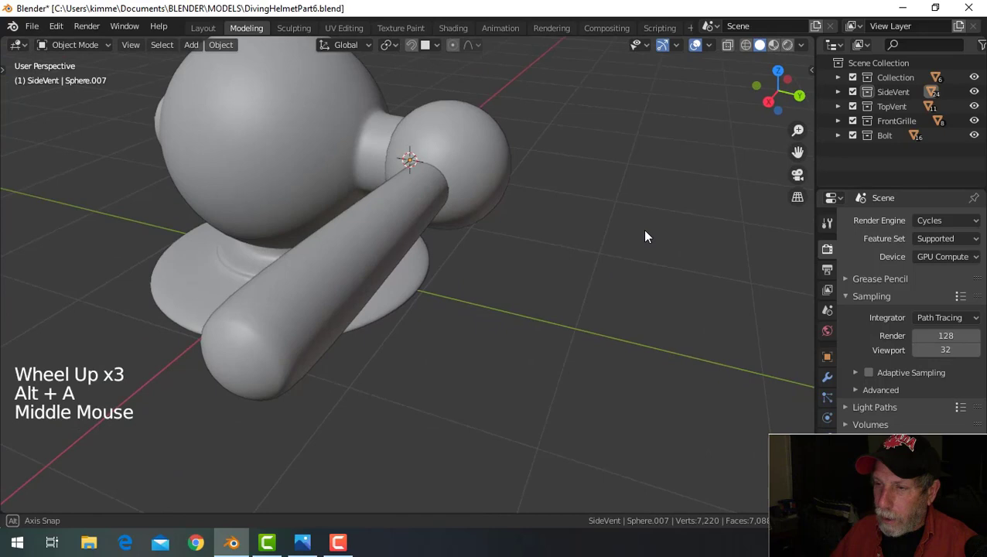
{"action": "scroll", "scroll_direction": "down", "scroll_amount": 3}
{"action": "middle_click", "coordinate": [416, 294]}
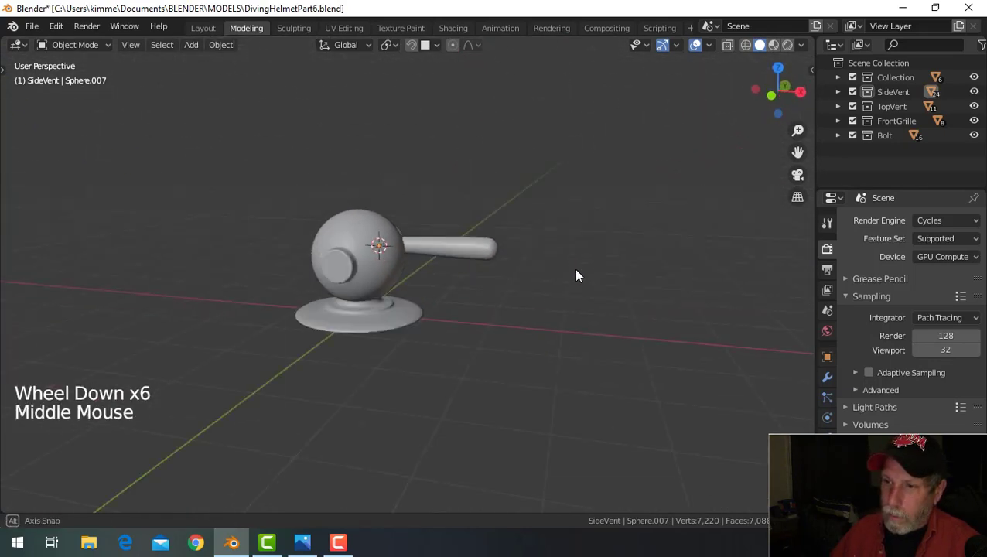
- Move the handle post deeper into the ball so it seats like a valve lever
{"action": "left_click", "coordinate": [421, 318]}
{"action": "middle_click", "coordinate": [523, 314]}
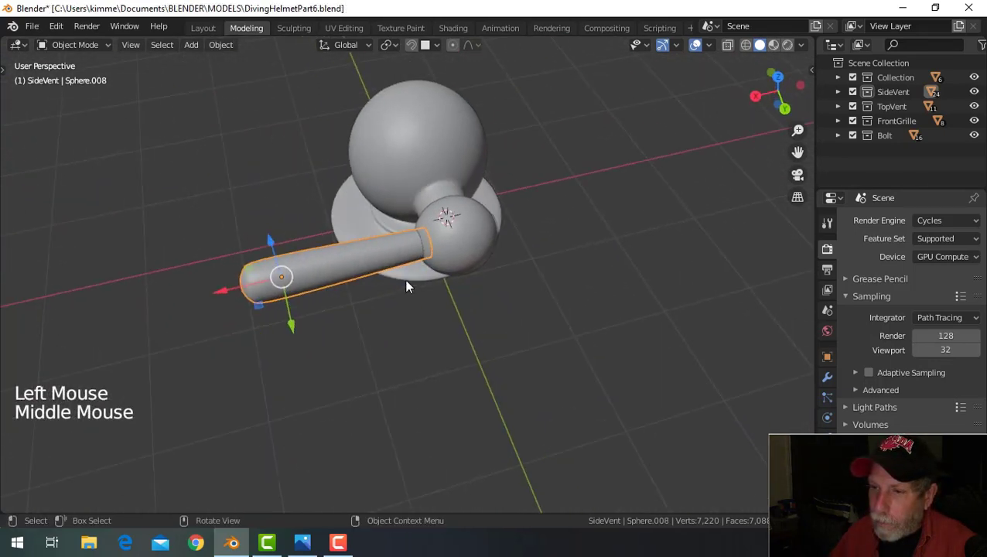
{"action": "left_click", "coordinate": [235, 290]}
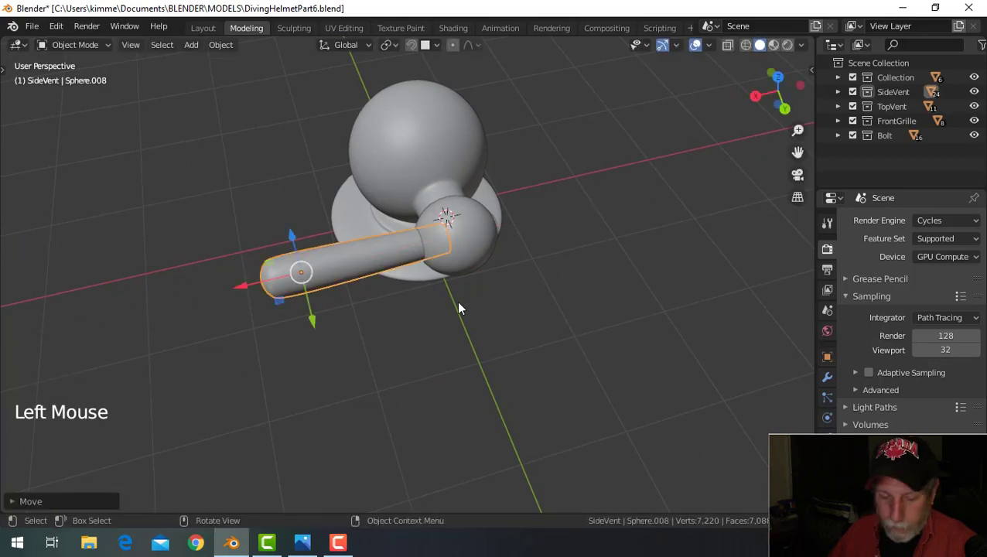
{"action": "key", "text": "alt+a"}
{"action": "scroll", "scroll_direction": "down", "scroll_amount": 3}
{"action": "middle_click", "coordinate": [401, 267]}
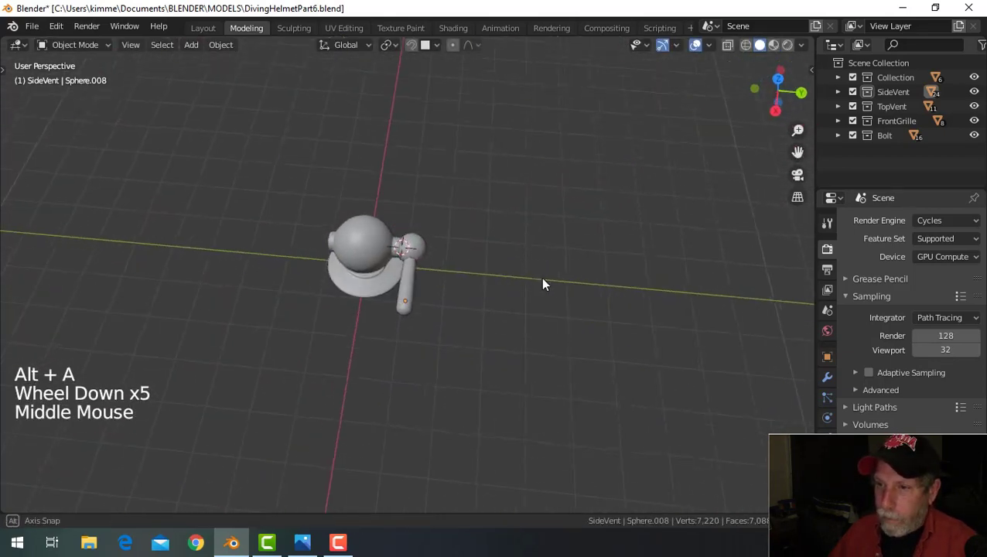
{"action": "scroll", "scroll_direction": "up", "scroll_amount": 3}
{"action": "middle_click", "coordinate": [368, 270]}
{"action": "middle_click", "coordinate": [386, 288]}
{"action": "middle_click", "coordinate": [393, 274]}
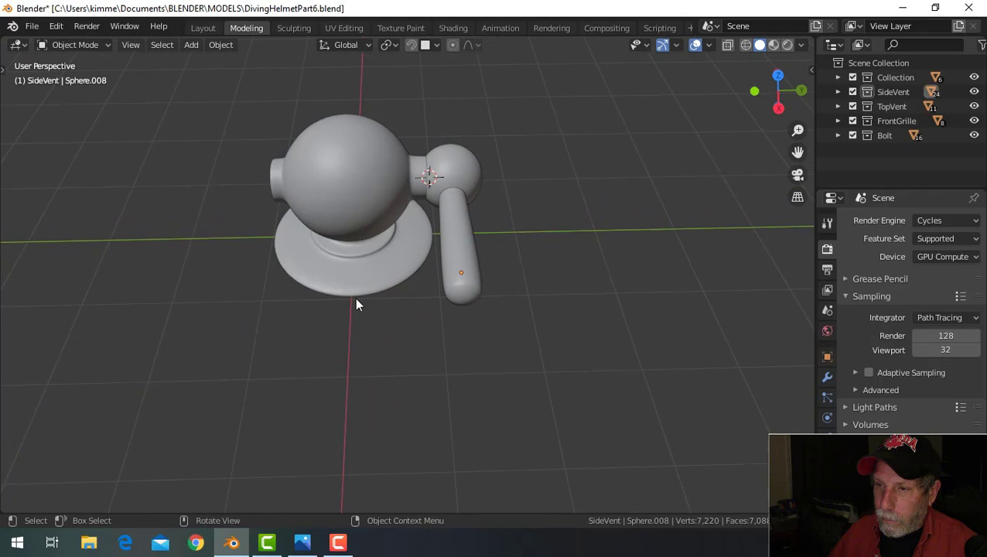
- Select all the side vent parts and move them into a new collection named 'Handle'
{"action": "key", "text": "a"}
{"action": "scroll", "scroll_direction": "down", "scroll_amount": 3}
{"action": "right_click", "coordinate": [377, 241]}
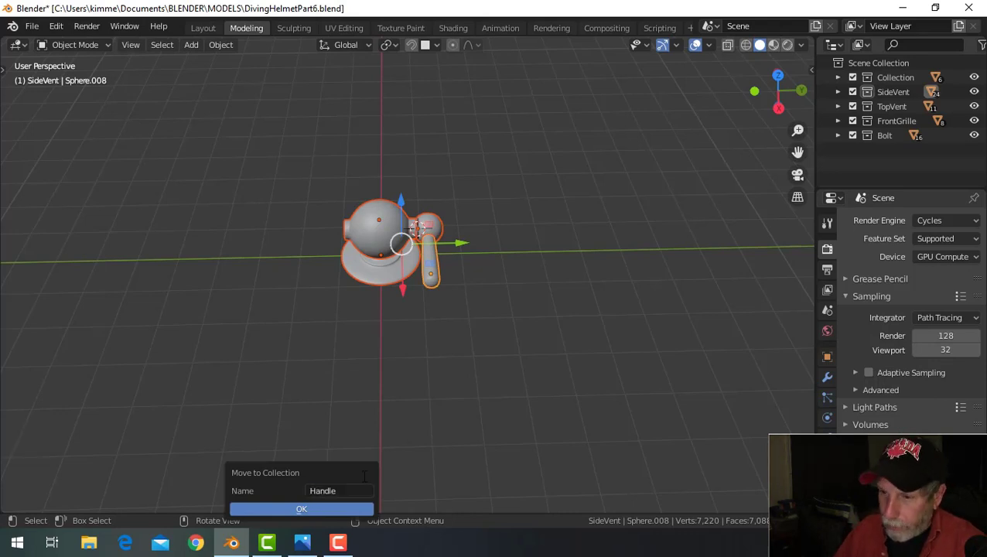
{"action": "scroll", "scroll_direction": "down", "scroll_amount": 3}
{"action": "left_click", "coordinate": [466, 256]}
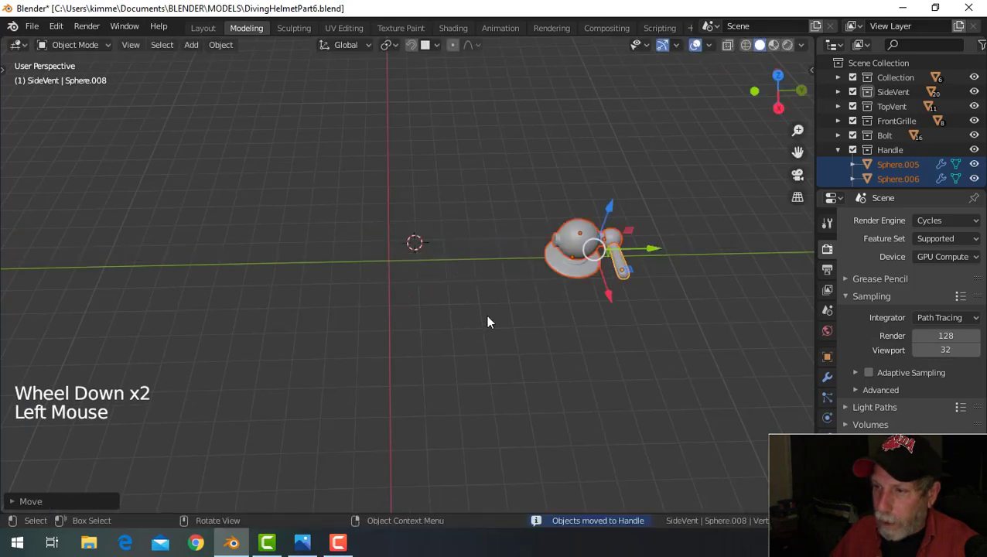
{"action": "key", "text": "alt+h"}
{"action": "key", "text": "alt+a"}
{"action": "scroll", "scroll_direction": "up", "scroll_amount": 3}
{"action": "scroll", "scroll_direction": "down", "scroll_amount": 3}
{"action": "middle_click", "coordinate": [602, 274]}
- Select the Handle collection's objects, scale the assembly down and move it over to the helmet
{"action": "left_click", "coordinate": [849, 158]}
{"action": "left_click", "coordinate": [897, 155]}
{"action": "right_click", "coordinate": [897, 156]}
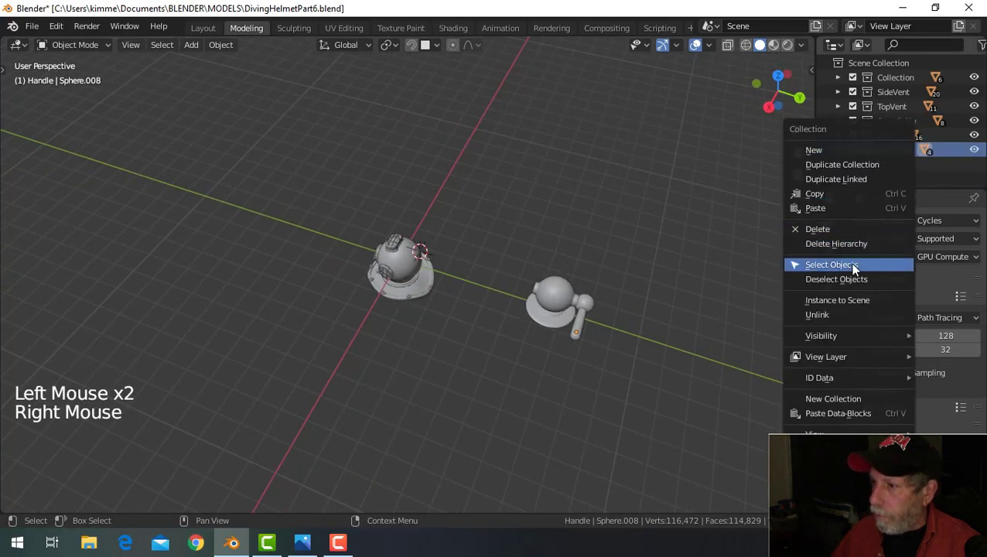
{"action": "key", "text": "s"}
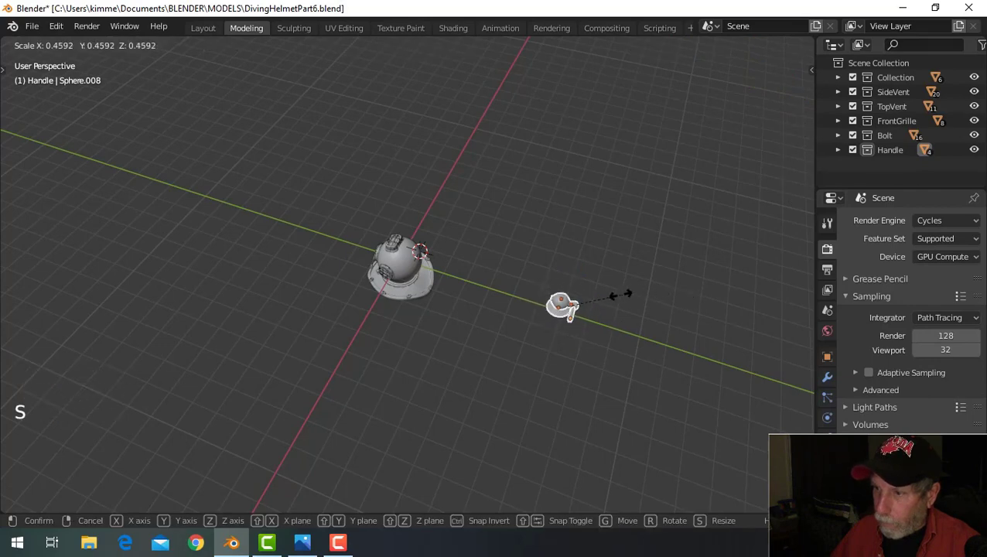
{"action": "left_click", "coordinate": [633, 334]}
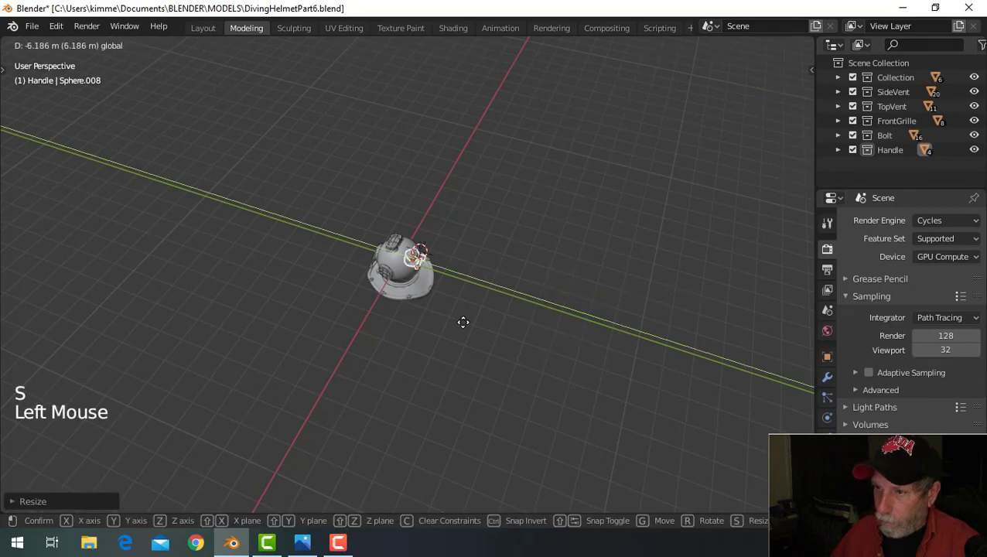
{"action": "middle_click", "coordinate": [434, 339]}
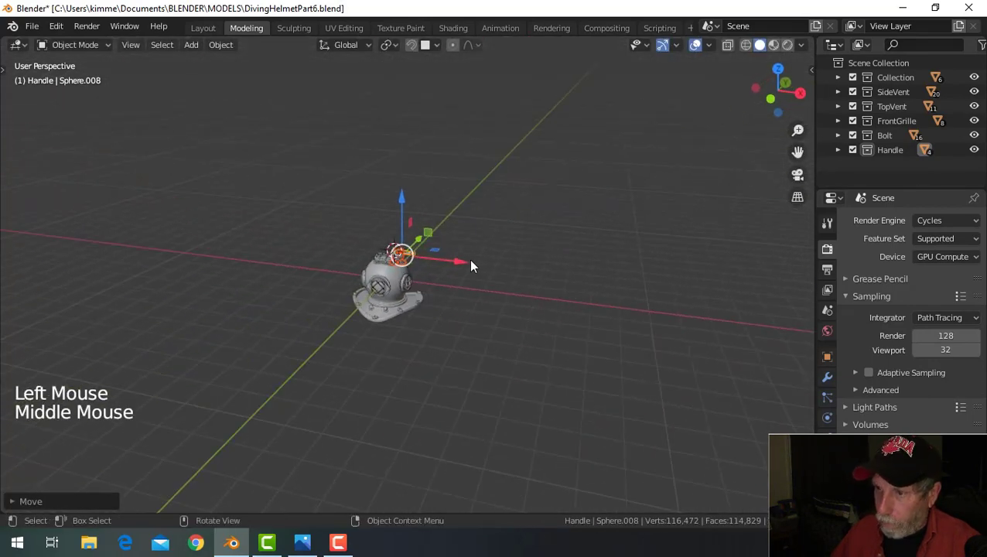
{"action": "left_click", "coordinate": [476, 267]}
{"action": "middle_click", "coordinate": [604, 282]}
- From the front view, raise the vent assembly to sit beside the helmet's base
{"action": "left_click", "coordinate": [483, 281]}
{"action": "key", "text": "KP_Decimal"}
{"action": "scroll", "scroll_direction": "down", "scroll_amount": 3}
{"action": "middle_click", "coordinate": [399, 320]}
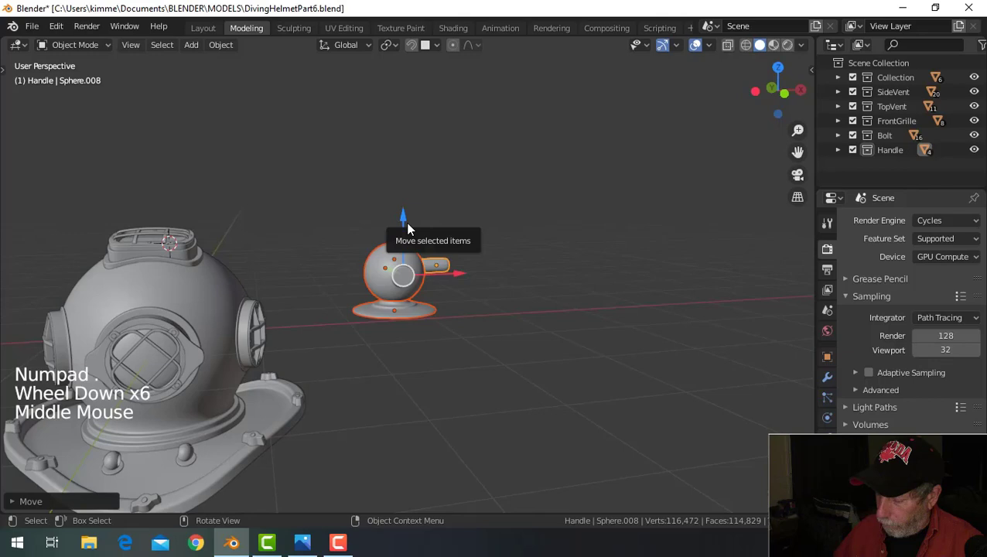
{"action": "key", "text": "KP_1"}
{"action": "left_click", "coordinate": [415, 231]}
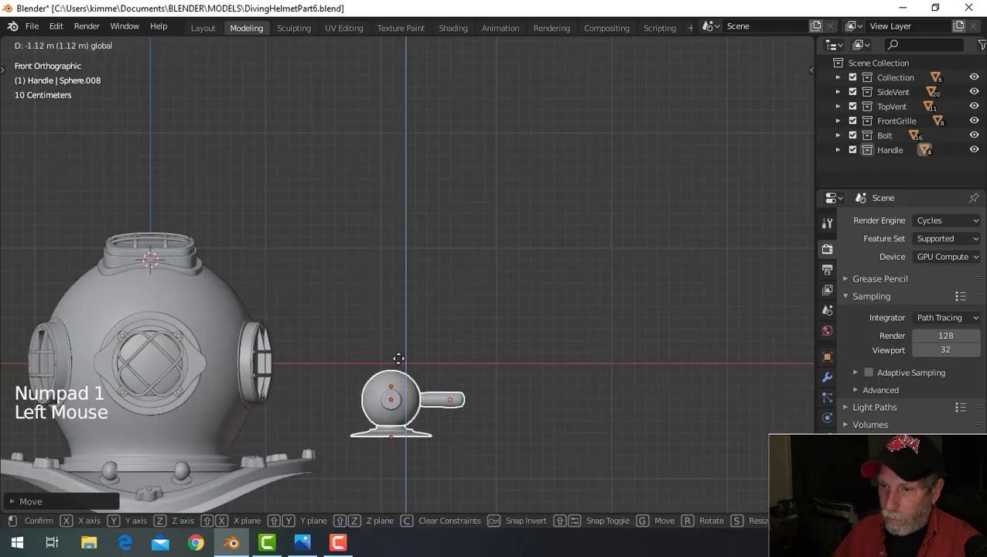
{"action": "middle_click", "coordinate": [533, 401]}
{"action": "scroll", "scroll_direction": "up", "scroll_amount": 3}
- Snap the 3D cursor to the vent ball's front boss rim and start adding a circle mesh there
{"action": "middle_click", "coordinate": [443, 205]}
{"action": "left_click", "coordinate": [426, 226]}
{"action": "middle_click", "coordinate": [460, 268]}
{"action": "key", "text": "Tab"}
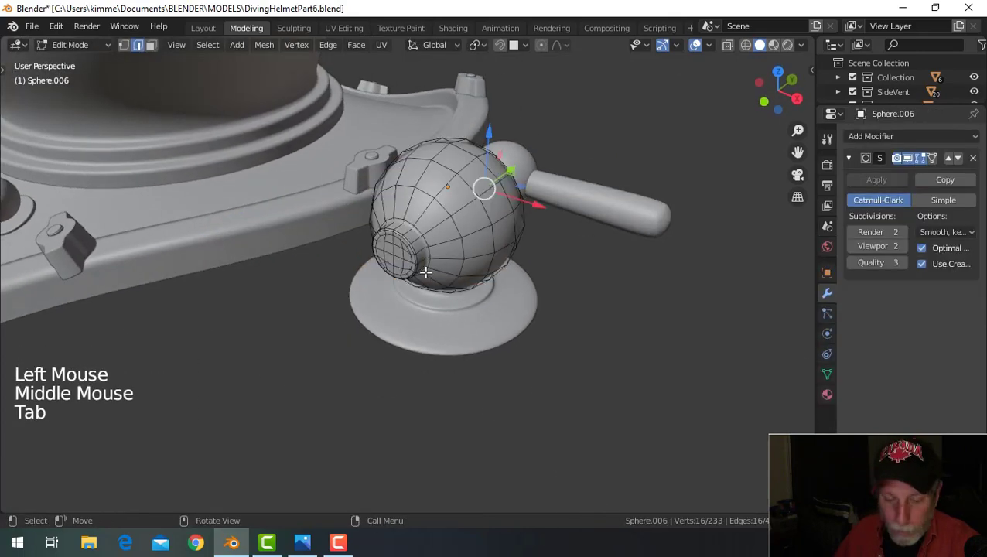
{"action": "scroll", "scroll_direction": "up", "scroll_amount": 3}
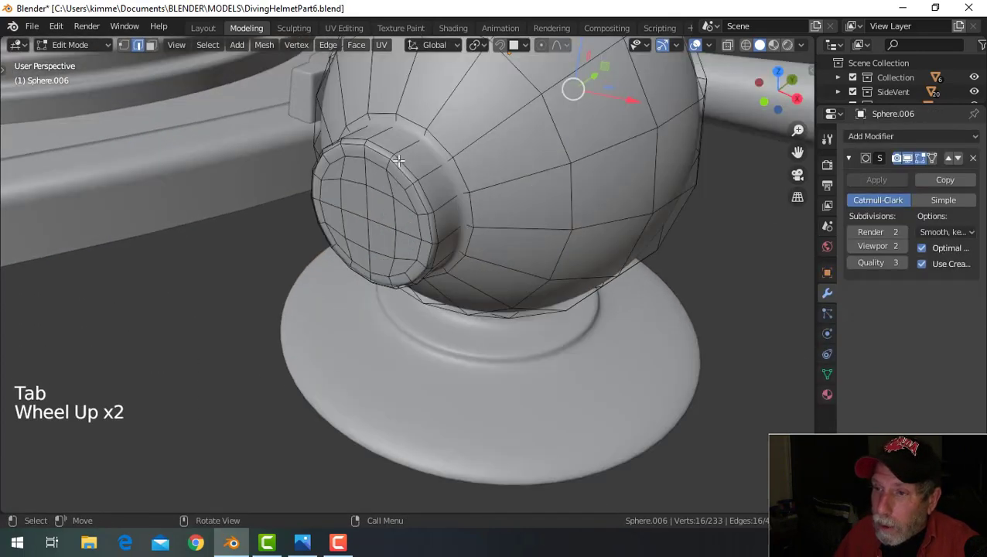
{"action": "left_click", "coordinate": [399, 158]}
{"action": "key", "text": "shift+s"}
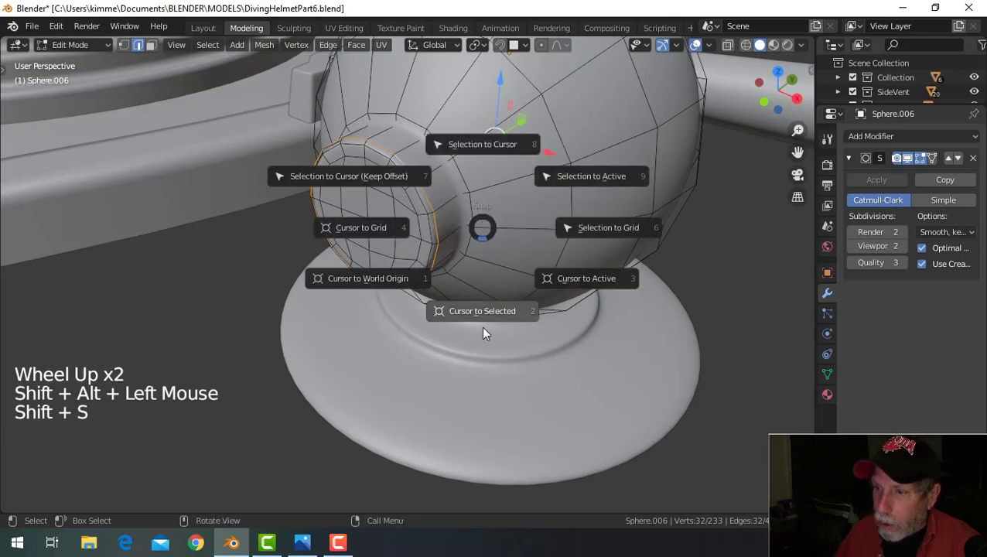
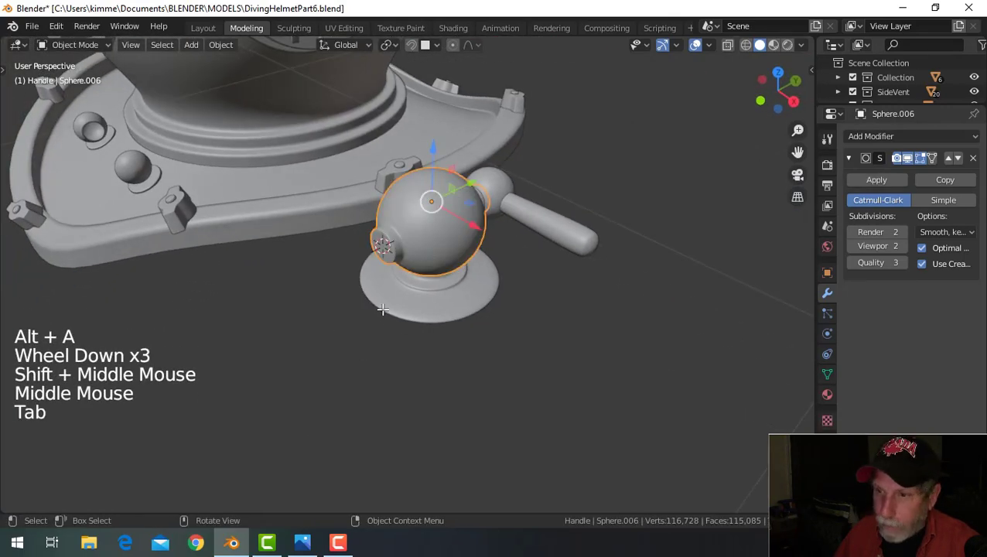
{"action": "key", "text": "shift+a"}
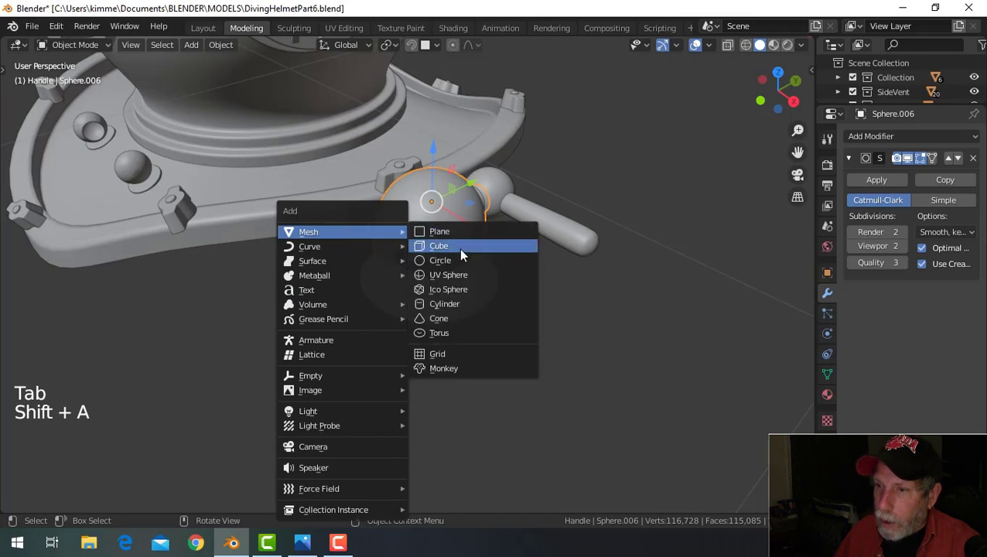
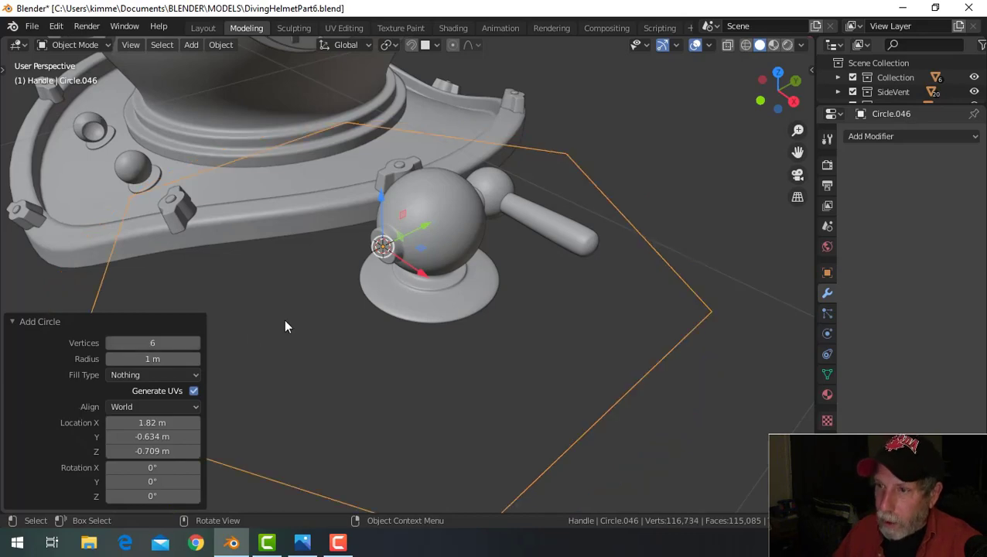
- Scale the new six-vertex circle down at the vent ball's front nozzle
{"action": "scroll", "scroll_direction": "down", "scroll_amount": 3}
{"action": "key", "text": "Tab"}
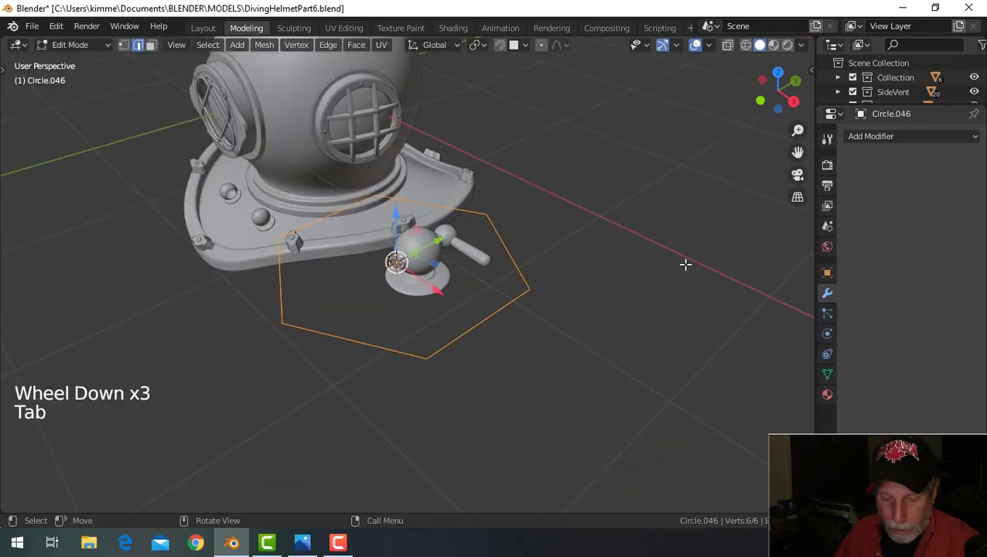
{"action": "key", "text": "s"}
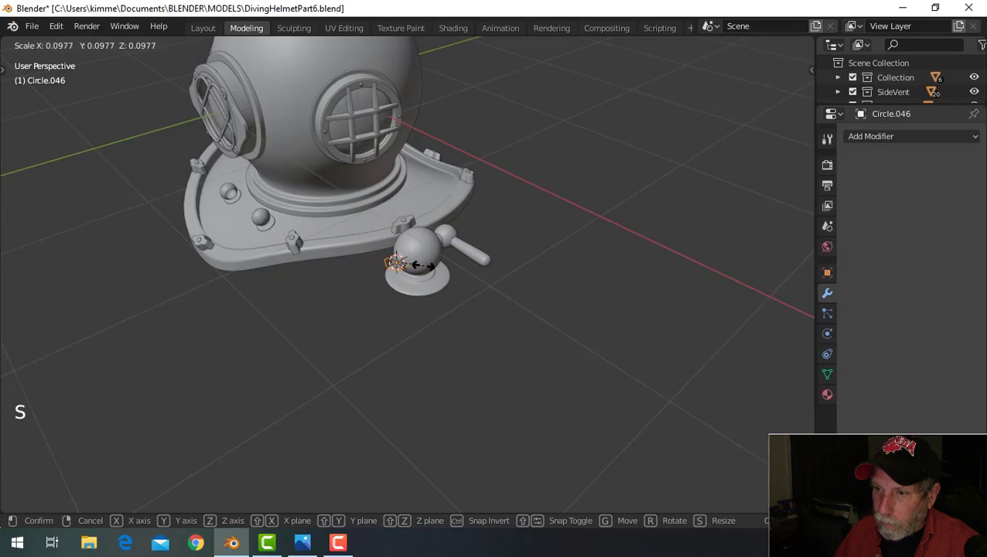
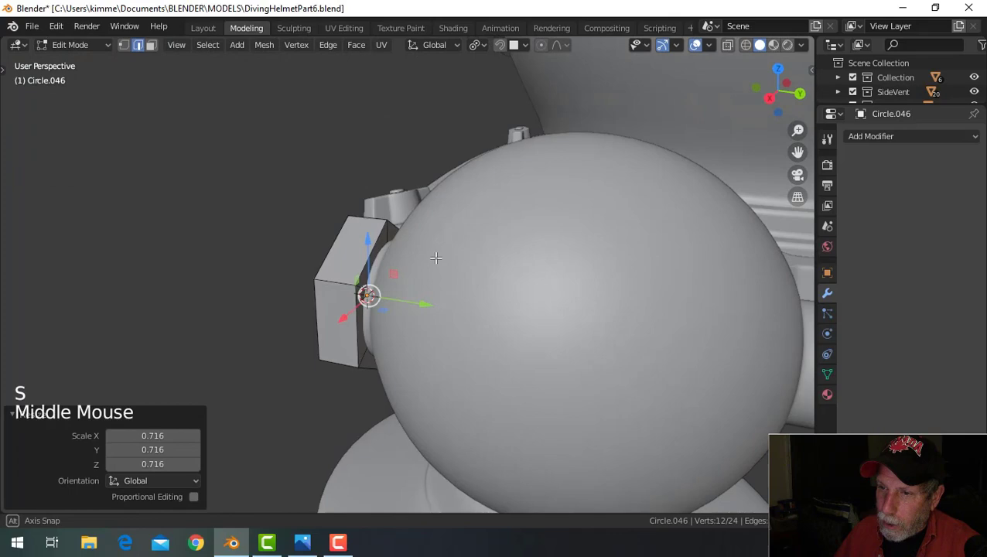
- Resize the extruded hexagon into bolt-head proportions against the vent ball
{"action": "key", "text": "s"}
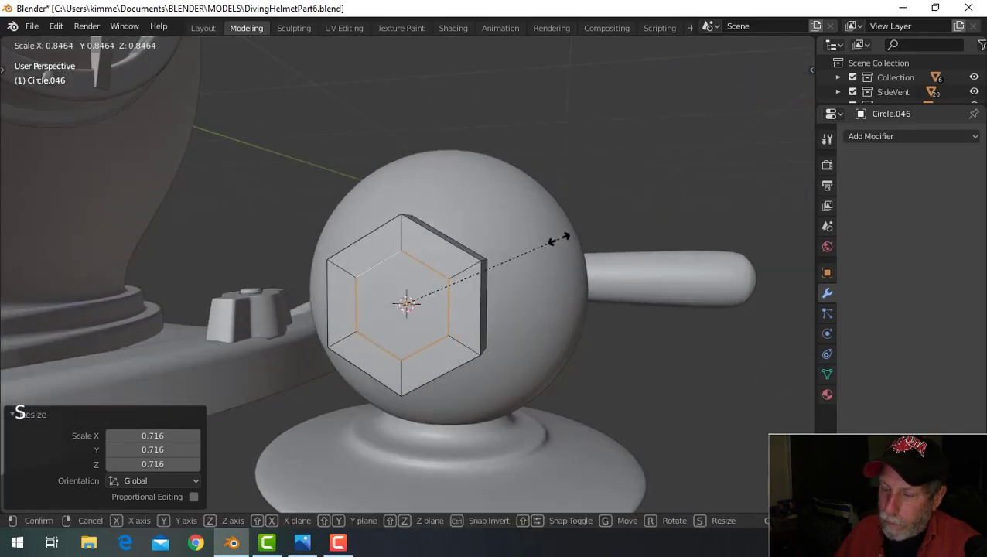
{"action": "middle_click", "coordinate": [525, 302]}
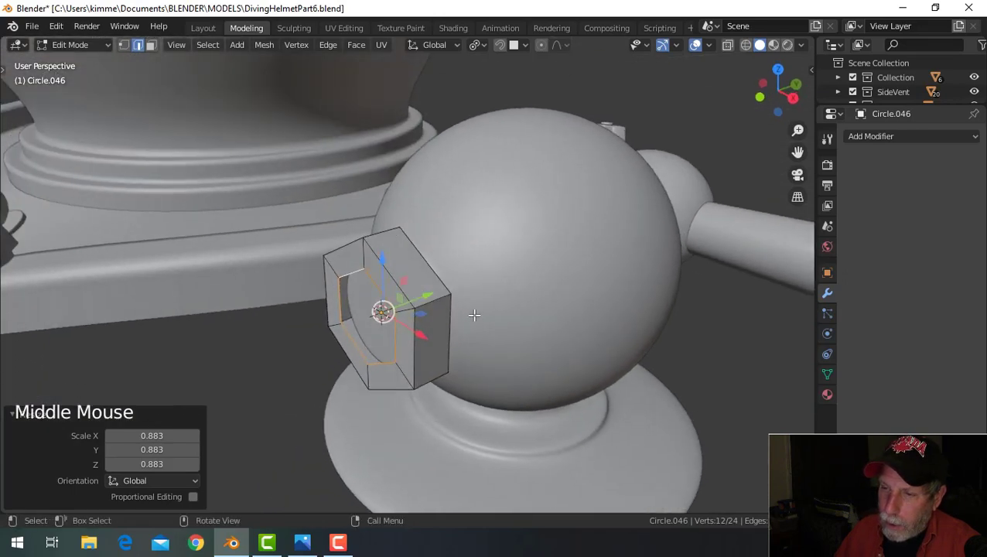
{"action": "middle_click", "coordinate": [480, 310]}
{"action": "key", "text": "alt+a"}
{"action": "middle_click", "coordinate": [523, 295]}
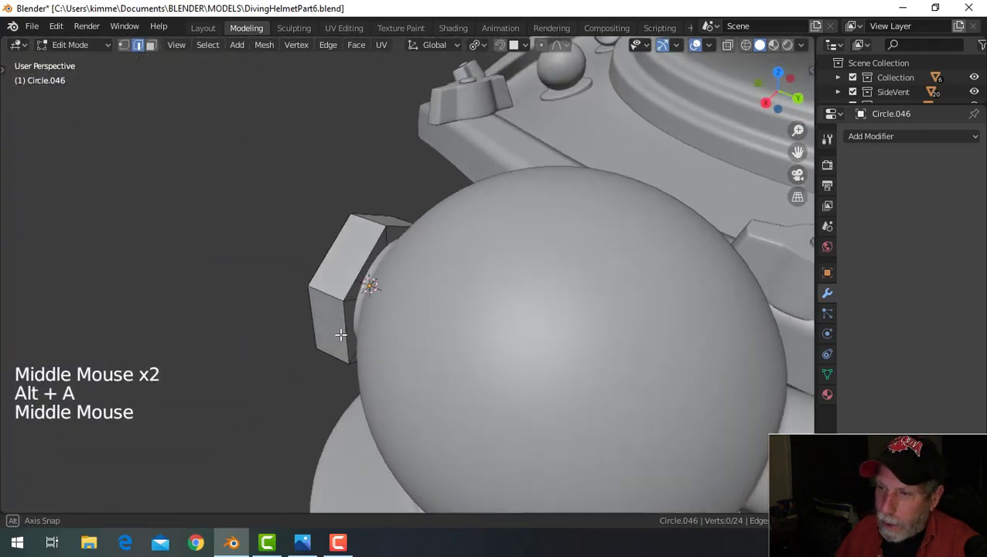
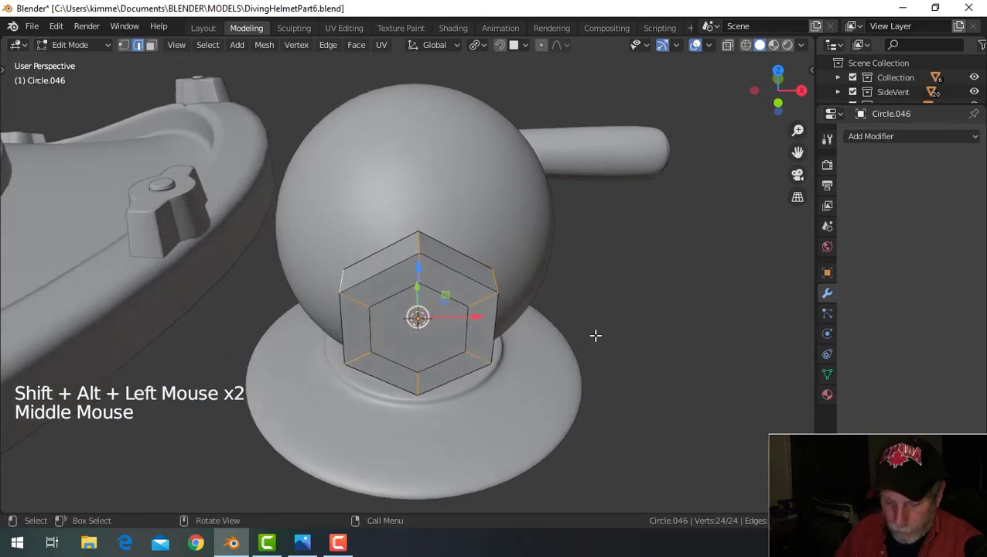
- Bevel the bolt head's edges with Ctrl+B
{"action": "key", "text": "ctrl+b"}
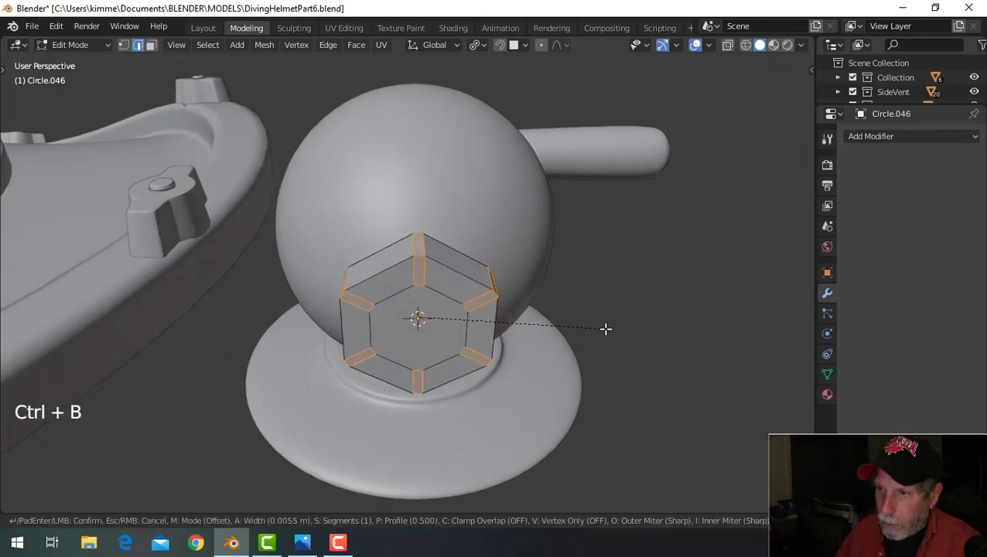
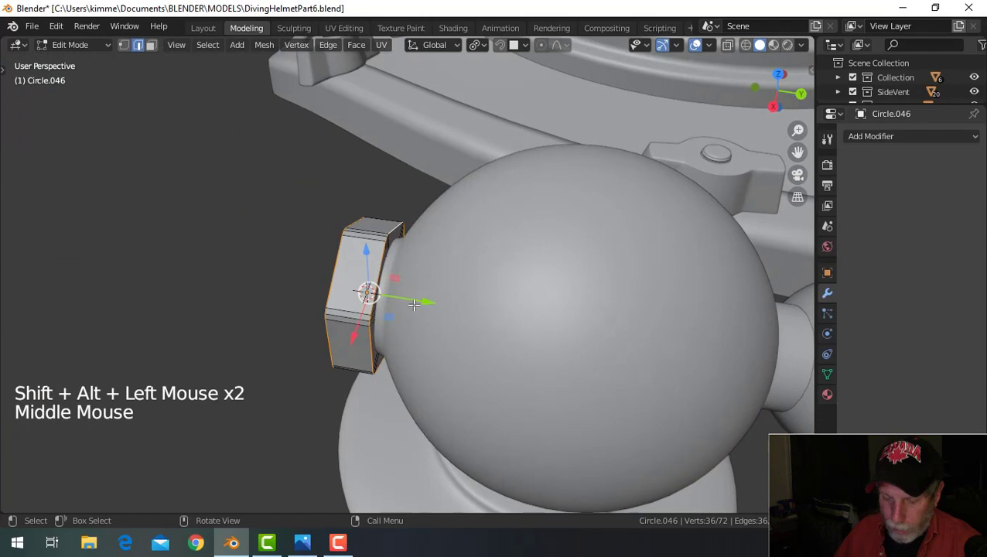
{"action": "key", "text": "ctrl+b"}
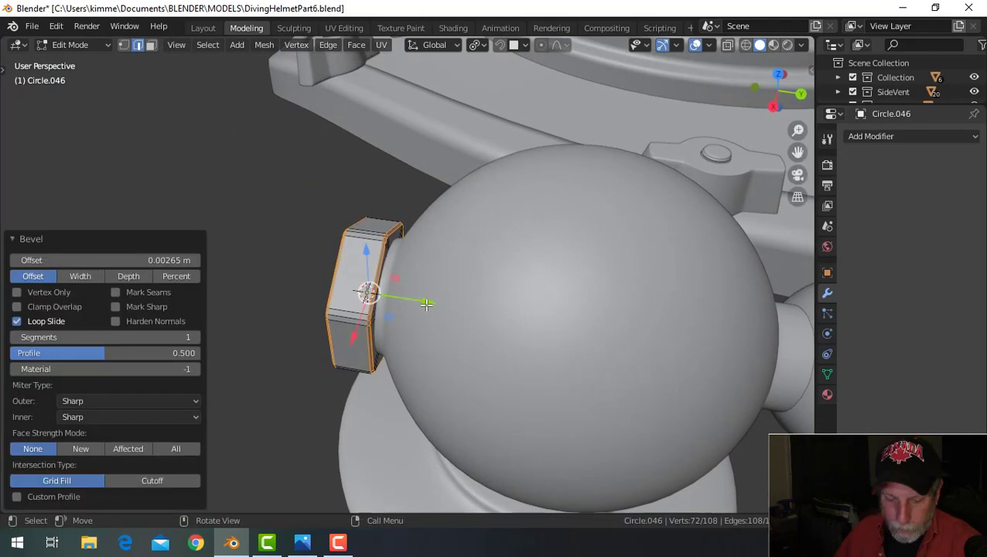
{"action": "key", "text": "alt+a"}
- Give the bolt head subdivision level 1 smoothing, inspect it, and reopen its mesh for editing
{"action": "key", "text": "Tab"}
{"action": "middle_click", "coordinate": [427, 316]}
{"action": "key", "text": "ctrl+1"}
{"action": "right_click", "coordinate": [358, 275]}
{"action": "middle_click", "coordinate": [415, 330]}
{"action": "scroll", "scroll_direction": "up", "scroll_amount": 3}
{"action": "middle_click", "coordinate": [461, 352]}
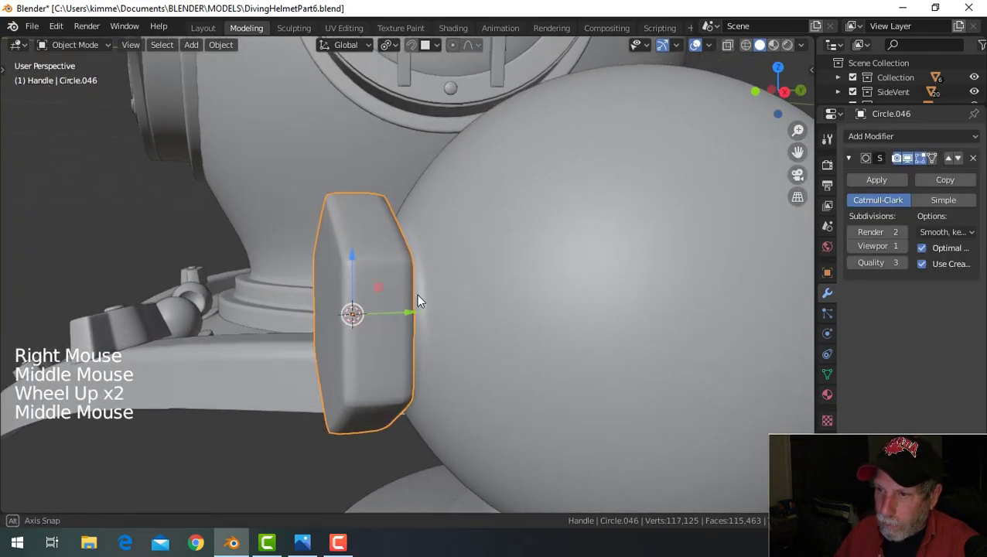
{"action": "middle_click", "coordinate": [478, 322]}
{"action": "key", "text": "Tab"}
{"action": "middle_click", "coordinate": [505, 355]}
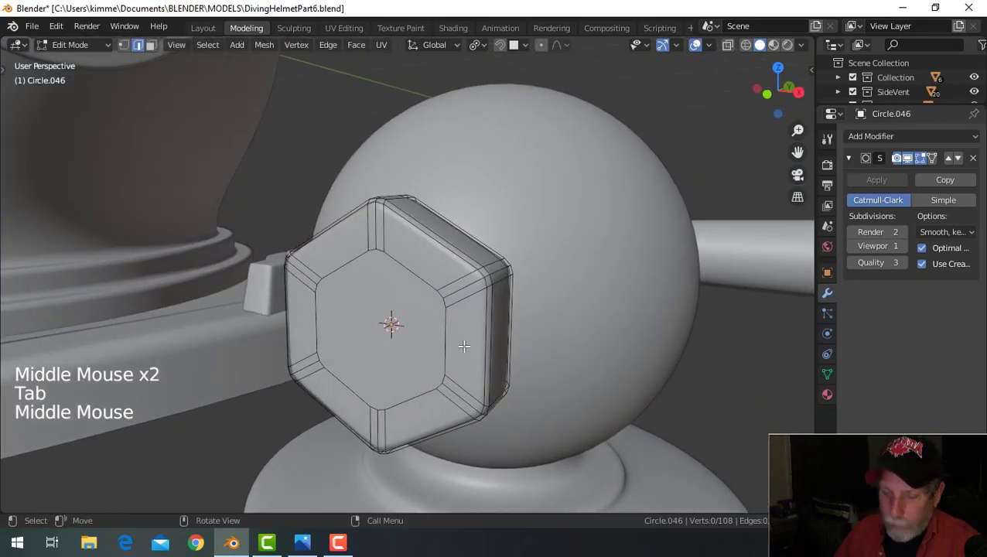
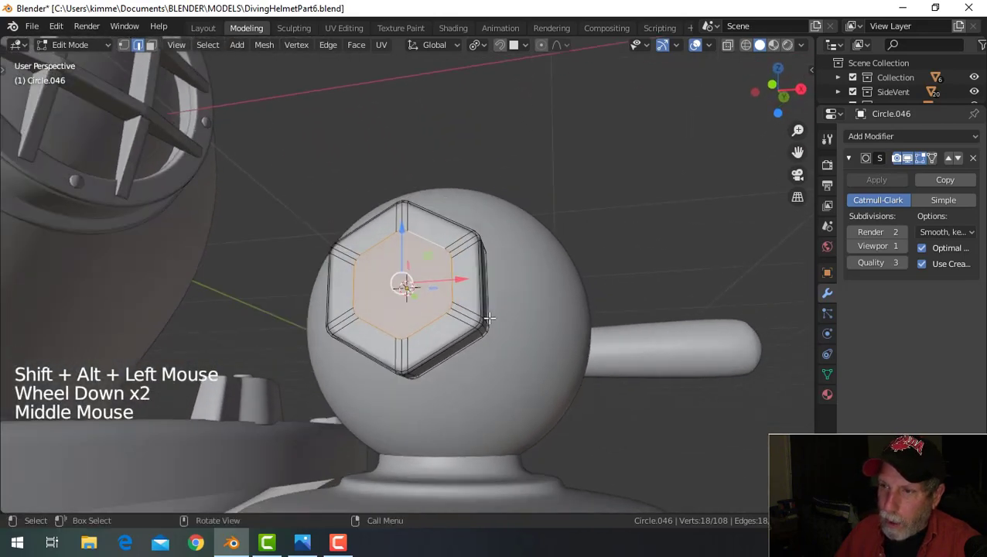
- Bring up the edge operations menu on the bolt head's selected face to extrude the stub
{"action": "right_click", "coordinate": [413, 239]}
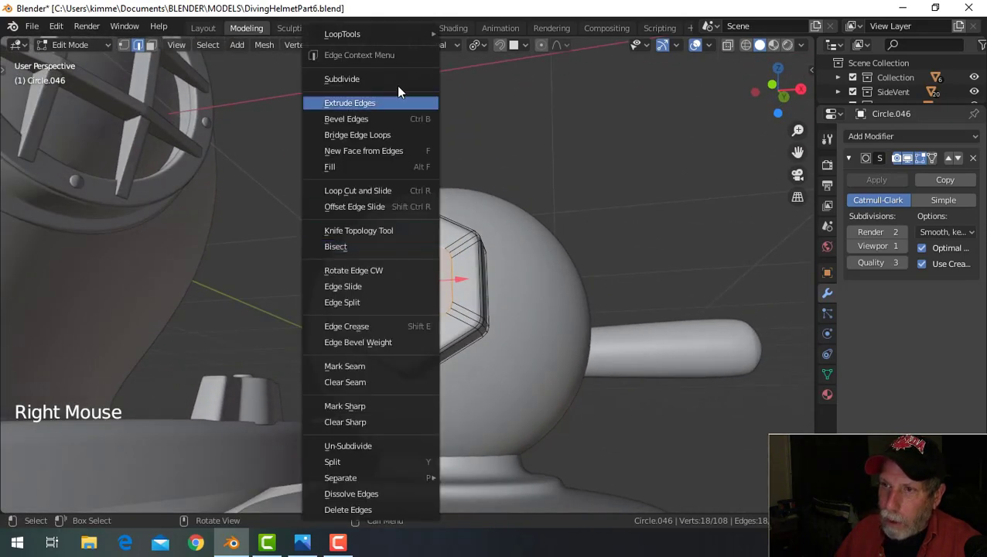
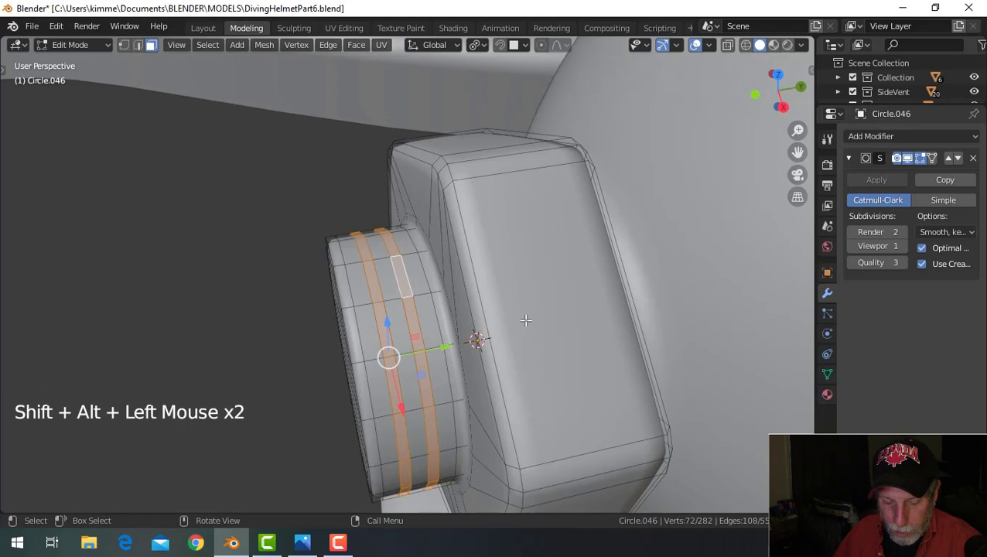
- Scale the stub's edge rings outward to raise thread ridges along its length
{"action": "key", "text": "s"}
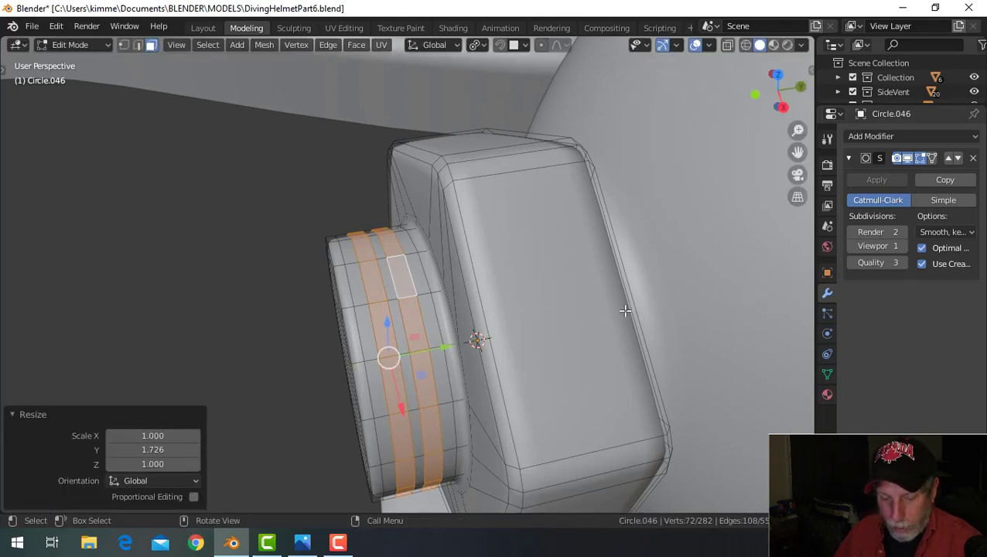
{"action": "key", "text": "e"}
{"action": "key", "text": "s"}
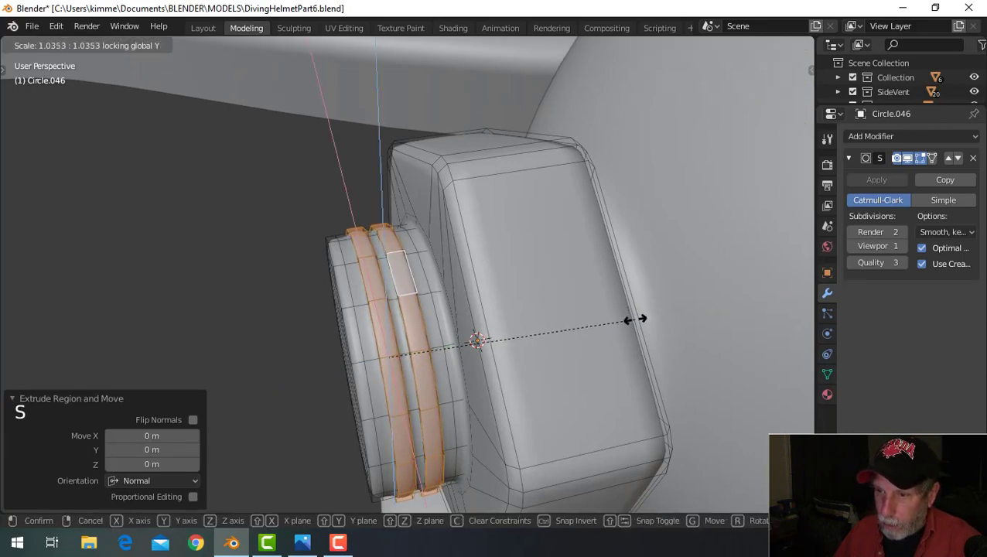
{"action": "key", "text": "Tab"}
{"action": "scroll", "scroll_direction": "down", "scroll_amount": 3}
{"action": "key", "text": "alt+a"}
{"action": "middle_click", "coordinate": [481, 391]}
{"action": "scroll", "scroll_direction": "down", "scroll_amount": 3}
{"action": "middle_click", "coordinate": [544, 262]}
{"action": "scroll", "scroll_direction": "down", "scroll_amount": 3}
{"action": "middle_click", "coordinate": [480, 300]}
{"action": "scroll", "scroll_direction": "down", "scroll_amount": 3}
{"action": "scroll", "scroll_direction": "up", "scroll_amount": 3}
{"action": "middle_click", "coordinate": [448, 324]}
{"action": "scroll", "scroll_direction": "up", "scroll_amount": 3}
- Add a loop cut and bevel the bolt head's corners for crisper sides
{"action": "left_click", "coordinate": [438, 273]}
{"action": "scroll", "scroll_direction": "up", "scroll_amount": 3}
{"action": "key", "text": "Tab"}
{"action": "middle_click", "coordinate": [490, 290]}
{"action": "key", "text": "alt+a"}
{"action": "middle_click", "coordinate": [462, 266]}
{"action": "key", "text": "ctrl+r"}
{"action": "key", "text": "ctrl+b"}
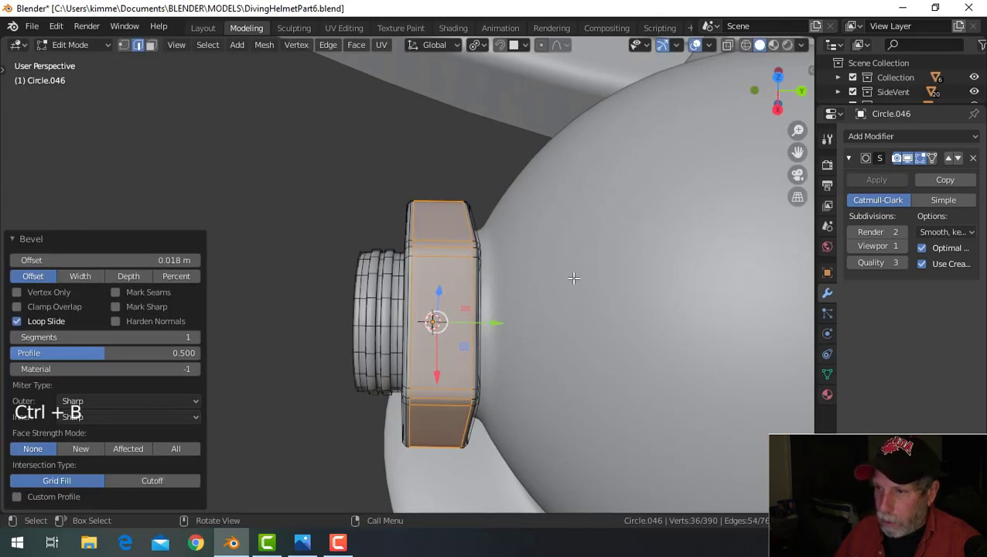
{"action": "key", "text": "alt+a"}
- Return the bolt to Object Mode and save the helmet file
{"action": "key", "text": "Tab"}
{"action": "scroll", "scroll_direction": "down", "scroll_amount": 3}
{"action": "key", "text": "a"}
{"action": "middle_click", "coordinate": [471, 323]}
{"action": "key", "text": "alt+a"}
{"action": "key", "text": "ctrl+s"}
{"action": "scroll", "scroll_direction": "down", "scroll_amount": 3}
{"action": "middle_click", "coordinate": [520, 319]}
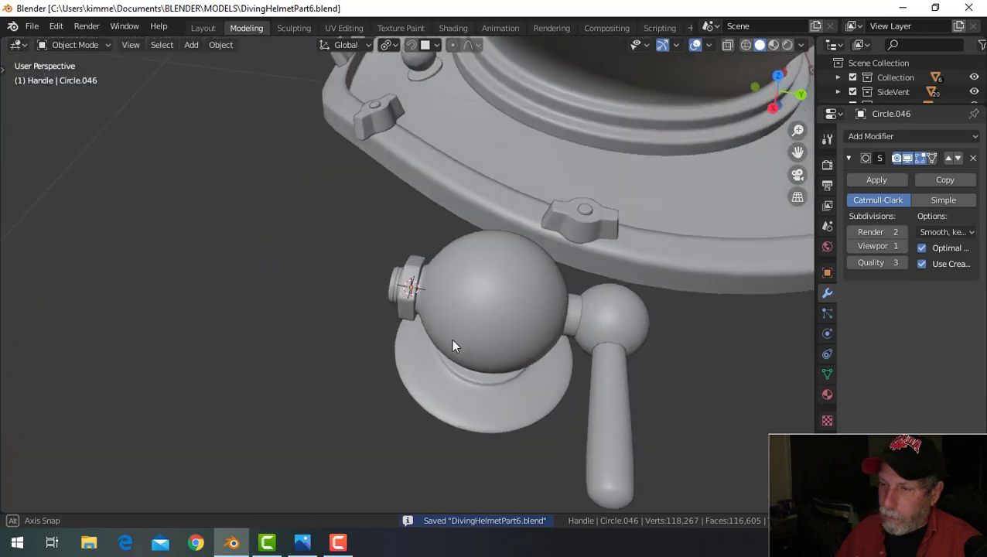
- Duplicate a small disc near the helmet base and move it into the Handle collection
{"action": "scroll", "scroll_direction": "down", "scroll_amount": 3}
{"action": "middle_click", "coordinate": [479, 353]}
{"action": "middle_click", "coordinate": [497, 308]}
{"action": "middle_click", "coordinate": [483, 299]}
{"action": "middle_click", "coordinate": [447, 267]}
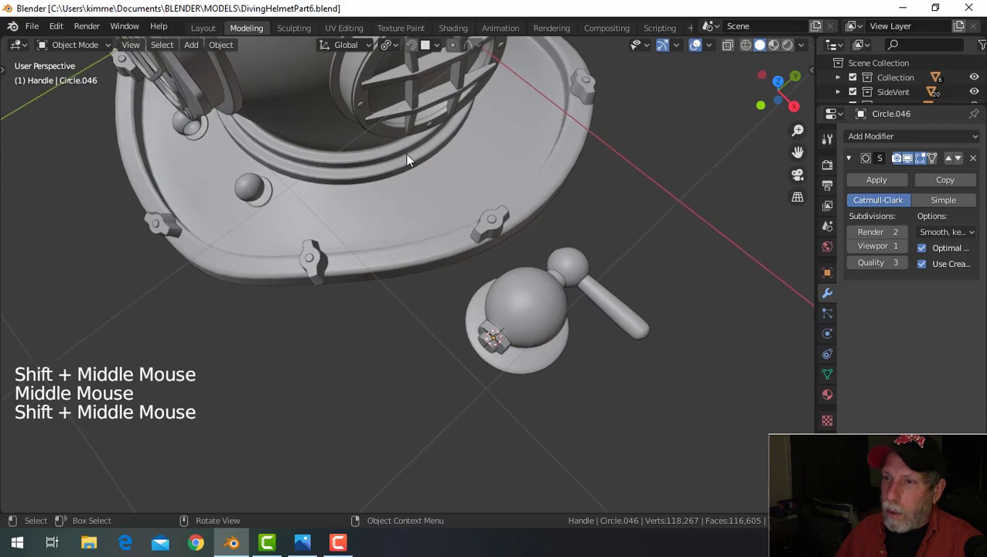
{"action": "middle_click", "coordinate": [464, 154]}
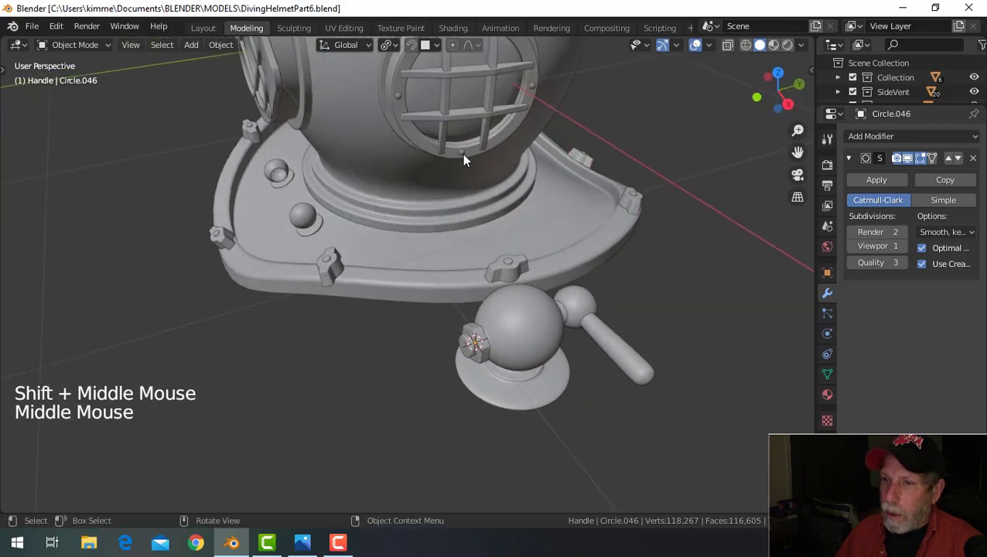
{"action": "scroll", "scroll_direction": "down", "scroll_amount": 3}
{"action": "middle_click", "coordinate": [319, 137]}
{"action": "left_click", "coordinate": [214, 173]}
{"action": "key", "text": "shift+d"}
{"action": "left_click", "coordinate": [271, 177]}
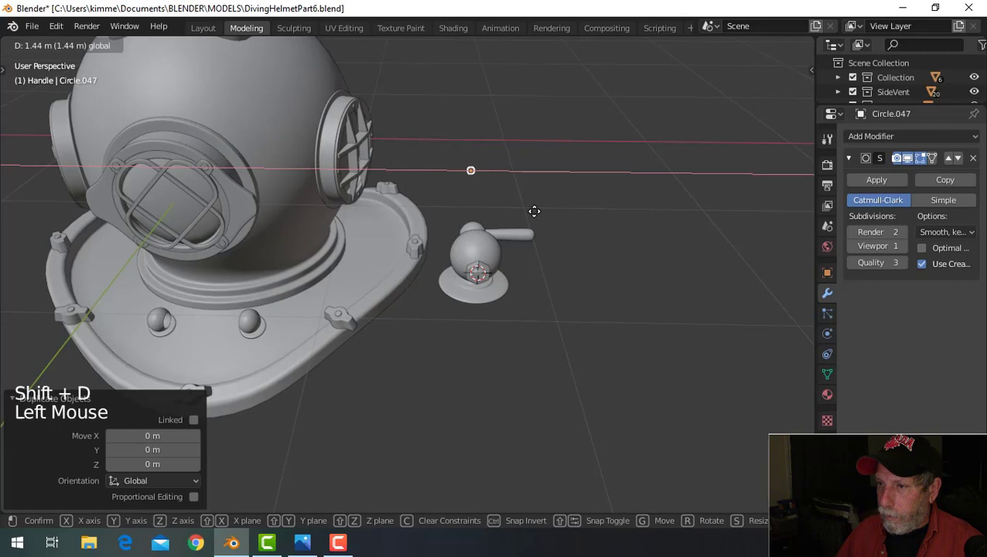
{"action": "key", "text": "m"}
- Place the disc at the vent's base flange against the helmet collar as a rivet
{"action": "middle_click", "coordinate": [540, 246]}
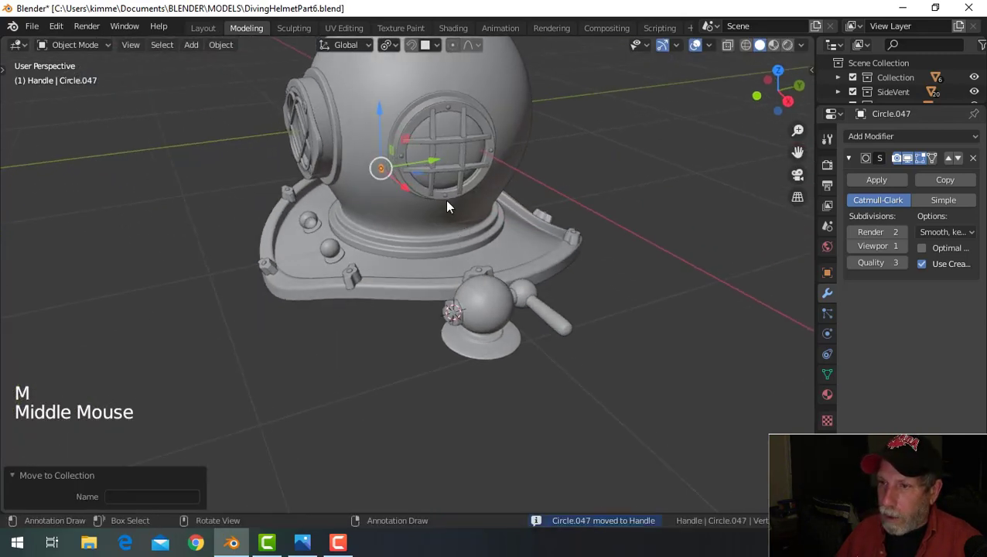
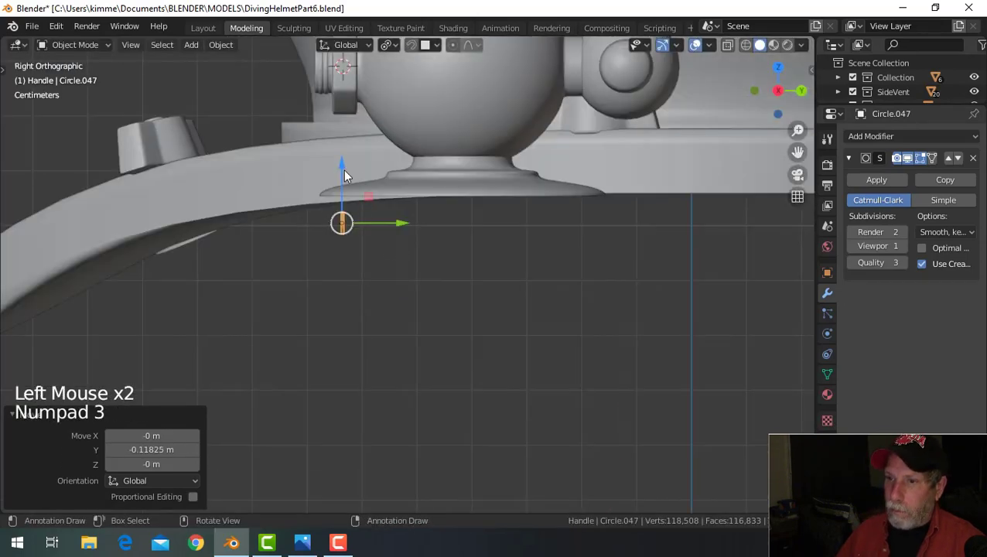
{"action": "left_click", "coordinate": [345, 166]}
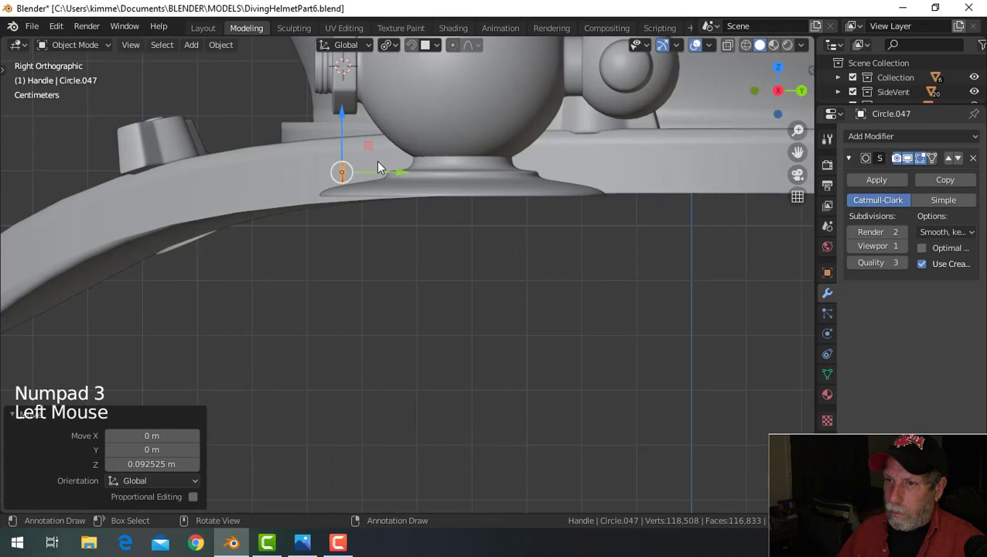
{"action": "scroll", "scroll_direction": "up", "scroll_amount": 3}
{"action": "middle_click", "coordinate": [431, 227]}
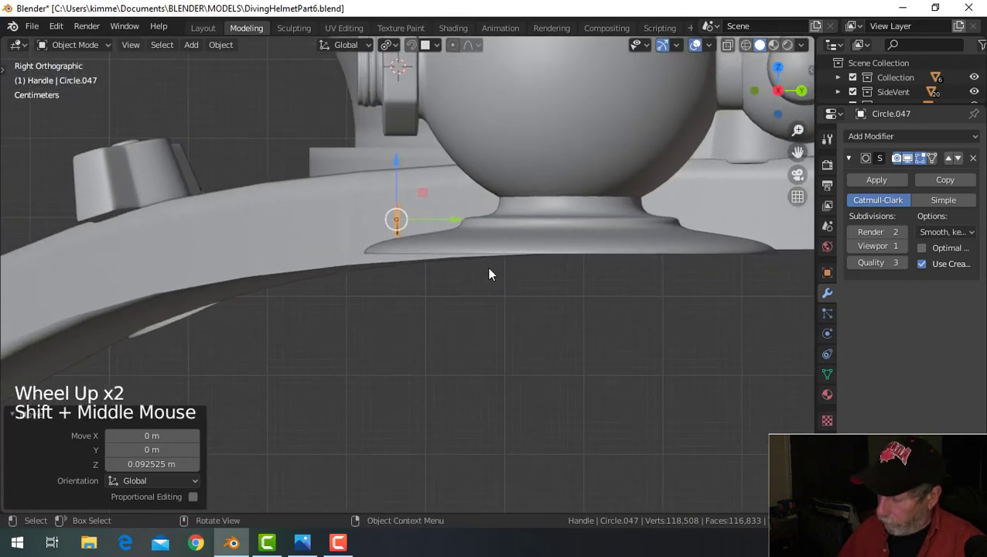
{"action": "key", "text": "KP_Decimal"}
{"action": "scroll", "scroll_direction": "down", "scroll_amount": 3}
{"action": "middle_click", "coordinate": [482, 293]}
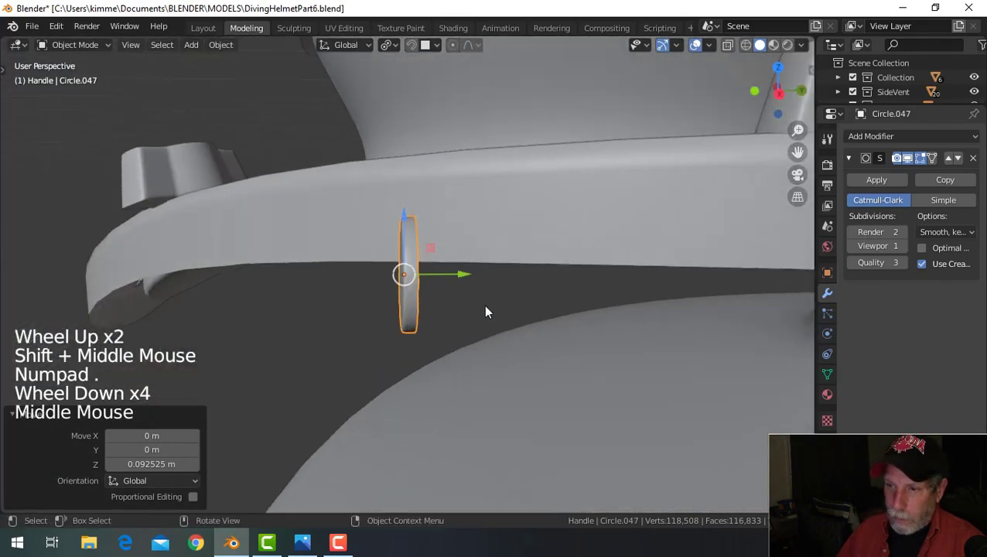
- Rotate the rivet disc's mesh about X to tilt it toward the flange slope
{"action": "key", "text": "Tab"}
{"action": "key", "text": "a"}
{"action": "key", "text": "q"}
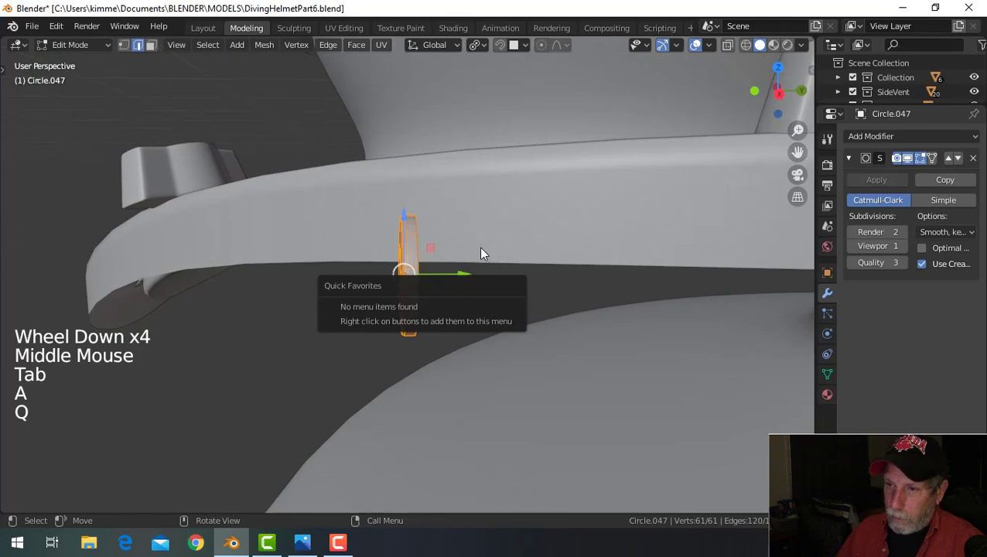
{"action": "middle_click", "coordinate": [509, 284]}
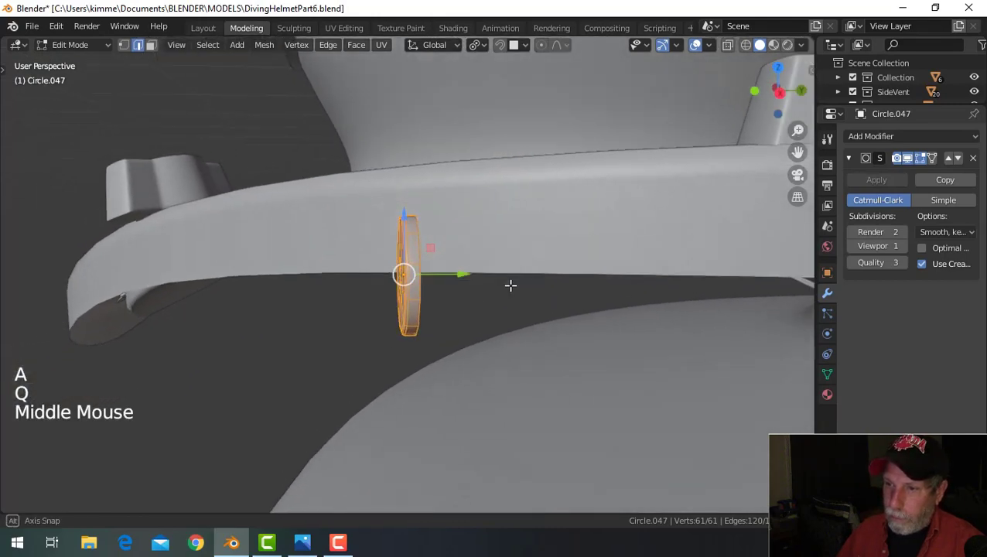
{"action": "key", "text": "r"}
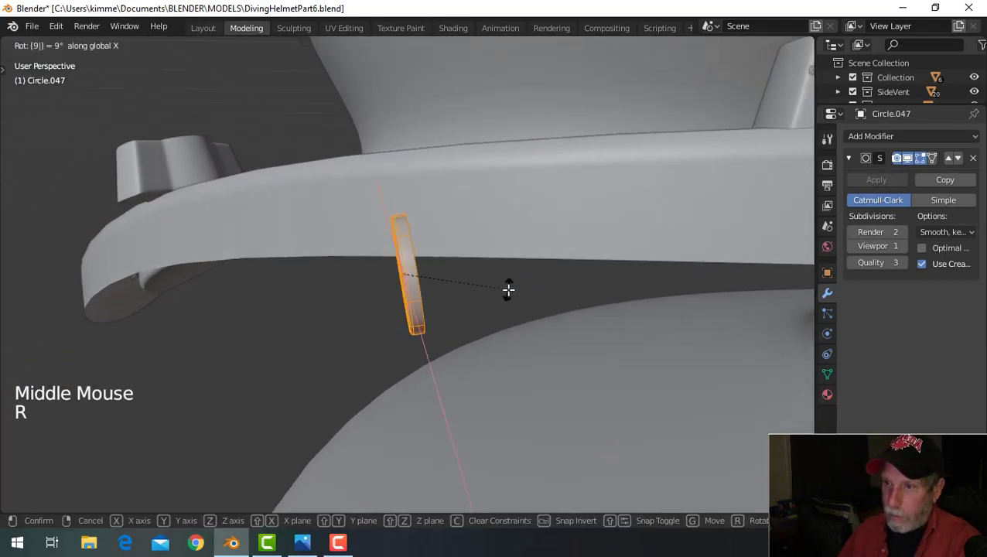
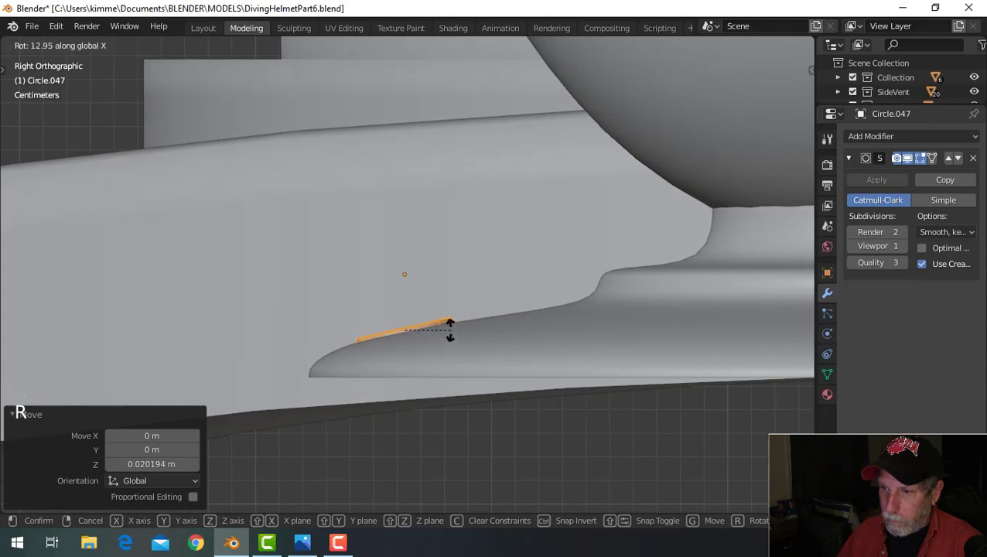
{"action": "left_click", "coordinate": [439, 49]}
- With Normal transform orientation, rotate the disc flush to the flange and leave Edit Mode
{"action": "left_click", "coordinate": [446, 45]}
{"action": "left_click", "coordinate": [394, 268]}
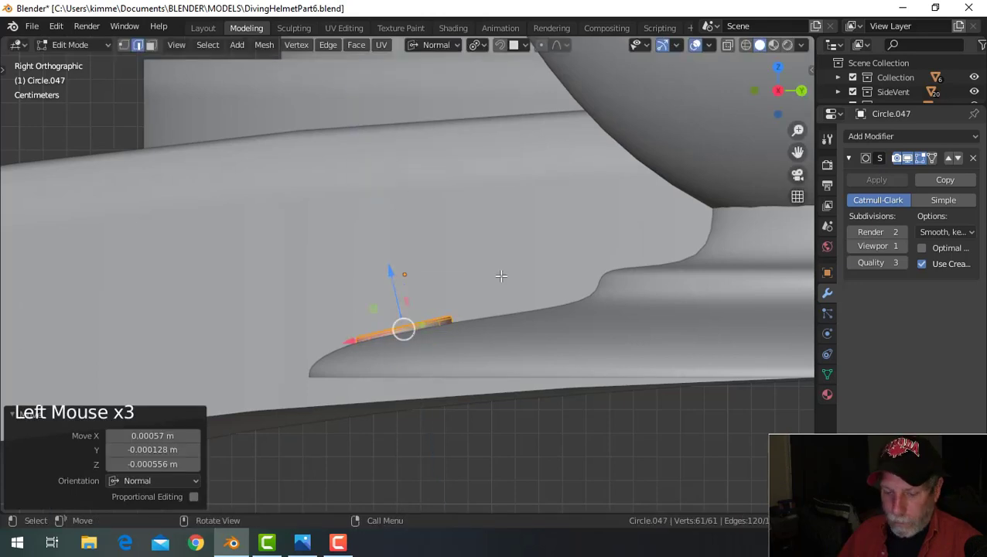
{"action": "key", "text": "r"}
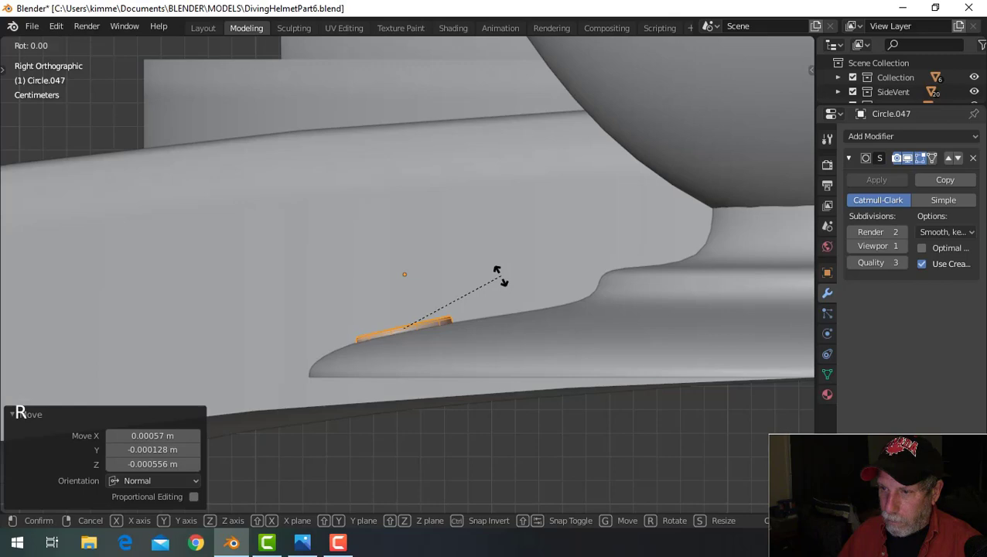
{"action": "key", "text": "alt+a"}
{"action": "scroll", "scroll_direction": "down", "scroll_amount": 3}
{"action": "middle_click", "coordinate": [455, 313]}
{"action": "key", "text": "Tab"}
{"action": "scroll", "scroll_direction": "down", "scroll_amount": 3}
{"action": "key", "text": "alt+a"}
{"action": "middle_click", "coordinate": [482, 323]}
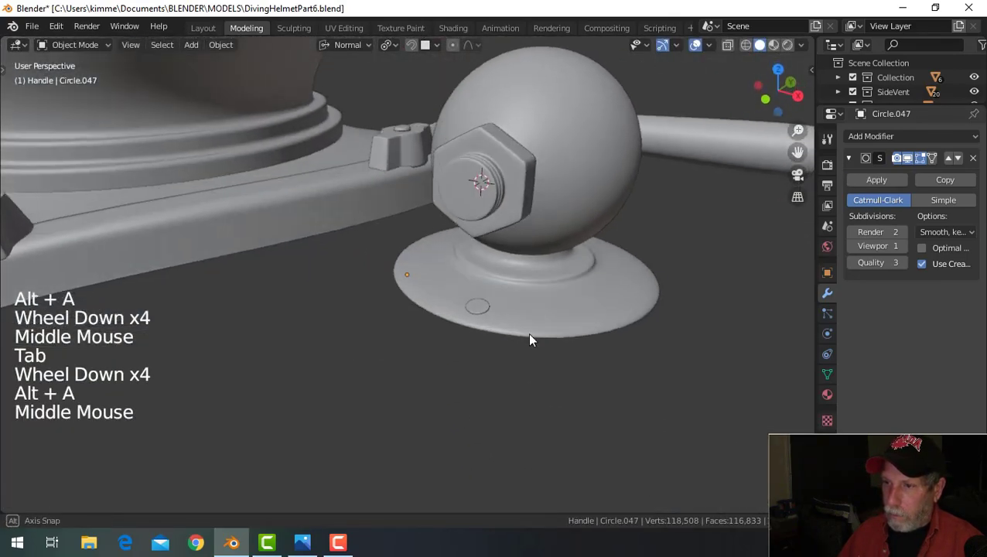
- Select the base flange and snap the 3D cursor to its centre
{"action": "left_click", "coordinate": [483, 323]}
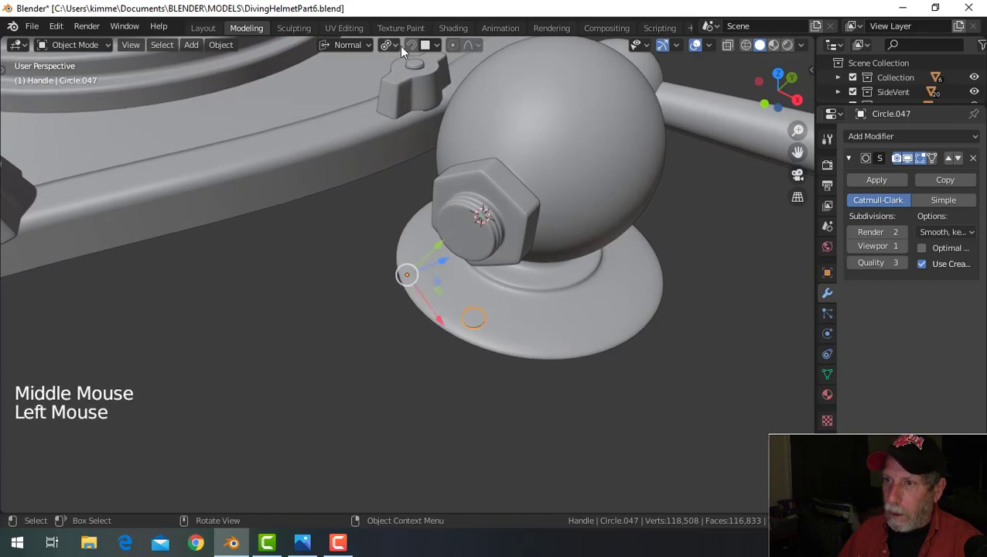
{"action": "left_click", "coordinate": [389, 50]}
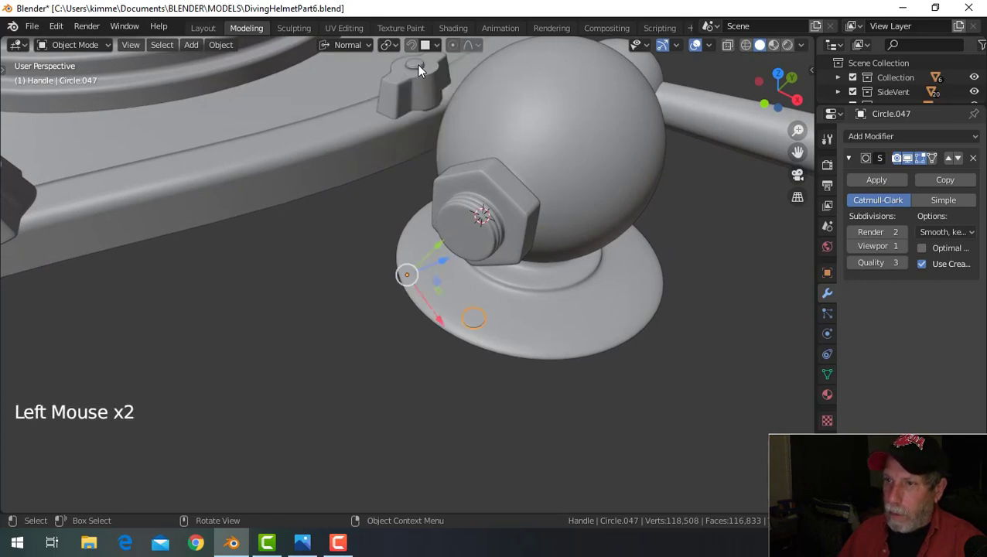
{"action": "left_click", "coordinate": [354, 53]}
{"action": "scroll", "scroll_direction": "down", "scroll_amount": 3}
{"action": "middle_click", "coordinate": [536, 279]}
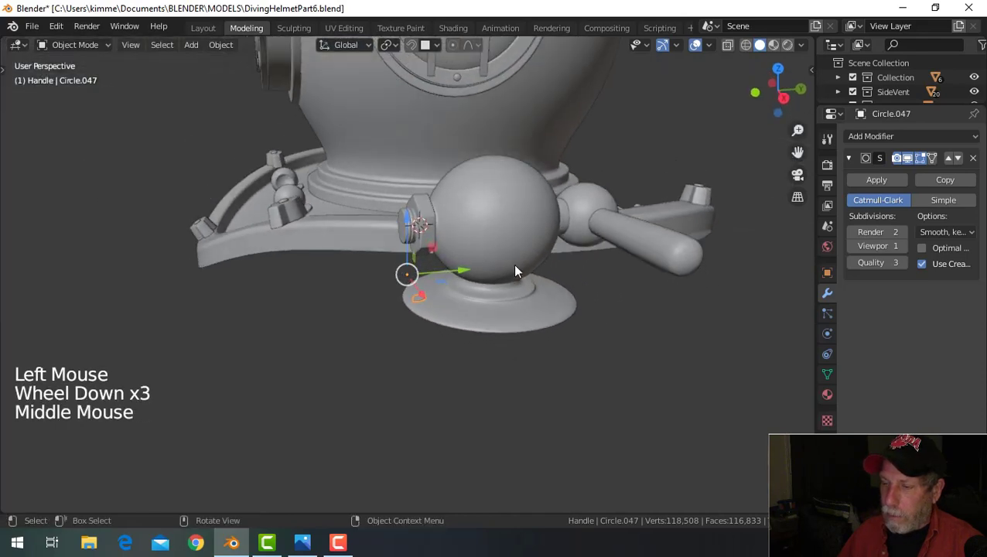
{"action": "middle_click", "coordinate": [529, 292]}
{"action": "left_click", "coordinate": [526, 305]}
{"action": "middle_click", "coordinate": [564, 324]}
{"action": "middle_click", "coordinate": [569, 312]}
{"action": "middle_click", "coordinate": [560, 328]}
{"action": "left_click", "coordinate": [230, 54]}
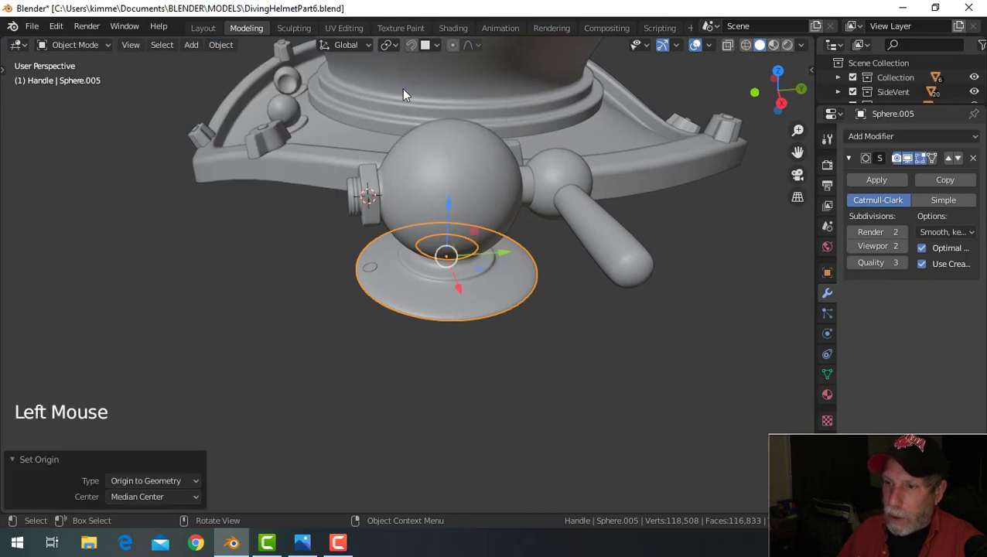
{"action": "key", "text": "shift+s"}
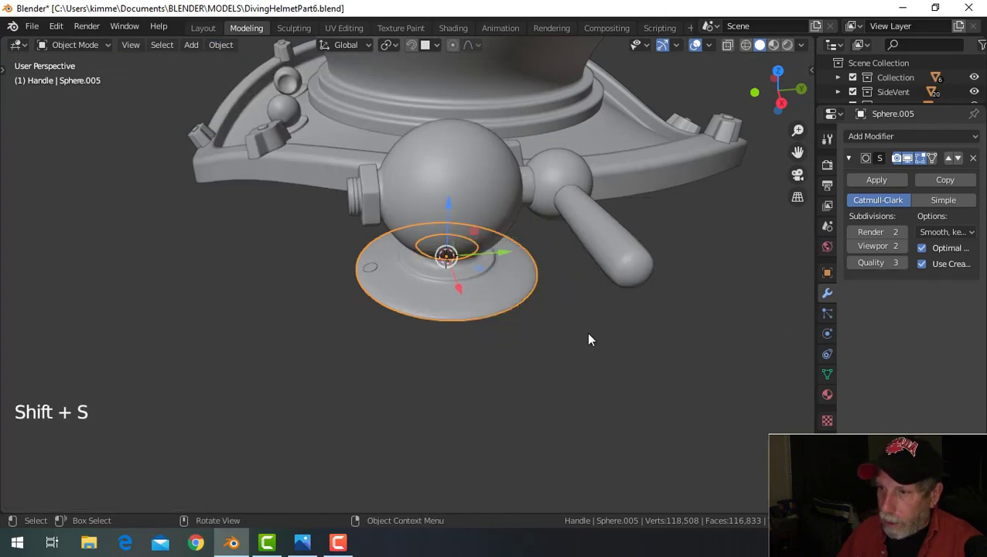
- Set the rivet disc's origin to the 3D cursor at the flange centre
{"action": "scroll", "scroll_direction": "up", "scroll_amount": 3}
{"action": "left_click", "coordinate": [374, 269]}
{"action": "left_click", "coordinate": [229, 52]}
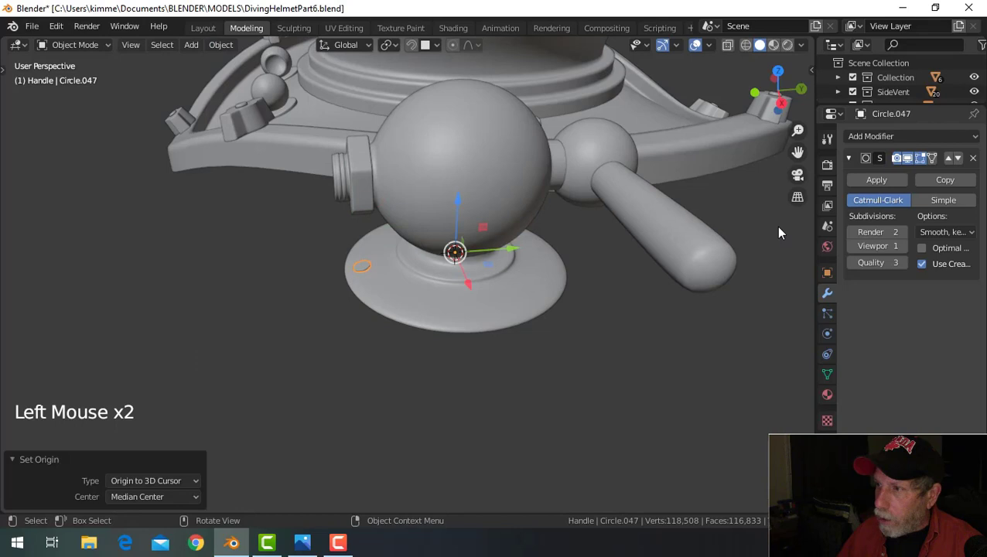
- Mirror the rivet across Y only so a pair sits opposite on the flange
{"action": "left_click", "coordinate": [859, 165]}
{"action": "left_click", "coordinate": [883, 141]}
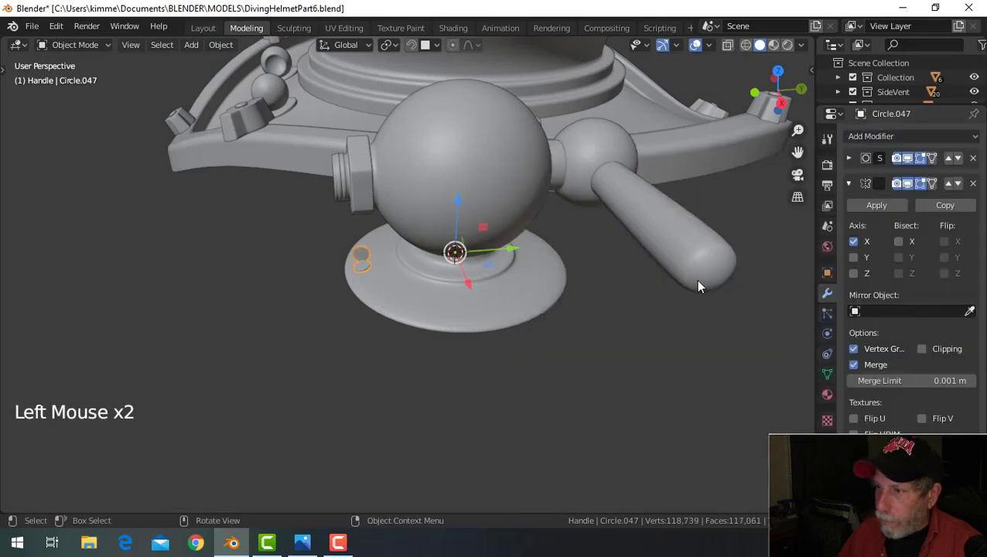
{"action": "left_click", "coordinate": [864, 265]}
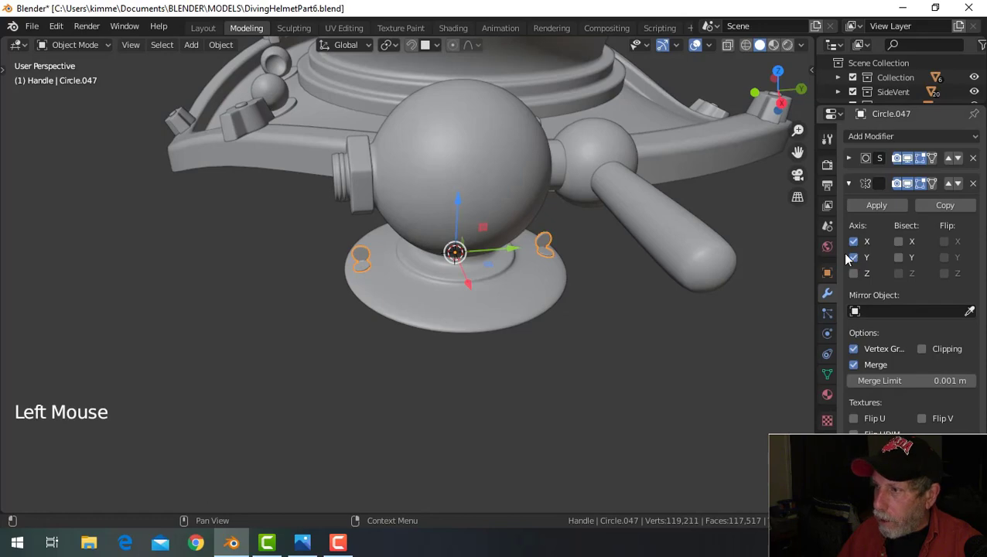
{"action": "left_click", "coordinate": [860, 246]}
{"action": "middle_click", "coordinate": [627, 309]}
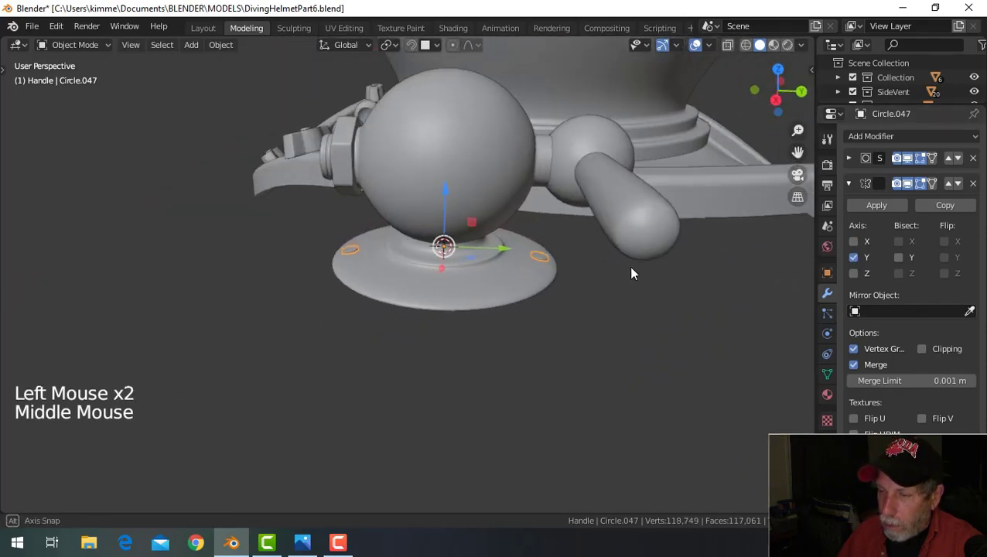
{"action": "scroll", "scroll_direction": "up", "scroll_amount": 3}
{"action": "middle_click", "coordinate": [642, 313]}
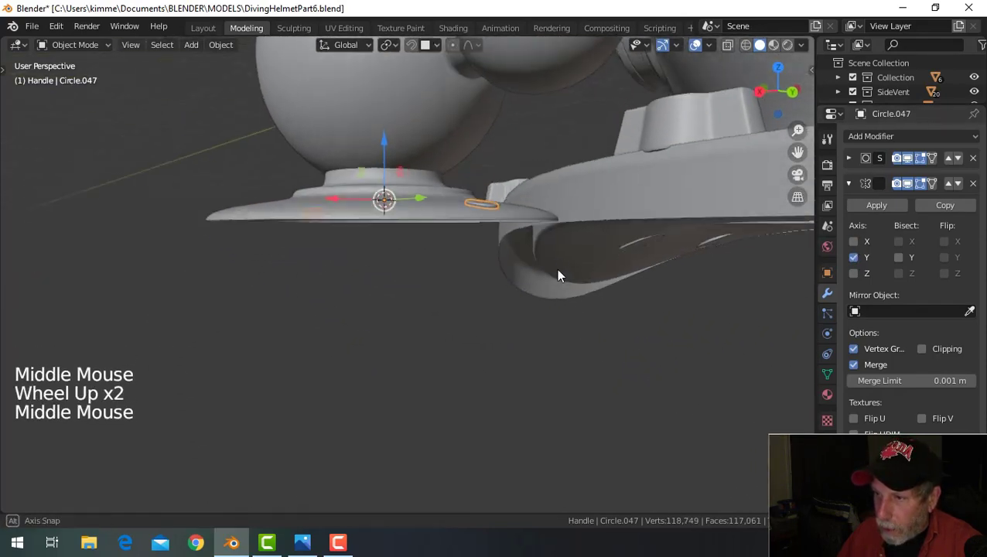
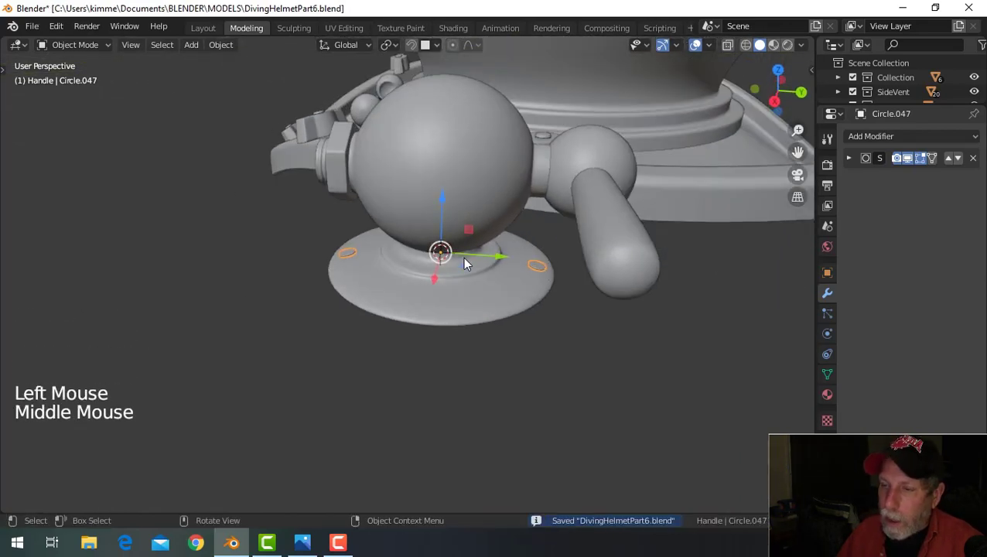
- Duplicate the rivet pair and rotate the copy 90° about Z, giving four rivets
{"action": "key", "text": "shift+d"}
{"action": "key", "text": "r"}
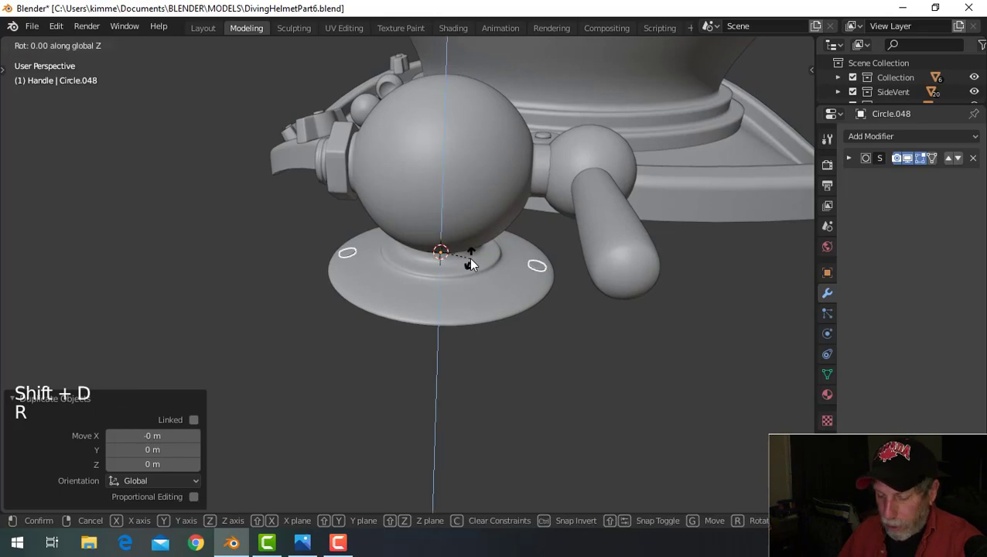
{"action": "key", "text": "alt+a"}
{"action": "scroll", "scroll_direction": "down", "scroll_amount": 3}
{"action": "middle_click", "coordinate": [599, 313]}
{"action": "scroll", "scroll_direction": "up", "scroll_amount": 3}
{"action": "middle_click", "coordinate": [452, 320]}
{"action": "scroll", "scroll_direction": "up", "scroll_amount": 3}
{"action": "middle_click", "coordinate": [469, 335]}
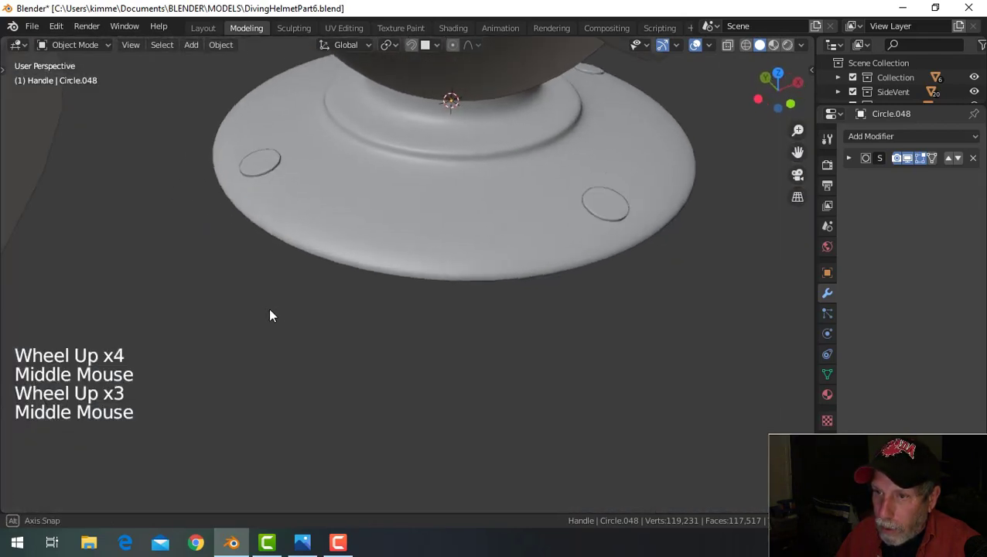
{"action": "scroll", "scroll_direction": "down", "scroll_amount": 3}
{"action": "middle_click", "coordinate": [542, 303]}
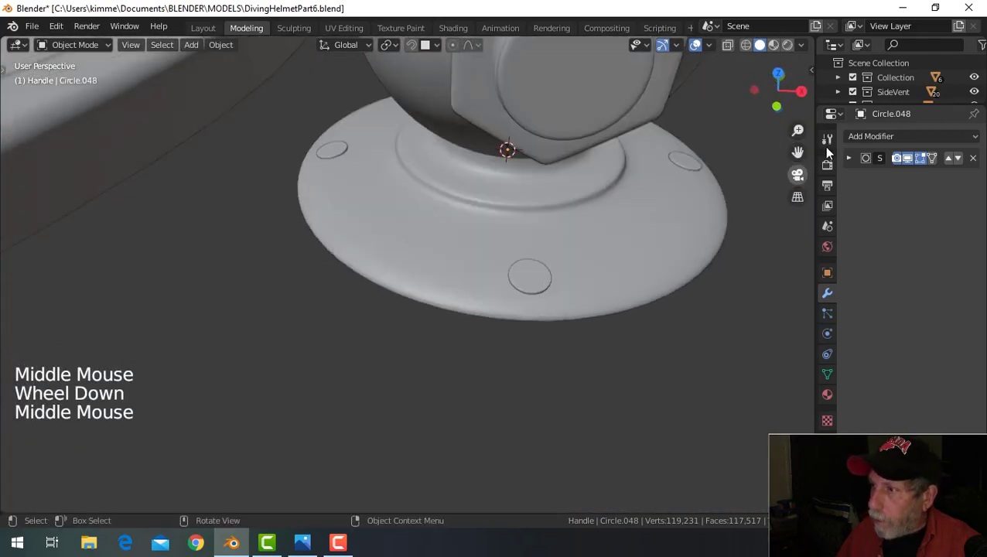
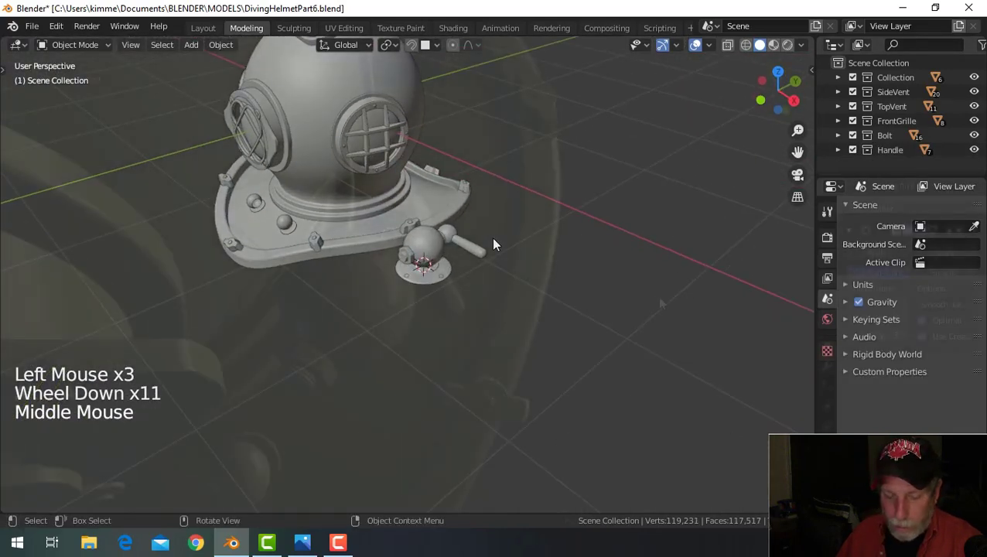
- Save the helmet file, orbit around the finished side vent, and save again
{"action": "key", "text": "ctrl+s"}
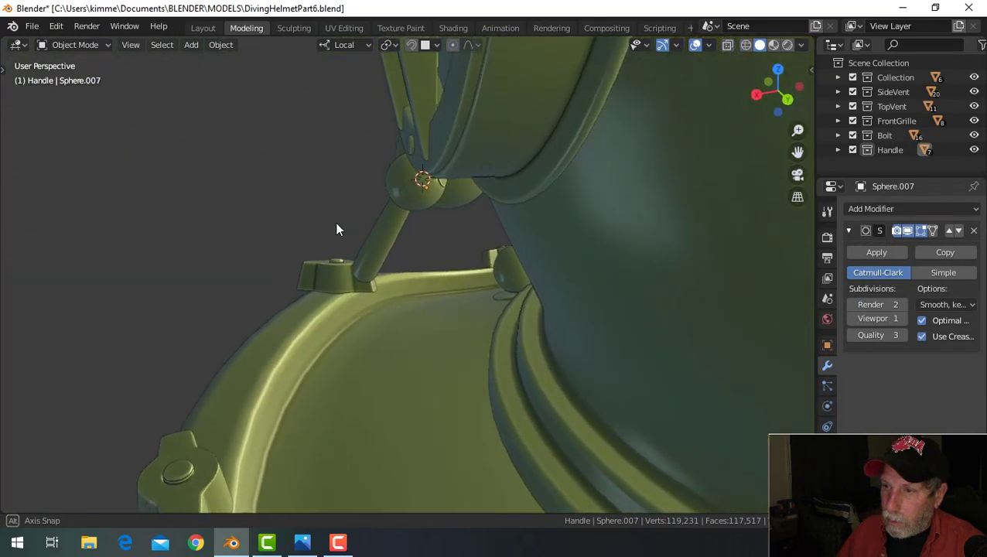
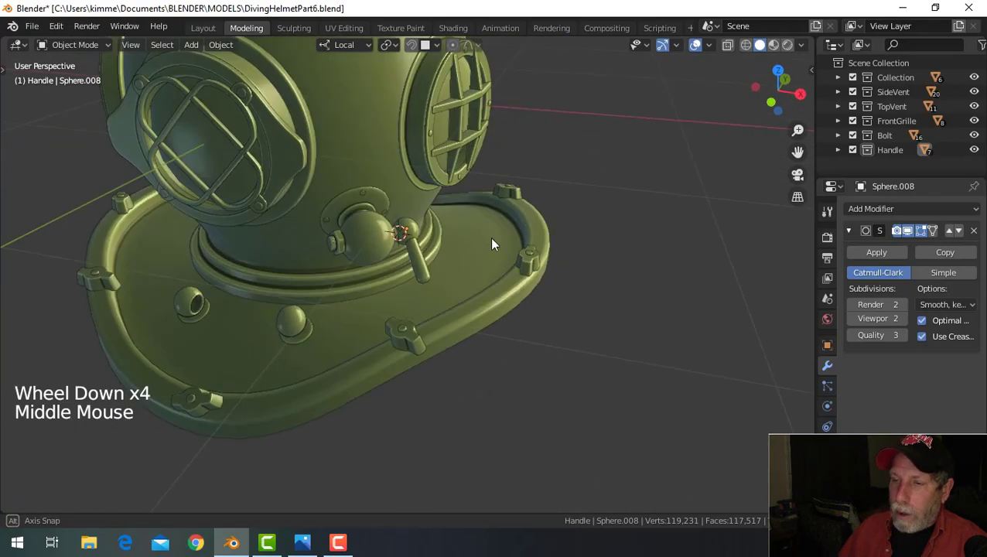
{"action": "scroll", "scroll_direction": "down", "scroll_amount": 3}
{"action": "middle_click", "coordinate": [507, 268]}
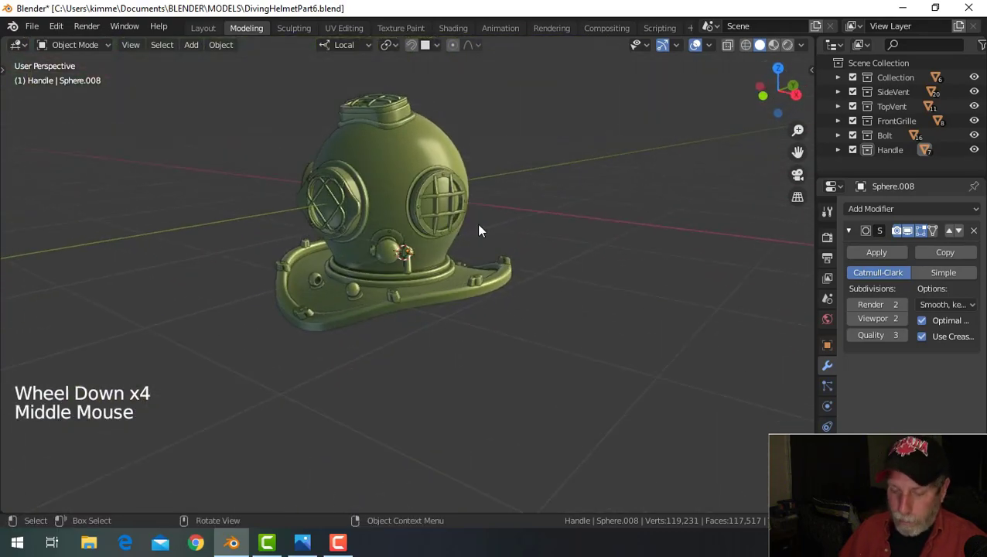
{"action": "key", "text": "shift+c"}
{"action": "scroll", "scroll_direction": "up", "scroll_amount": 3}
{"action": "middle_click", "coordinate": [507, 280]}
{"action": "middle_click", "coordinate": [468, 260]}
{"action": "middle_click", "coordinate": [502, 268]}
{"action": "middle_click", "coordinate": [497, 253]}
{"action": "key", "text": "ctrl+s"}
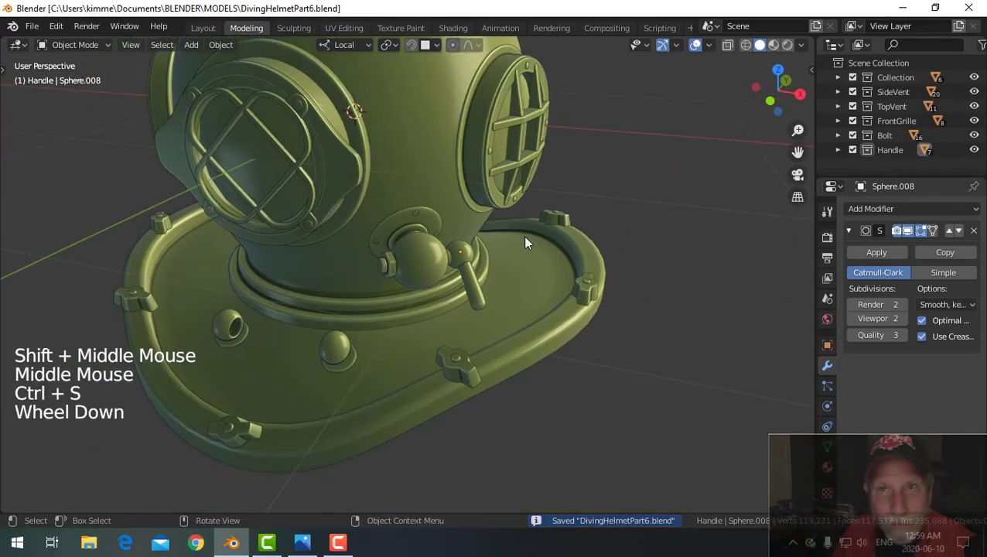